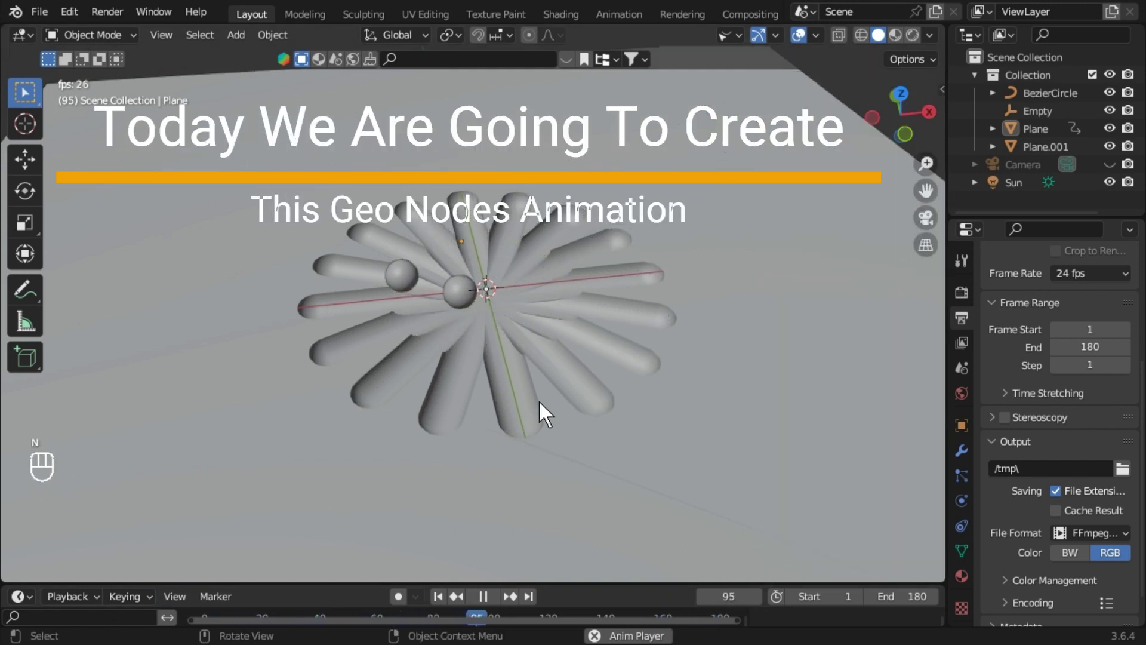
# Play the finished animation in Material Preview and orbit around the grooved plank
pyautogui.press('n')
pyautogui.press('n')
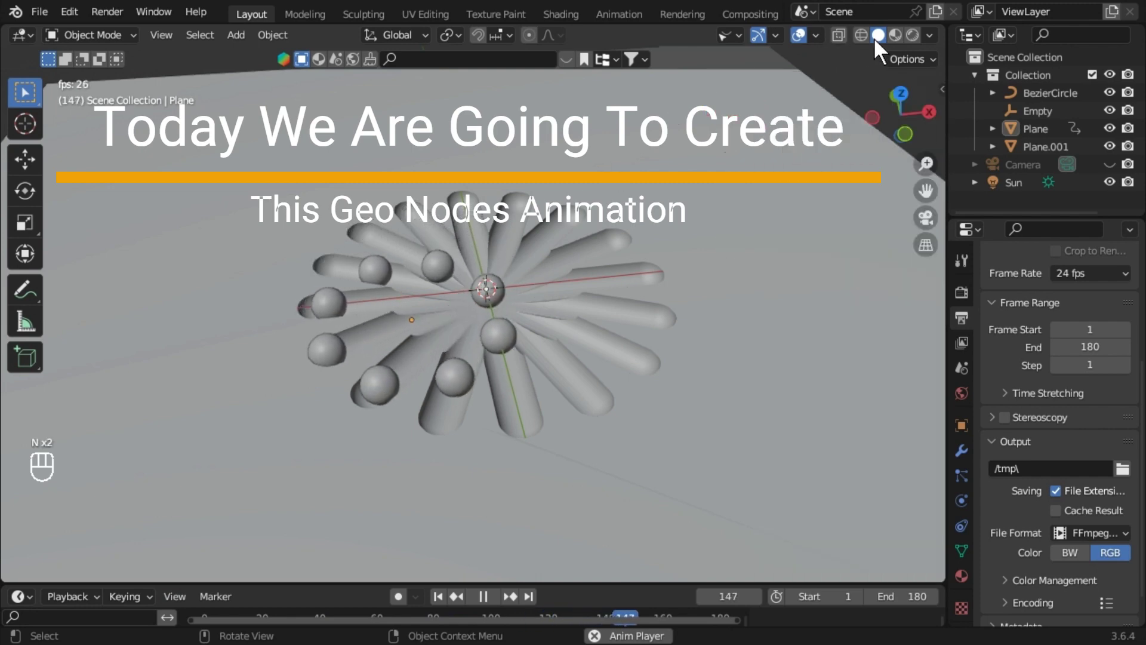
pyautogui.press('space')
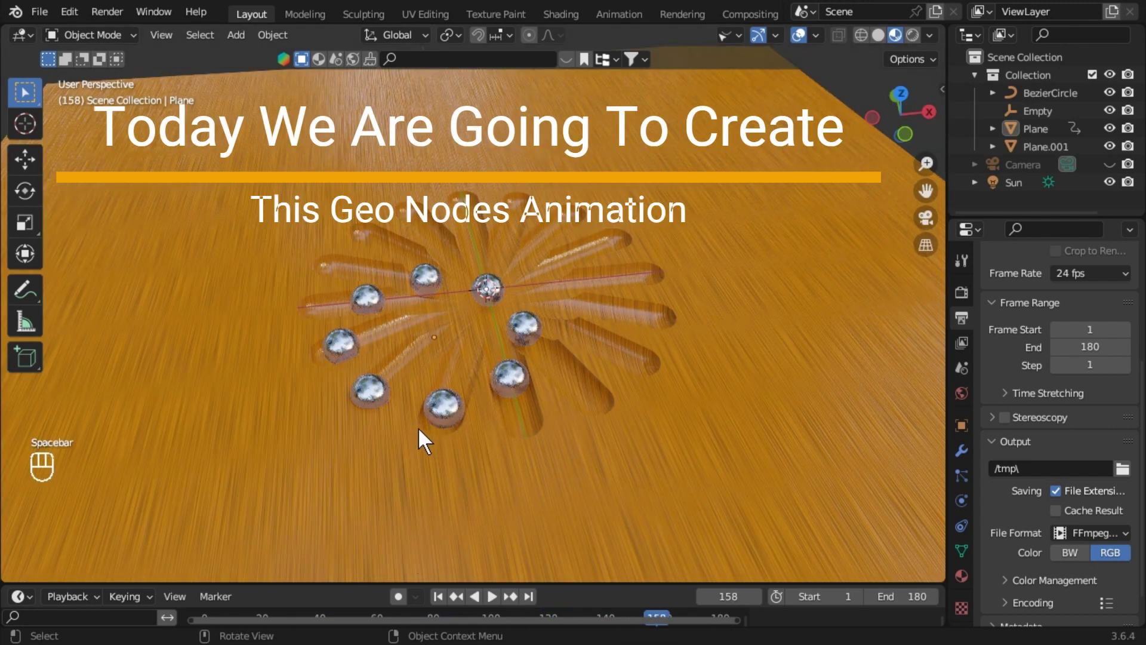
pyautogui.click(424, 439)
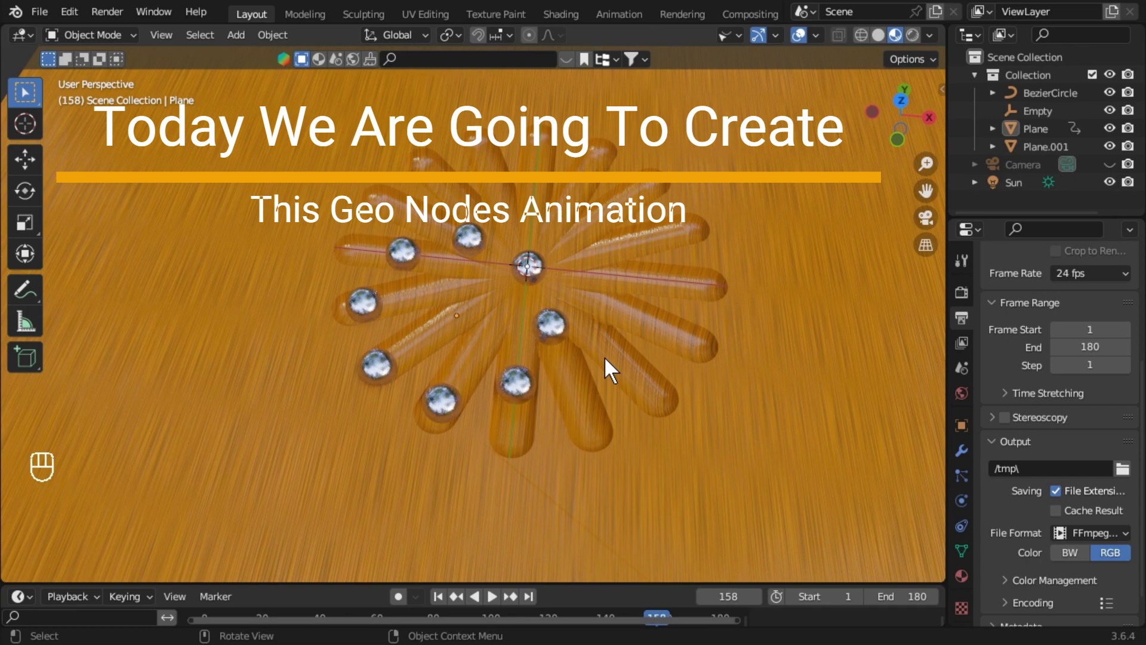
pyautogui.moveTo(540, 342); pyautogui.dragTo(602, 325)
pyautogui.moveTo(542, 442); pyautogui.dragTo(524, 399)
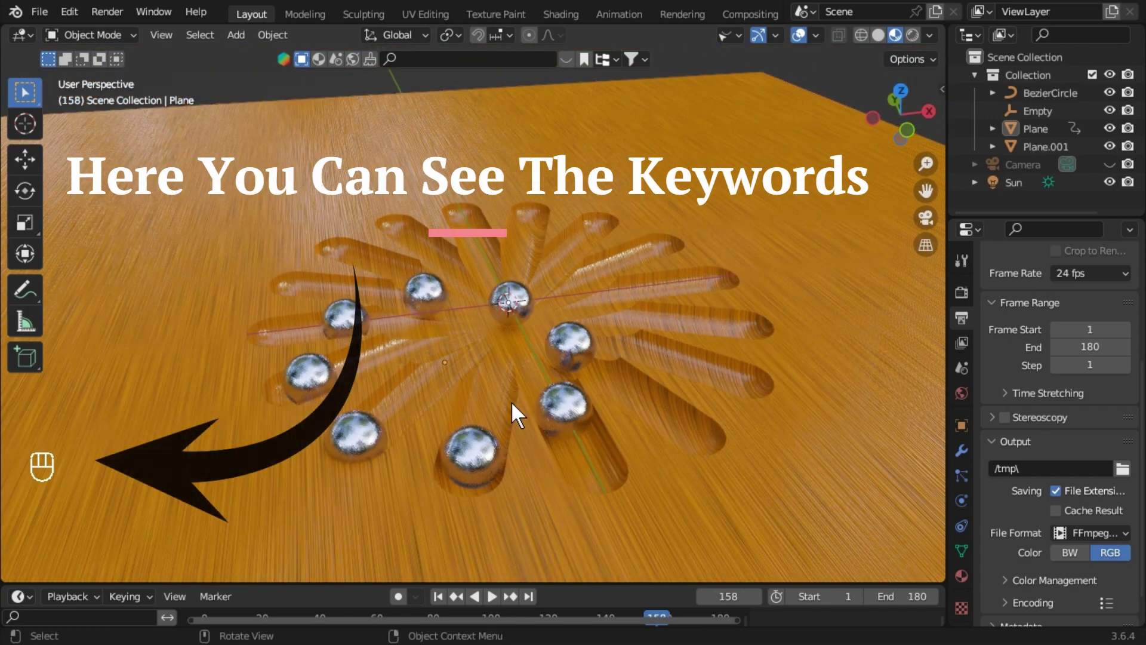
# View the flower pattern from the top, then start a fresh General file with the default scene
pyautogui.click(805, 150)
pyautogui.moveTo(906, 108); pyautogui.dragTo(796, 216)
pyautogui.moveTo(796, 216); pyautogui.dragTo(691, 288)
pyautogui.press('space')
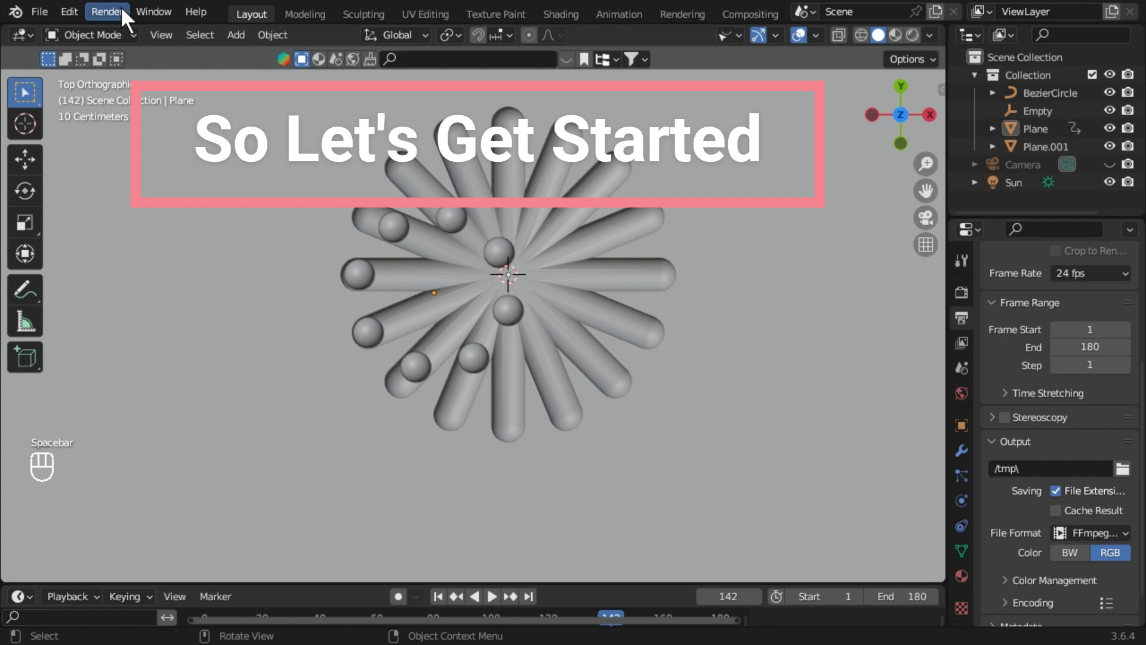
pyautogui.moveTo(47, 22); pyautogui.dragTo(249, 38)
pyautogui.press('a')
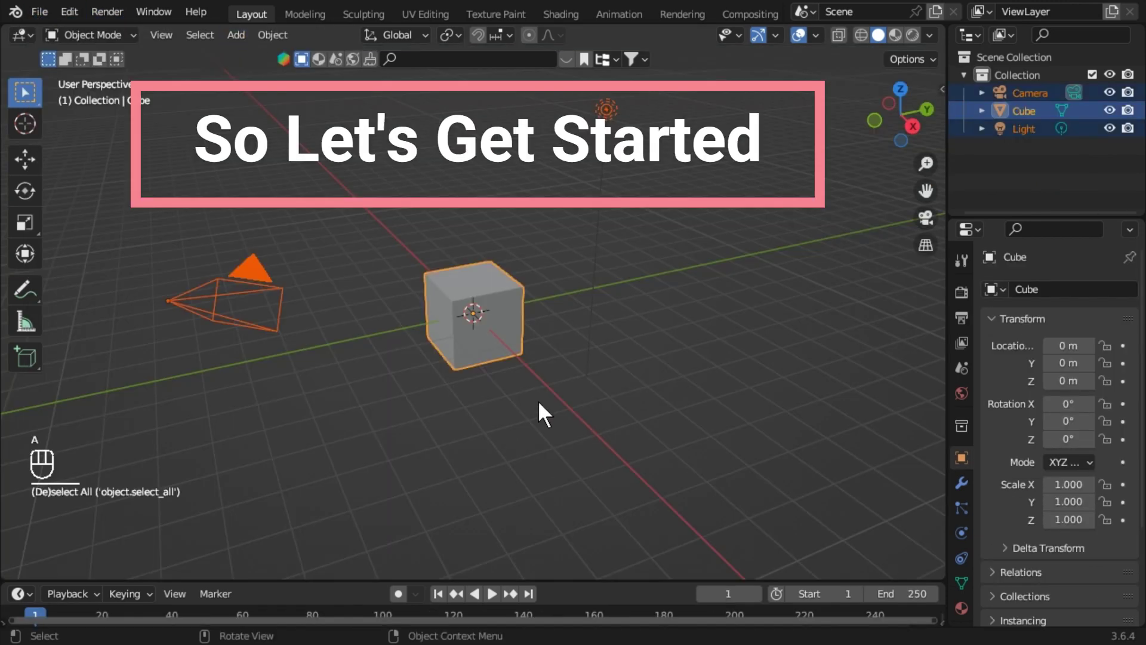
# Delete the default cube, camera and light so the scene is empty
pyautogui.press('x')
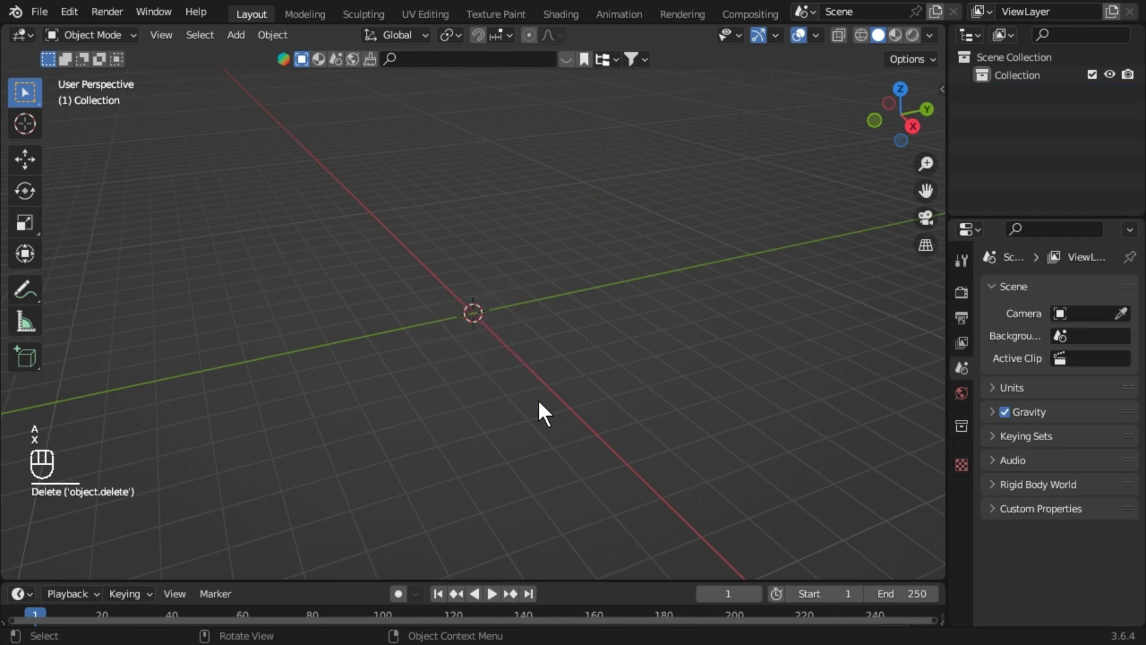
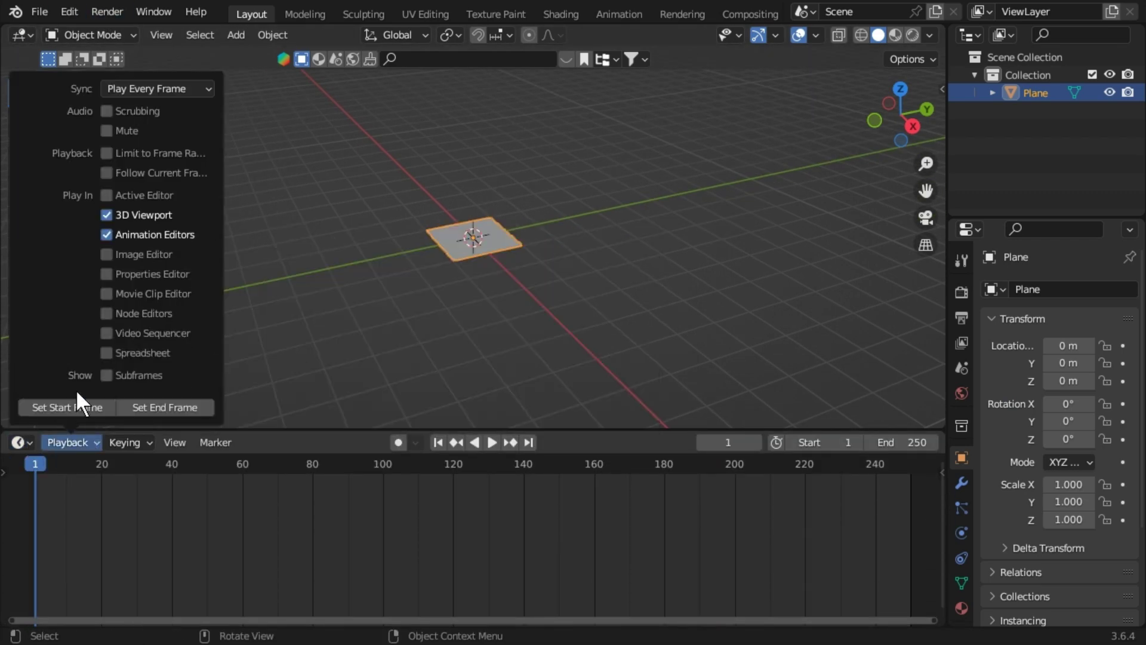
# Turn the lower timeline area into a Geometry Node Editor and enlarge it
pyautogui.click(34, 468)
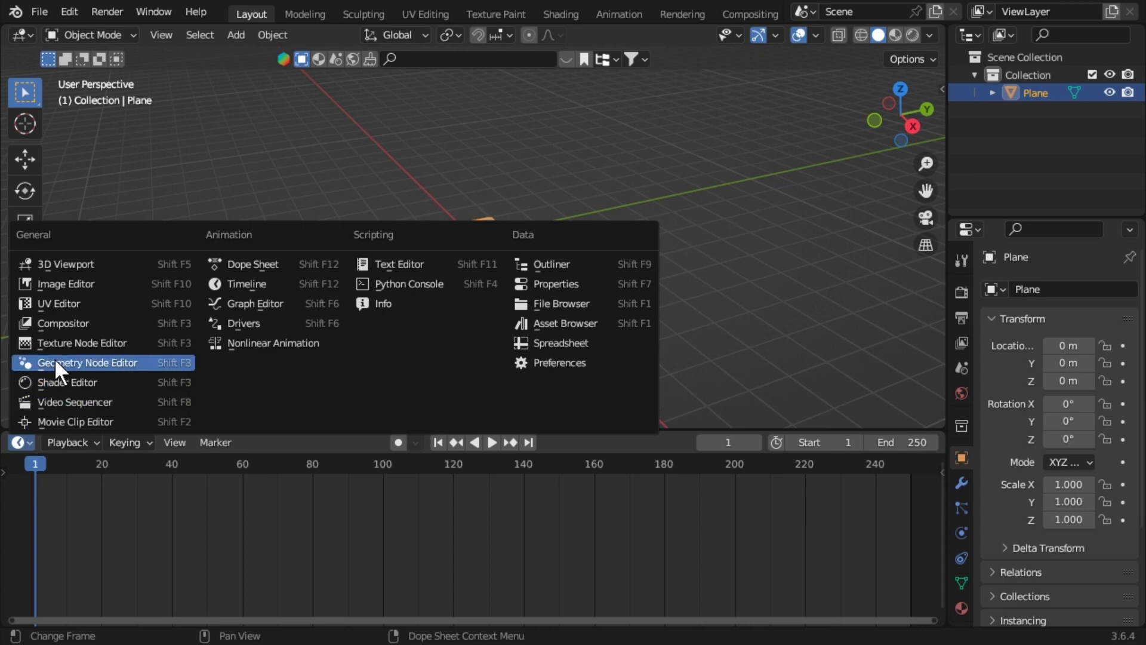
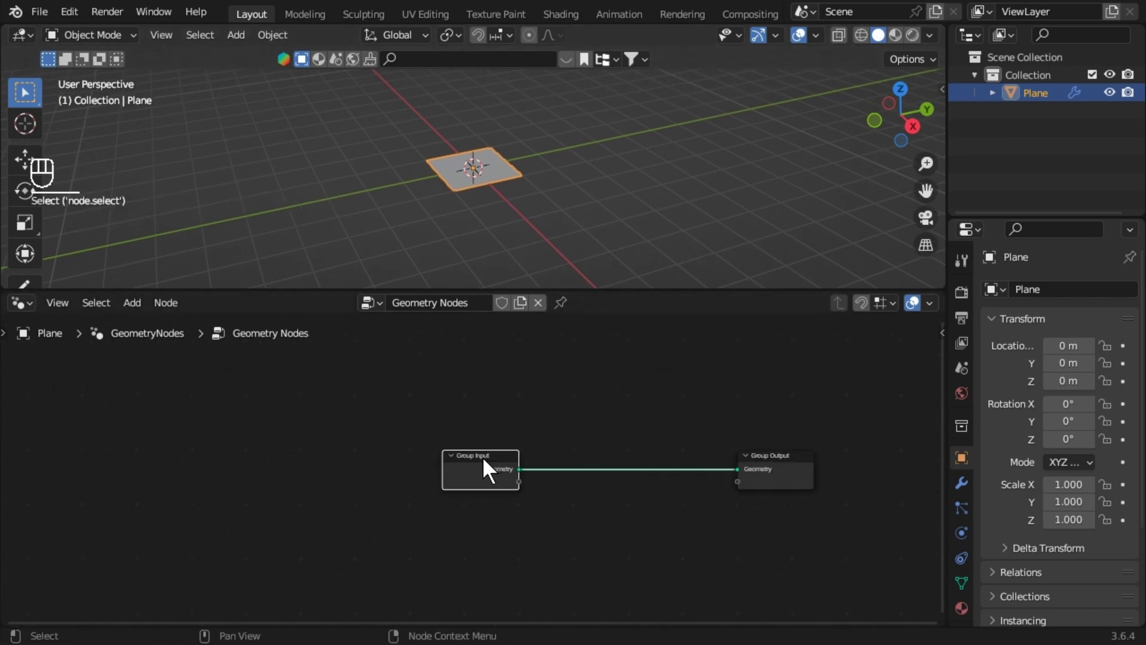
pyautogui.moveTo(487, 474); pyautogui.dragTo(412, 425)
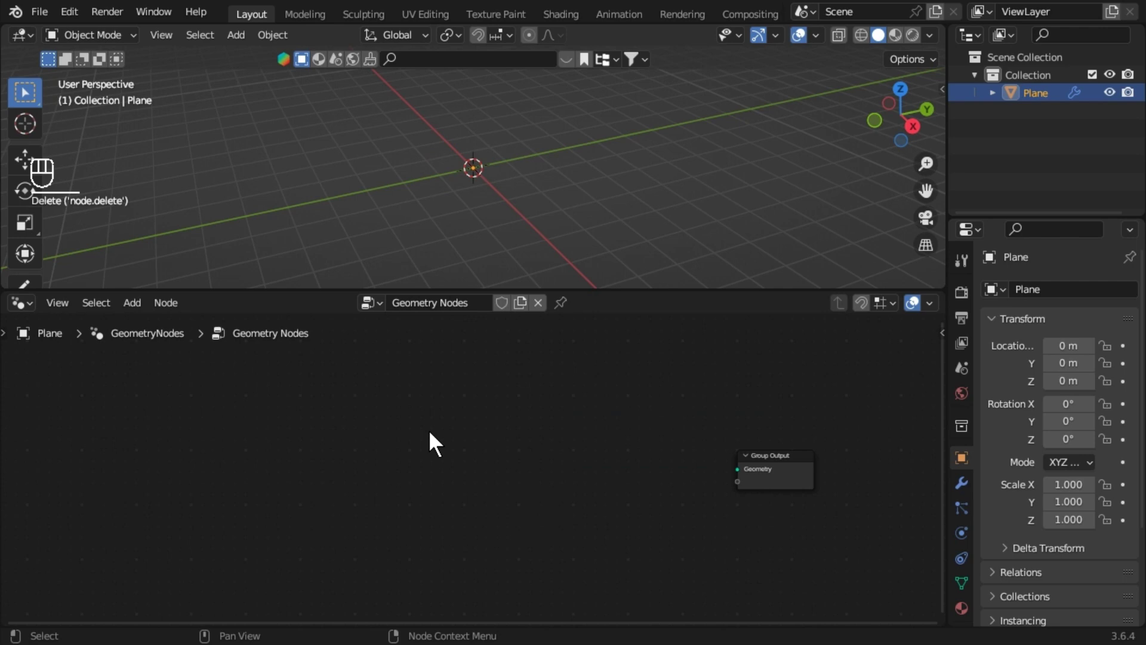
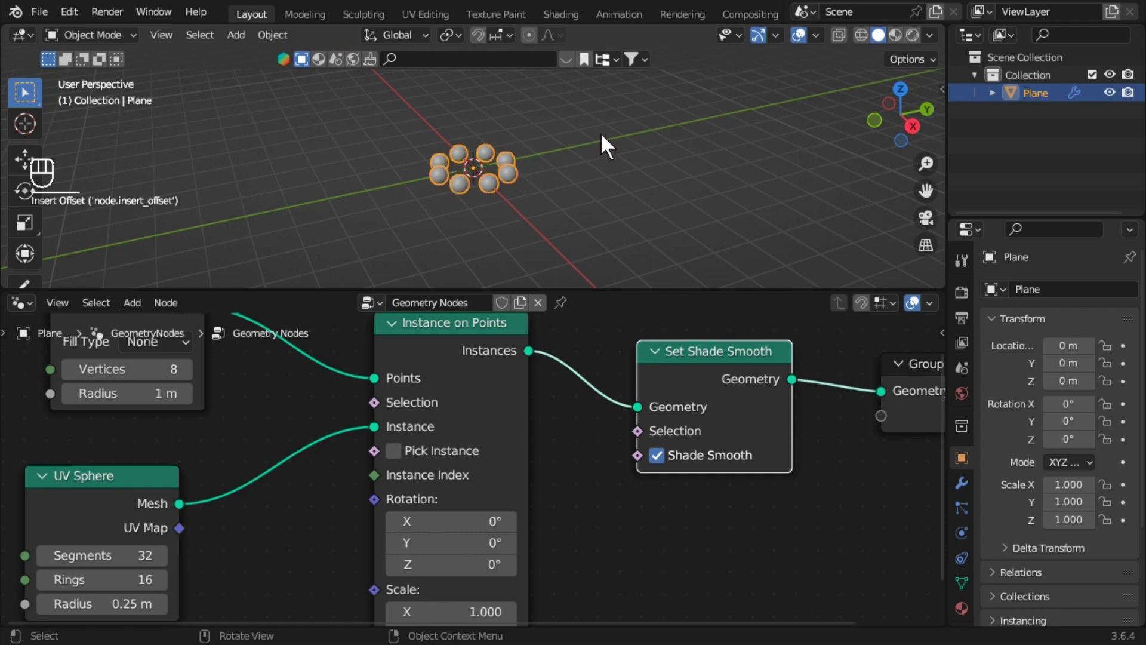
# Add a Bezier circle to the scene via the 'Add Bezier Circle' search
pyautogui.moveTo(642, 191); pyautogui.dragTo(574, 191)
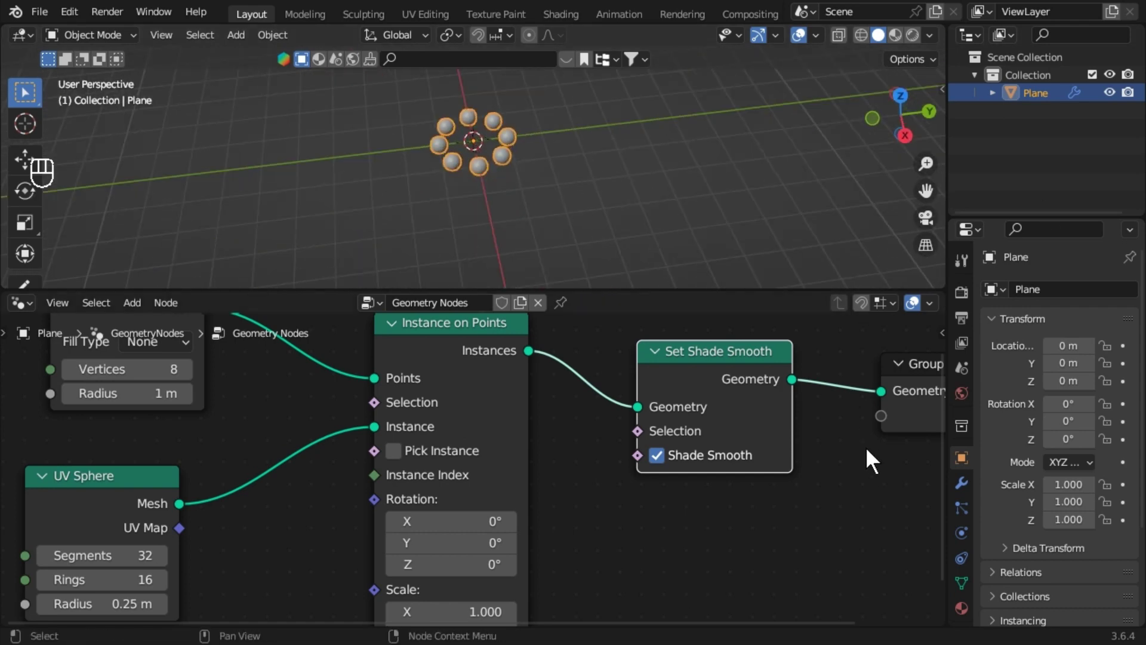
pyautogui.press('shift+a')
pyautogui.click(512, 170)
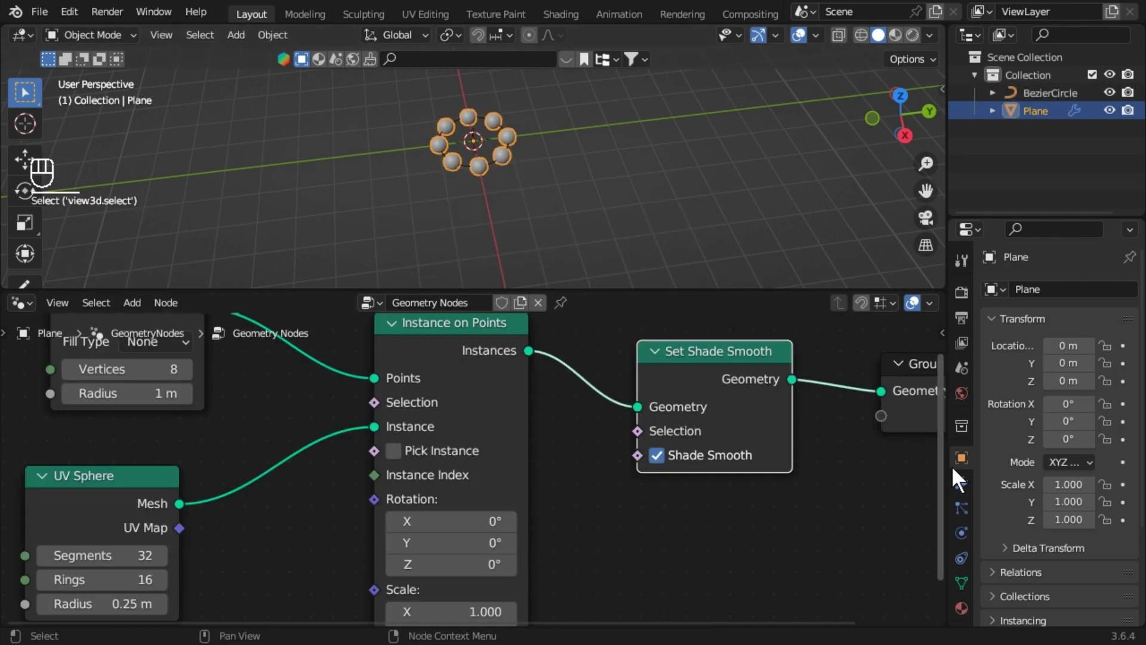
# Give the plane a Follow Path constraint targeting the BezierCircle
pyautogui.moveTo(1045, 300); pyautogui.dragTo(1091, 426)
pyautogui.click(1111, 350)
pyautogui.moveTo(1102, 354); pyautogui.dragTo(1027, 523)
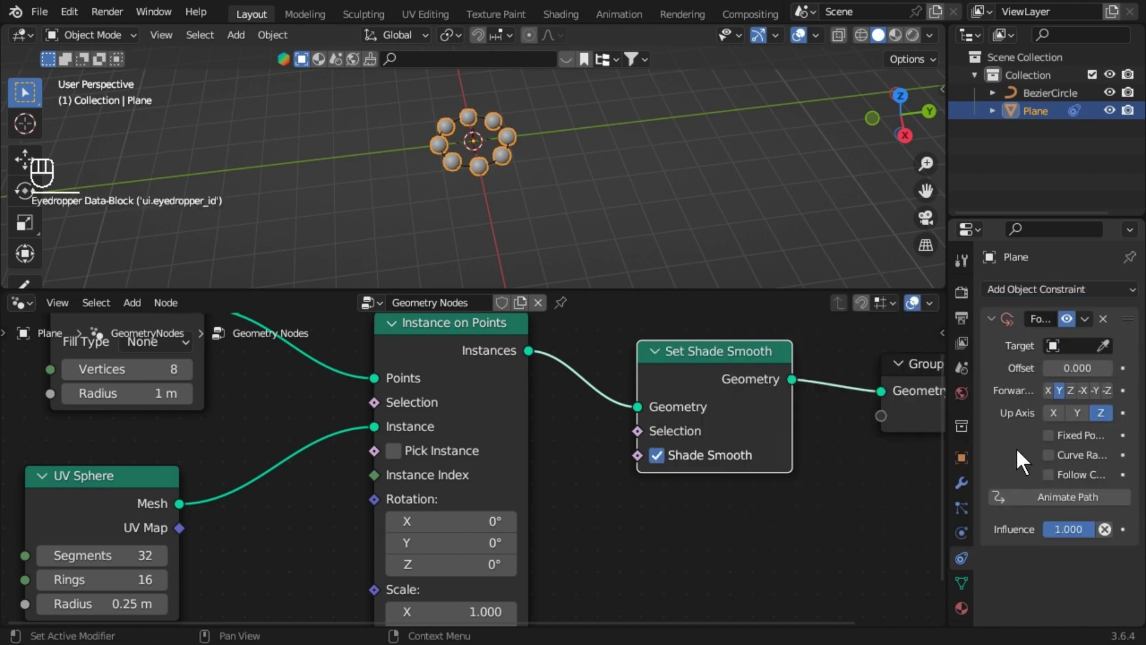
pyautogui.click(1049, 336)
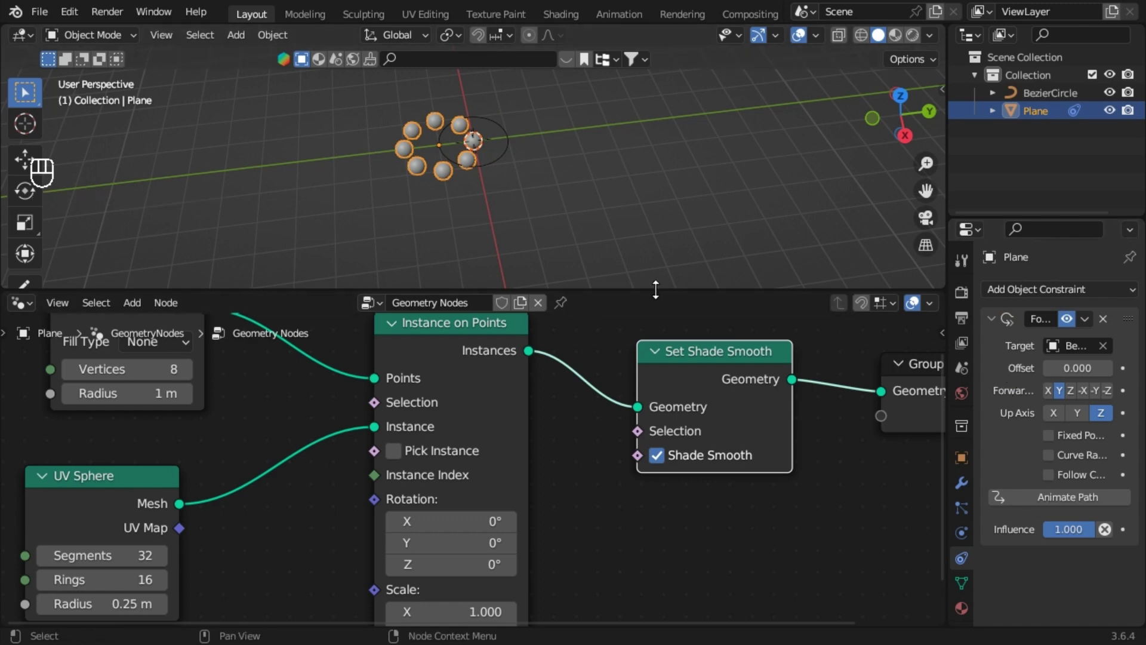
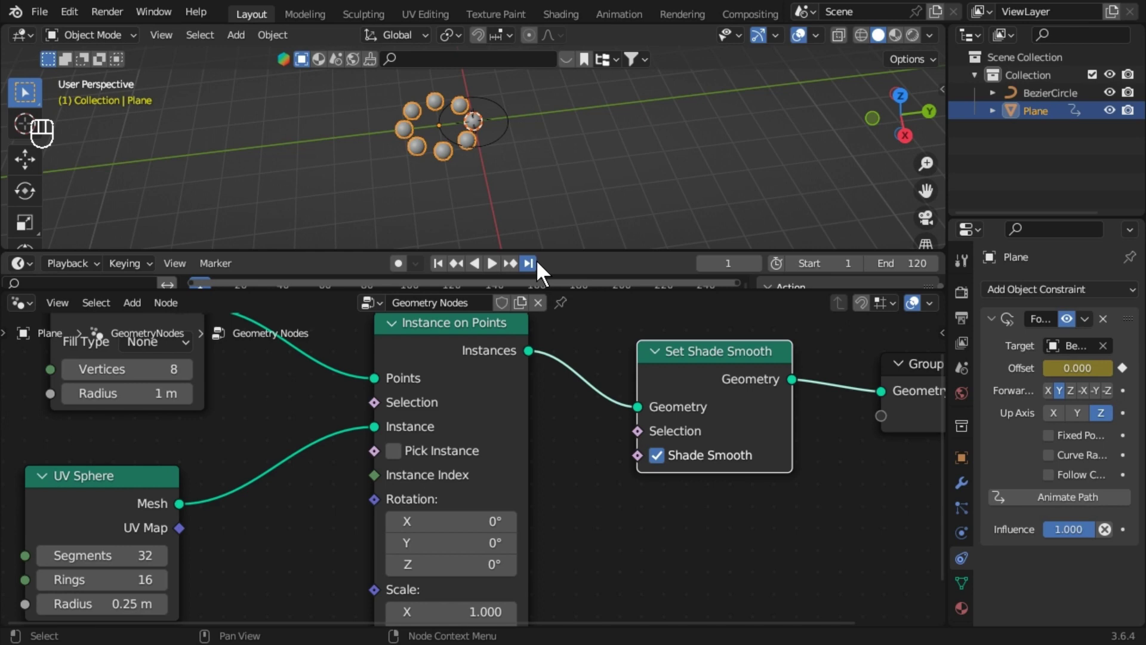
# Keyframe the path offset at the last frame and look straight down on the ring
pyautogui.press('KP_0')
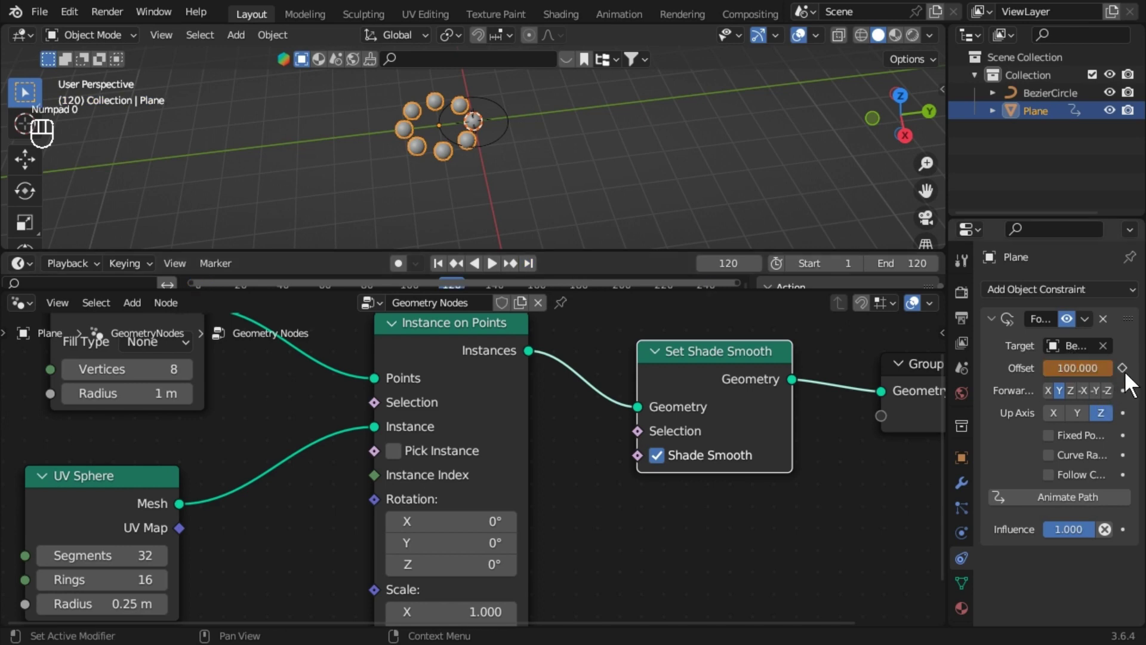
pyautogui.press('space')
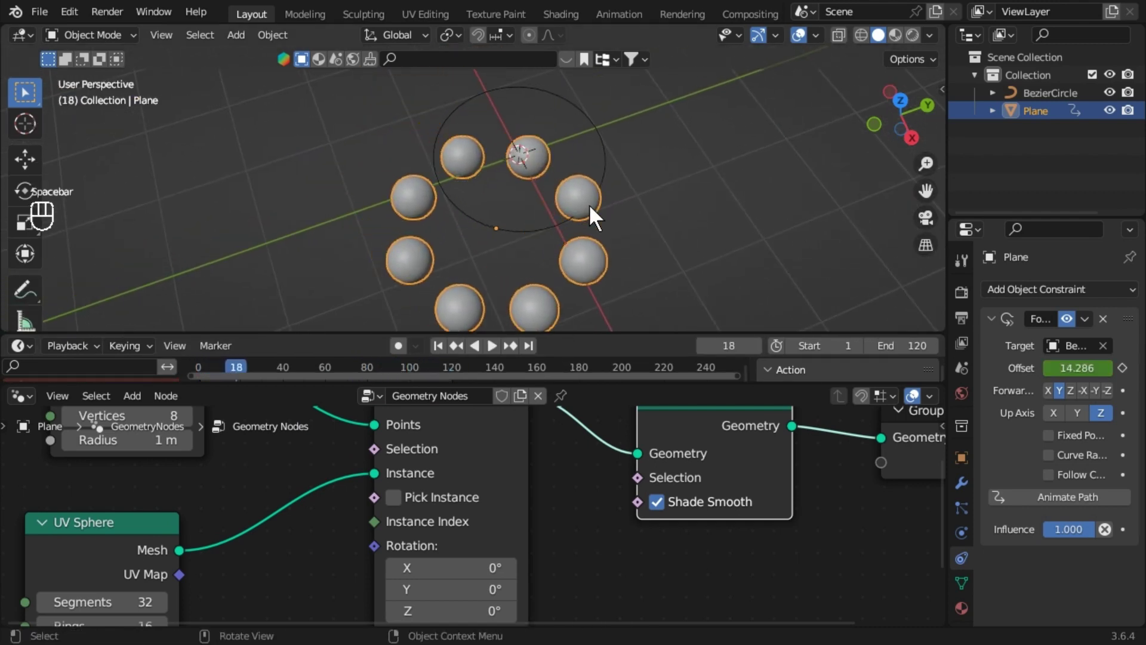
pyautogui.press('space')
# Keyframe the plane's Z rotation from frame 1 to -360° at the end frame
pyautogui.moveTo(708, 223); pyautogui.dragTo(720, 236)
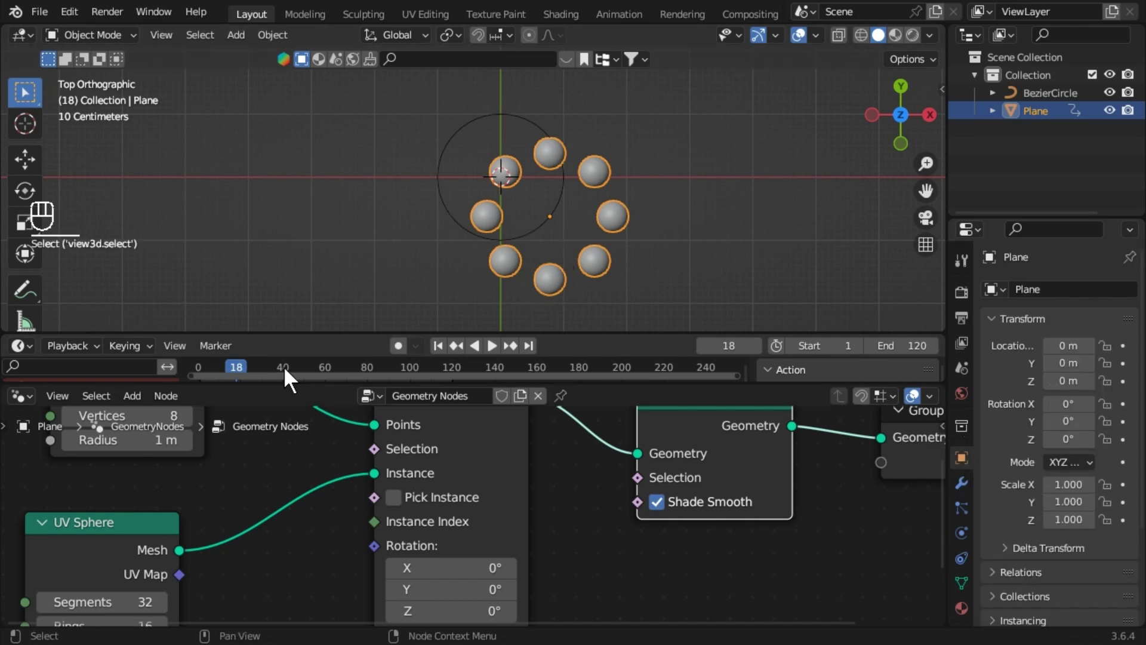
pyautogui.click(449, 350)
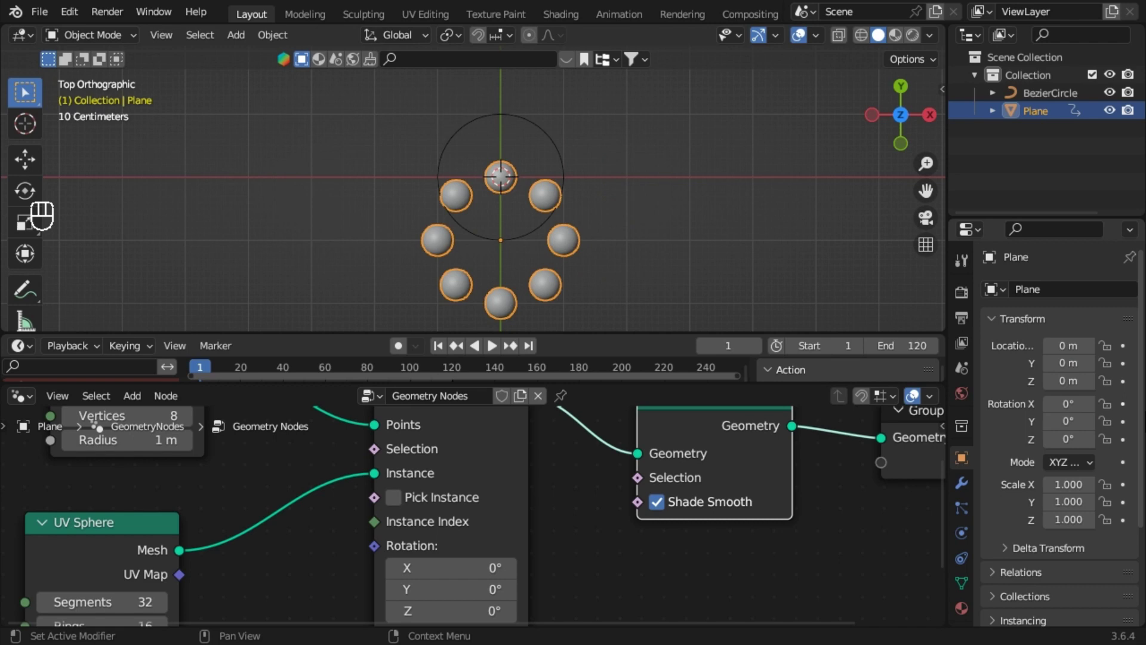
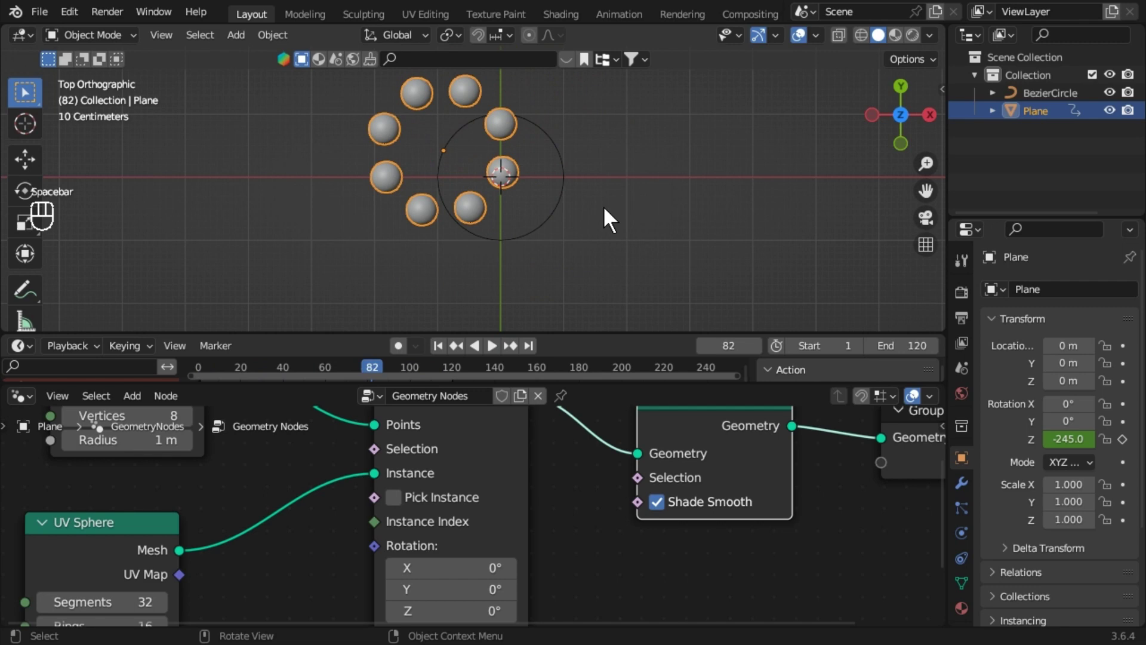
pyautogui.moveTo(562, 243); pyautogui.dragTo(504, 182)
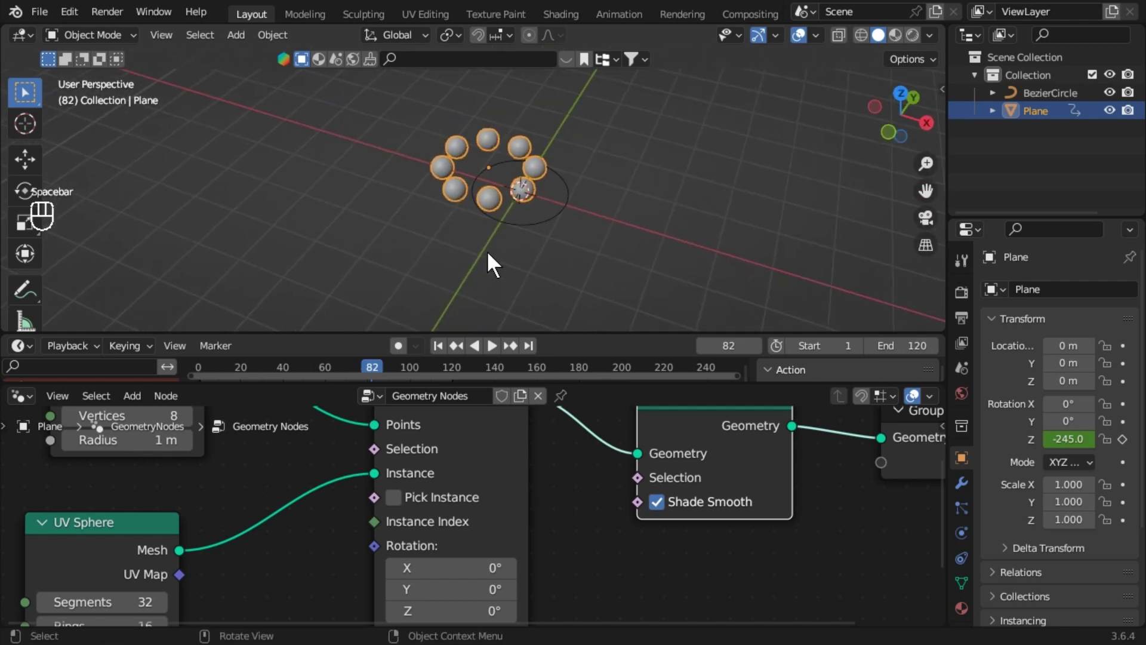
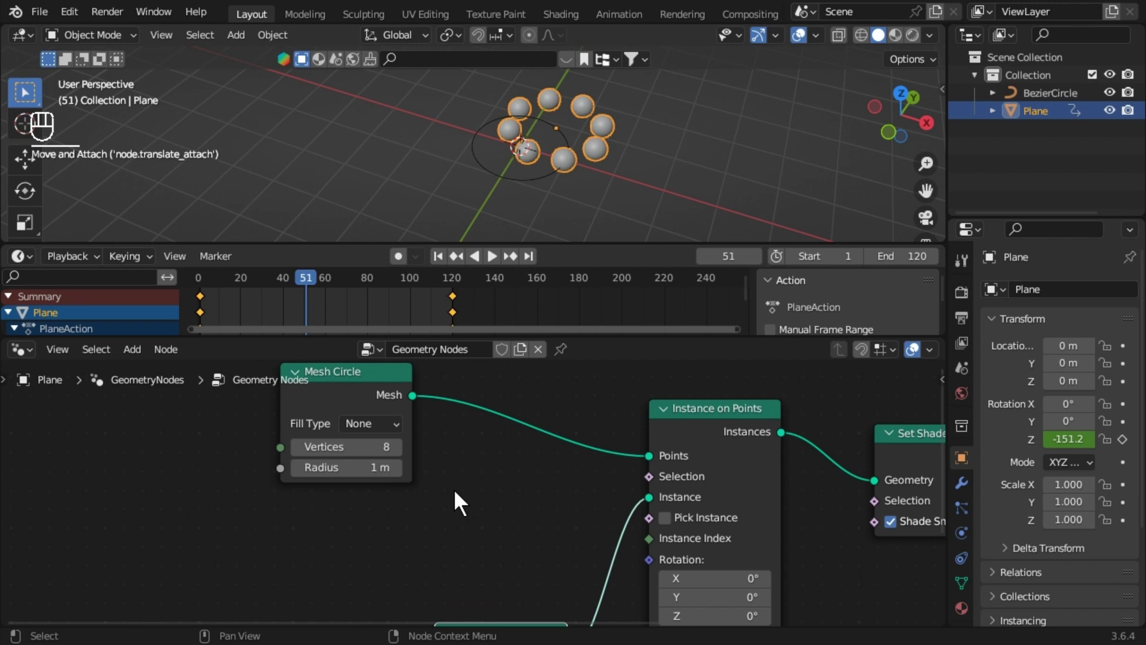
# Feed a Random Value boolean into the instance Selection with probability raised to 1.0
pyautogui.press('shift+a')
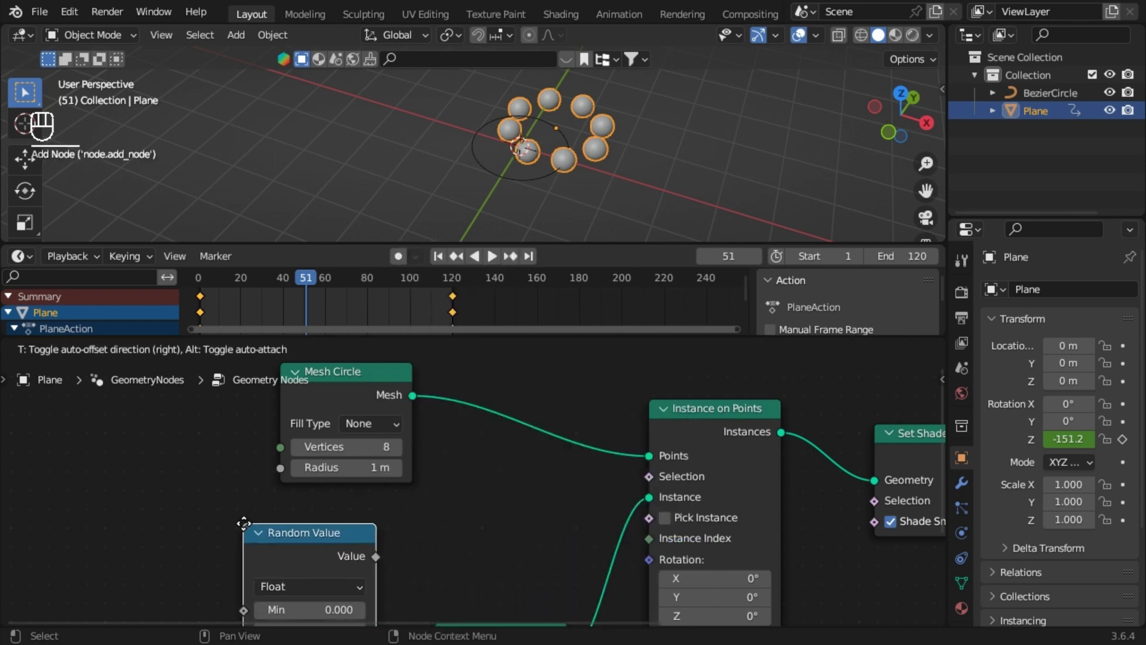
pyautogui.click(485, 550)
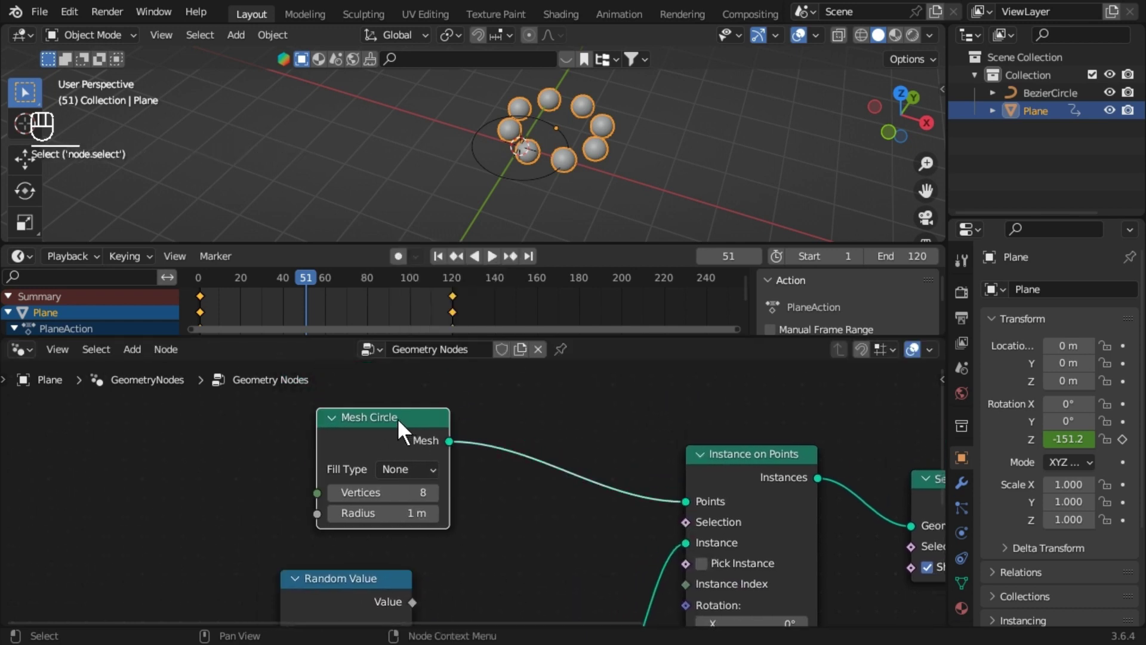
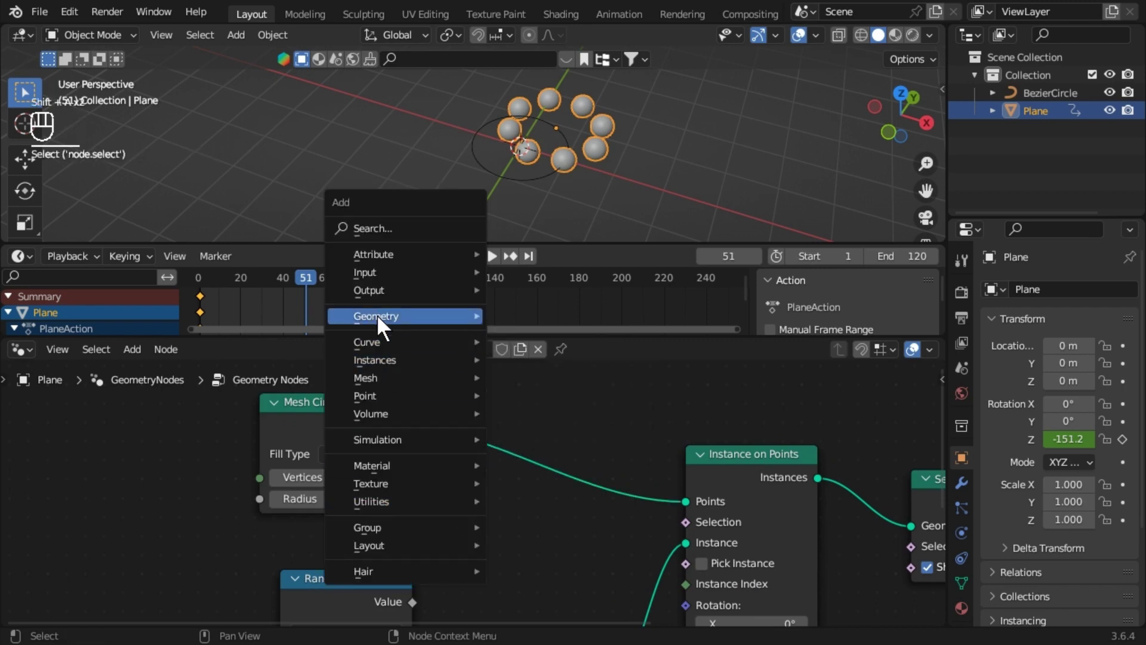
pyautogui.write('Sele')
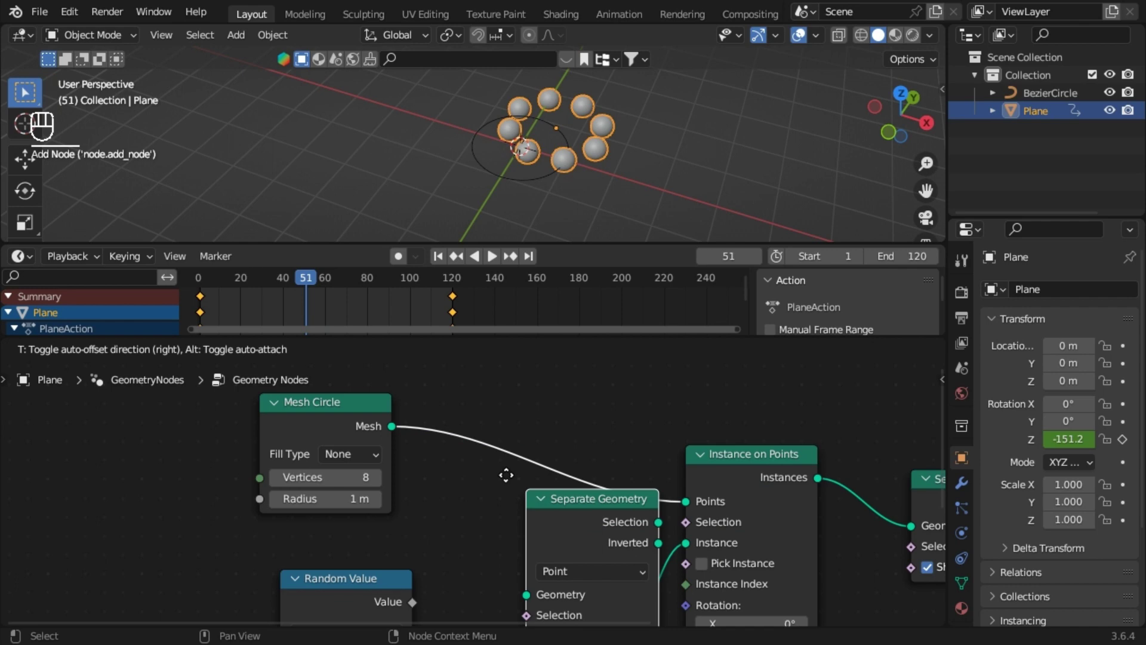
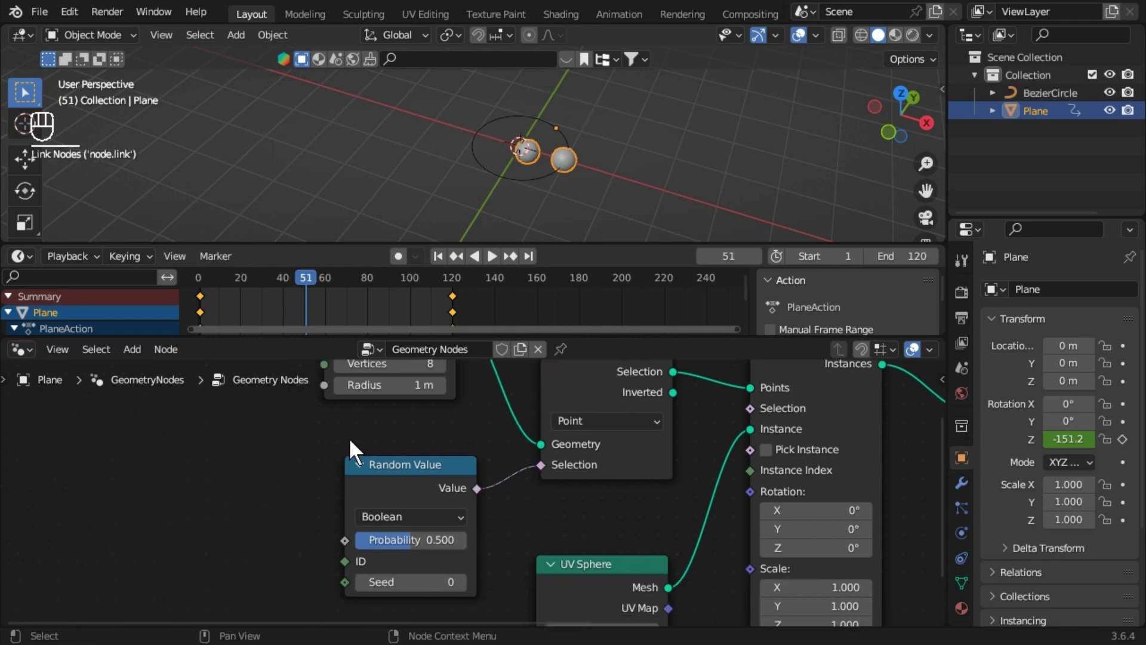
pyautogui.moveTo(452, 382); pyautogui.dragTo(436, 549)
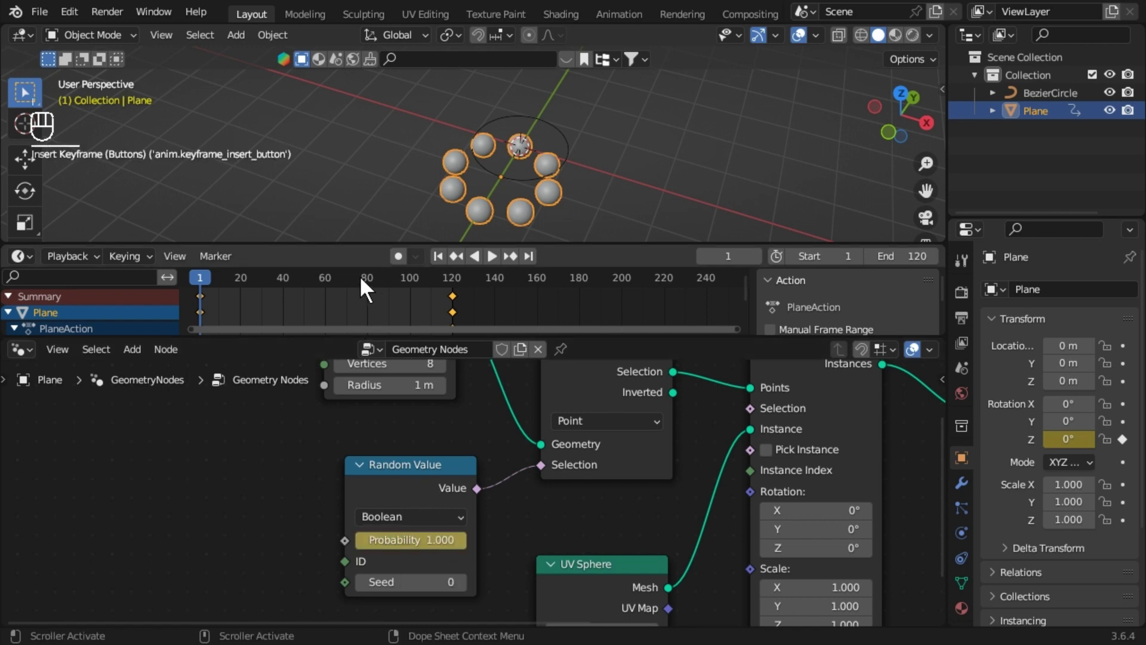
# Play back the animation to check all eight spheres appear
pyautogui.click(314, 293)
pyautogui.click(312, 293)
pyautogui.click(314, 293)
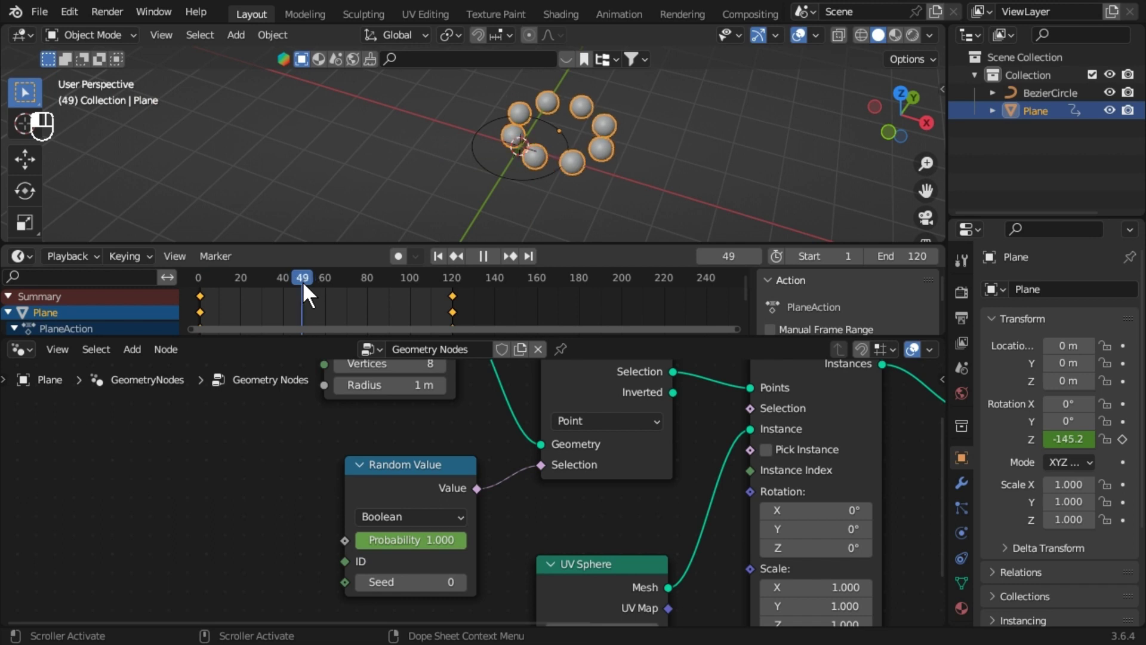
pyautogui.press('Right')
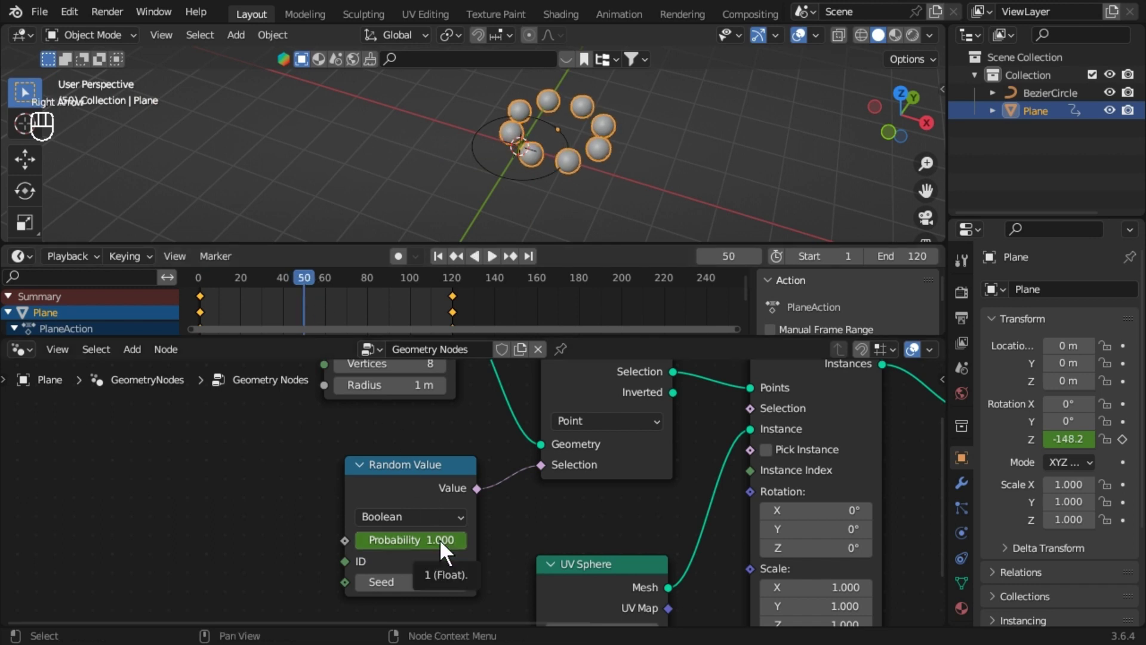
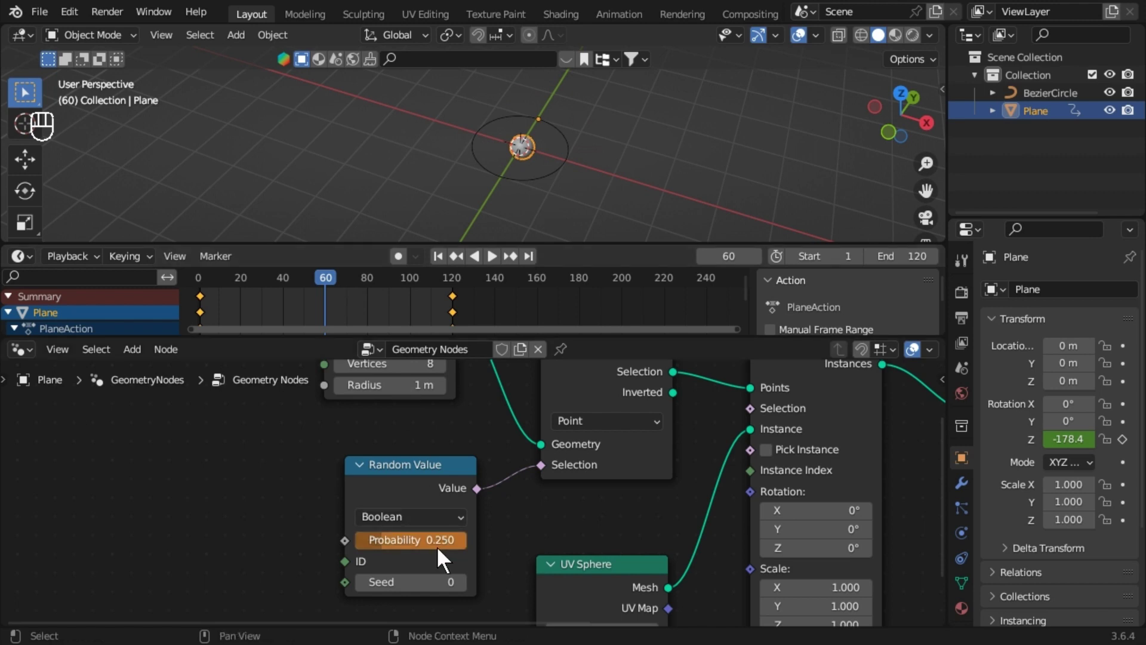
# Keyframe a lower sphere probability mid-clip, then play and stop the animation
pyautogui.click(349, 288)
pyautogui.doubleClick(351, 290)
pyautogui.click(354, 292)
pyautogui.press('Right')
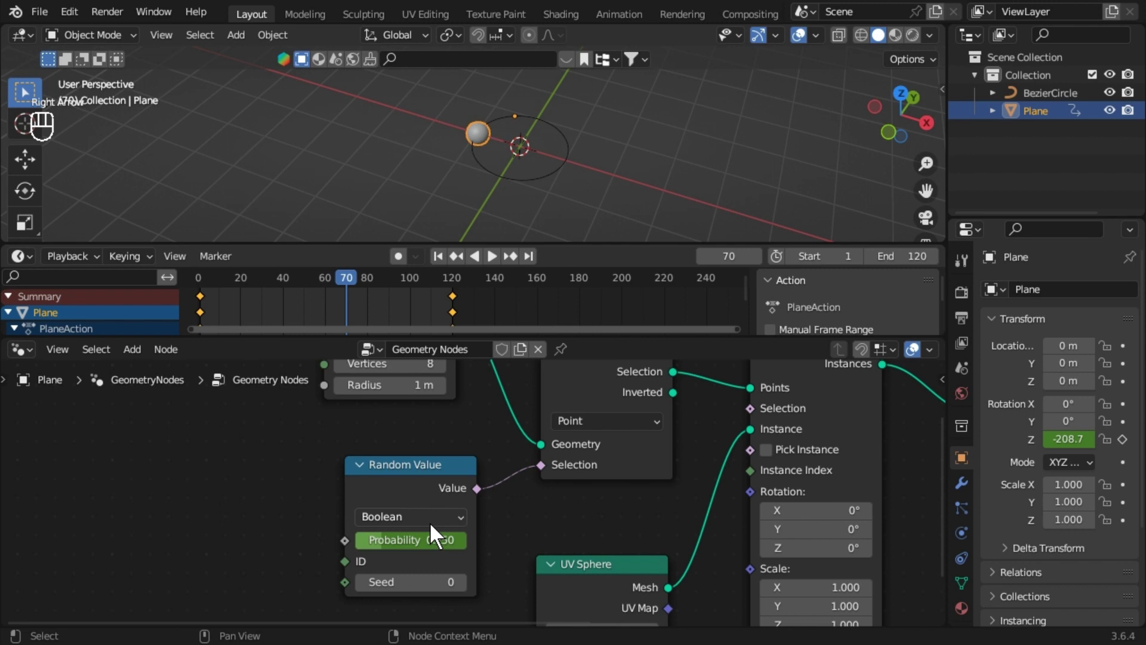
pyautogui.moveTo(438, 553); pyautogui.dragTo(444, 553)
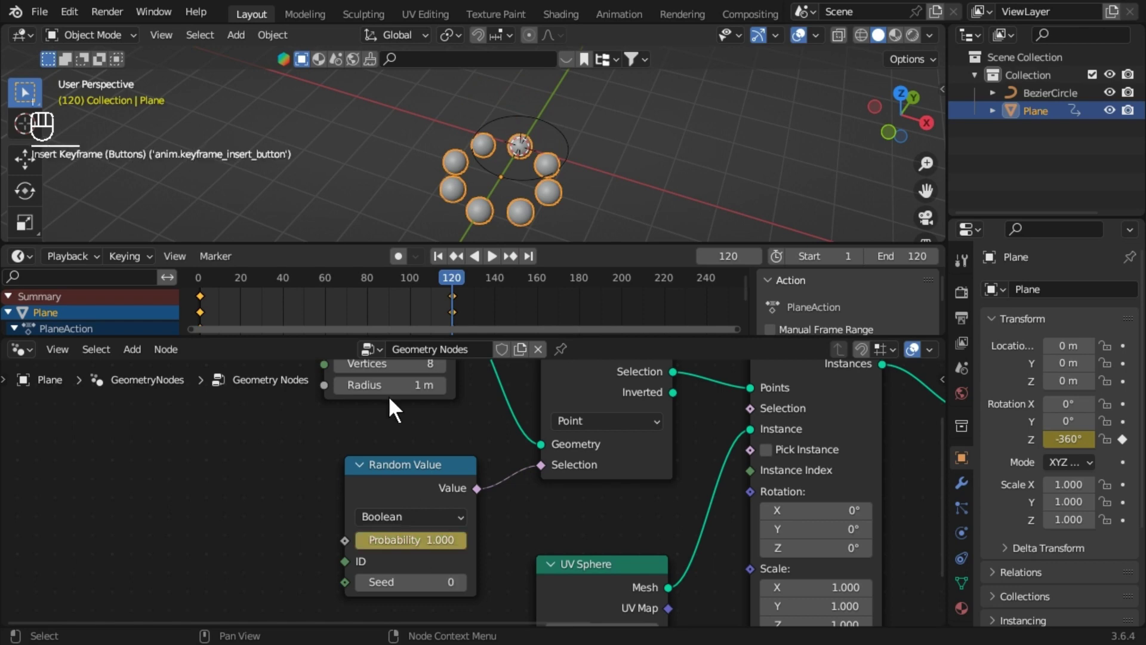
pyautogui.press('space')
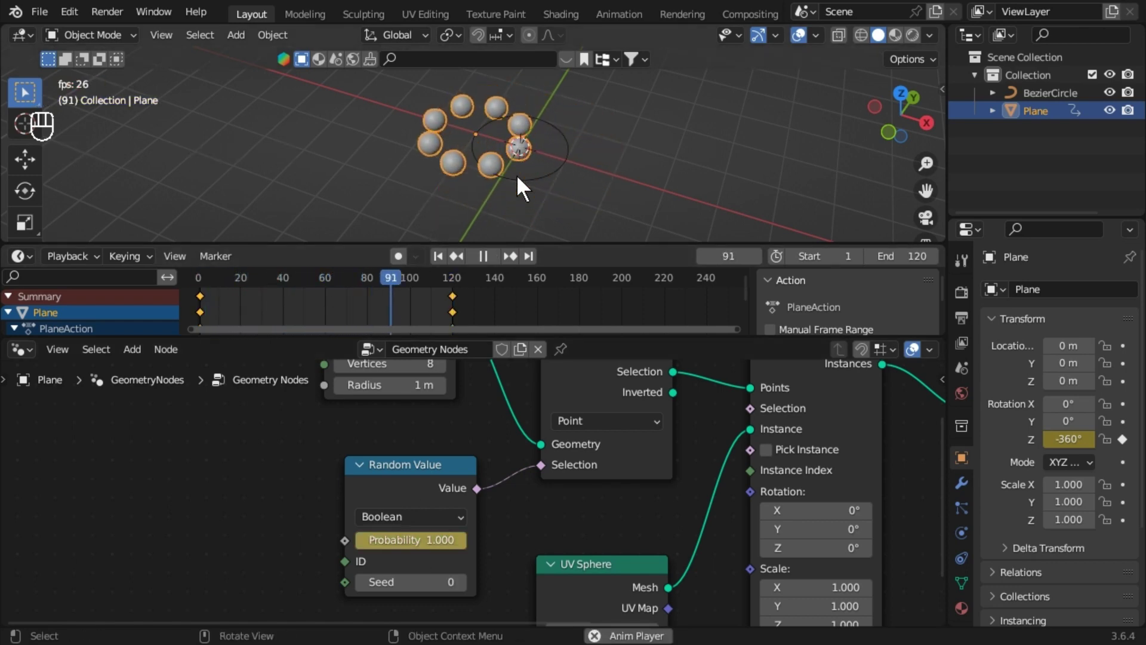
pyautogui.press('space')
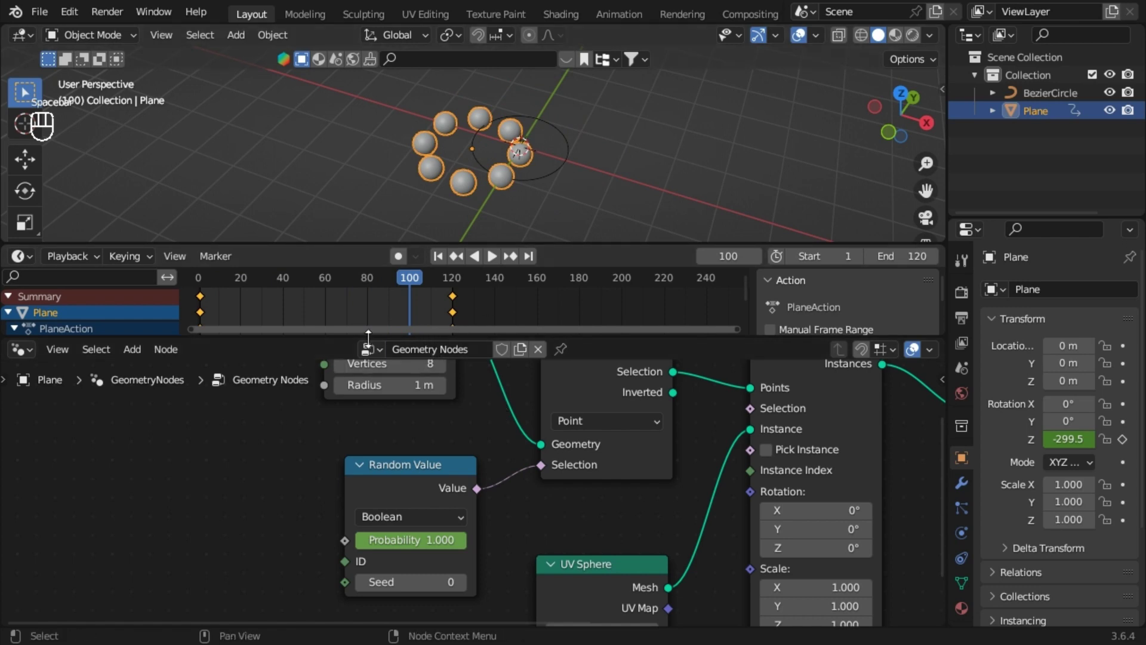
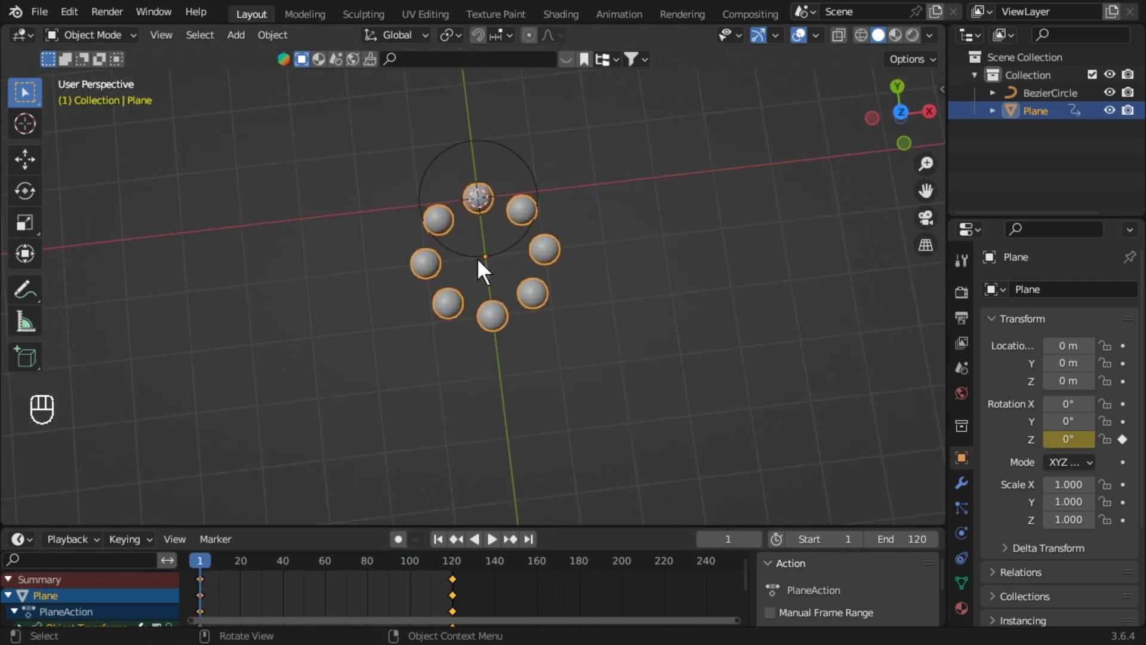
# Add a cylinder at the origin over the sphere ring
pyautogui.moveTo(436, 298); pyautogui.dragTo(529, 231)
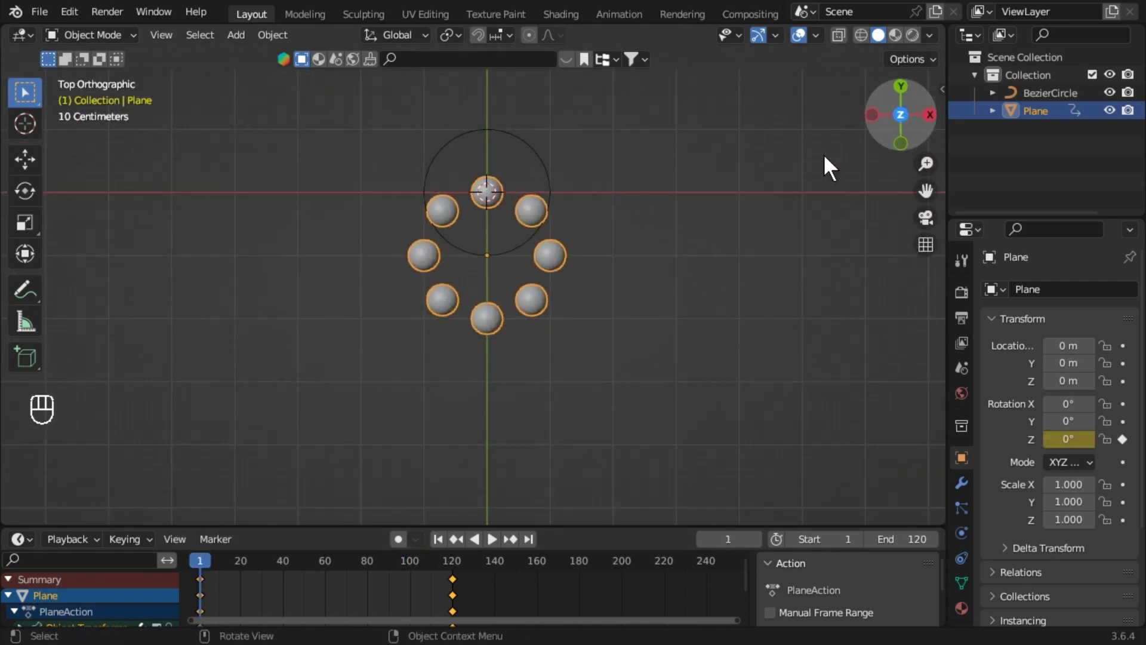
pyautogui.moveTo(733, 262); pyautogui.dragTo(763, 262)
pyautogui.press('shift+a')
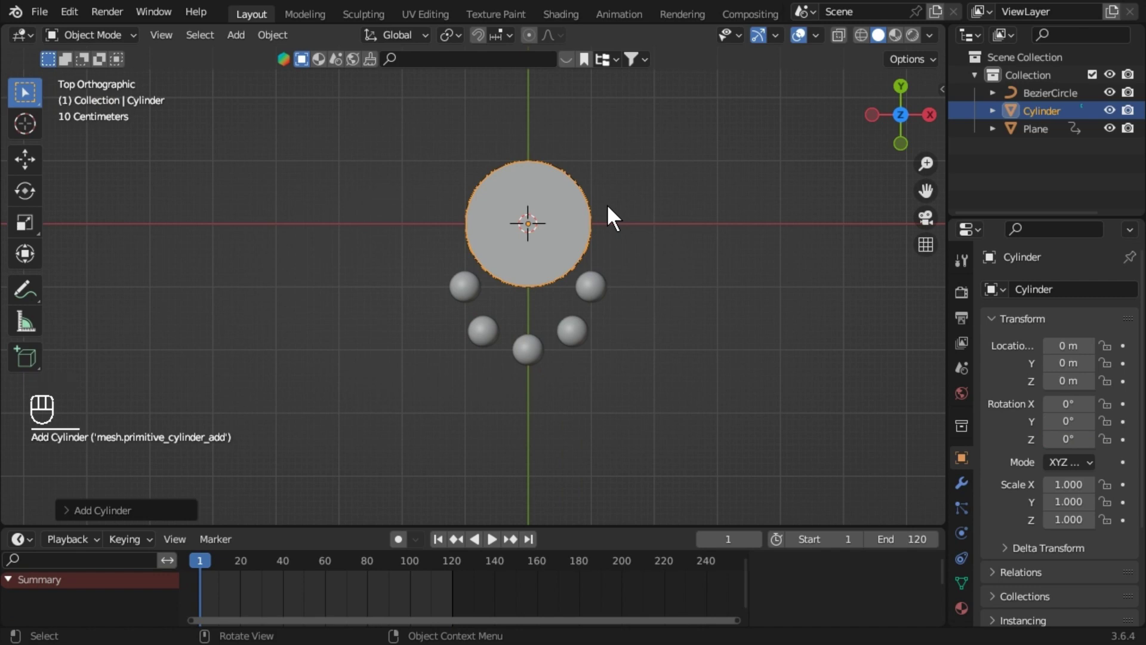
pyautogui.click(70, 525)
pyautogui.moveTo(243, 311); pyautogui.dragTo(517, 377)
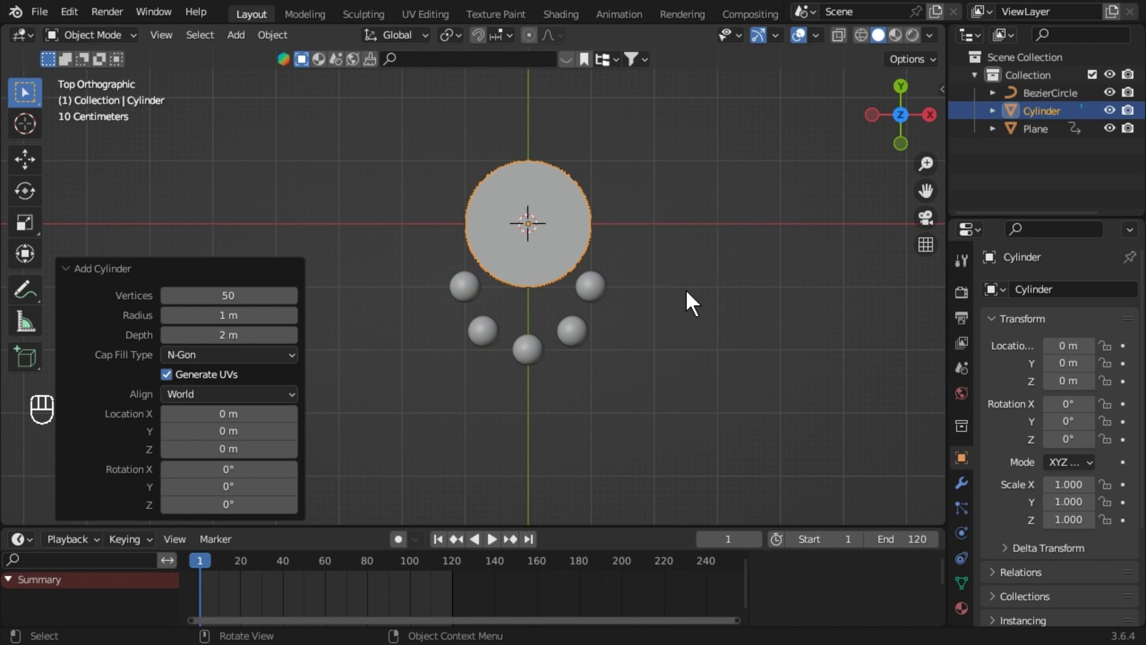
# Rotate the cylinder 90° on the X axis
pyautogui.press('r')
pyautogui.press('KP_9')
pyautogui.press('KP_0')
pyautogui.press('x')
pyautogui.press('KP_Enter')
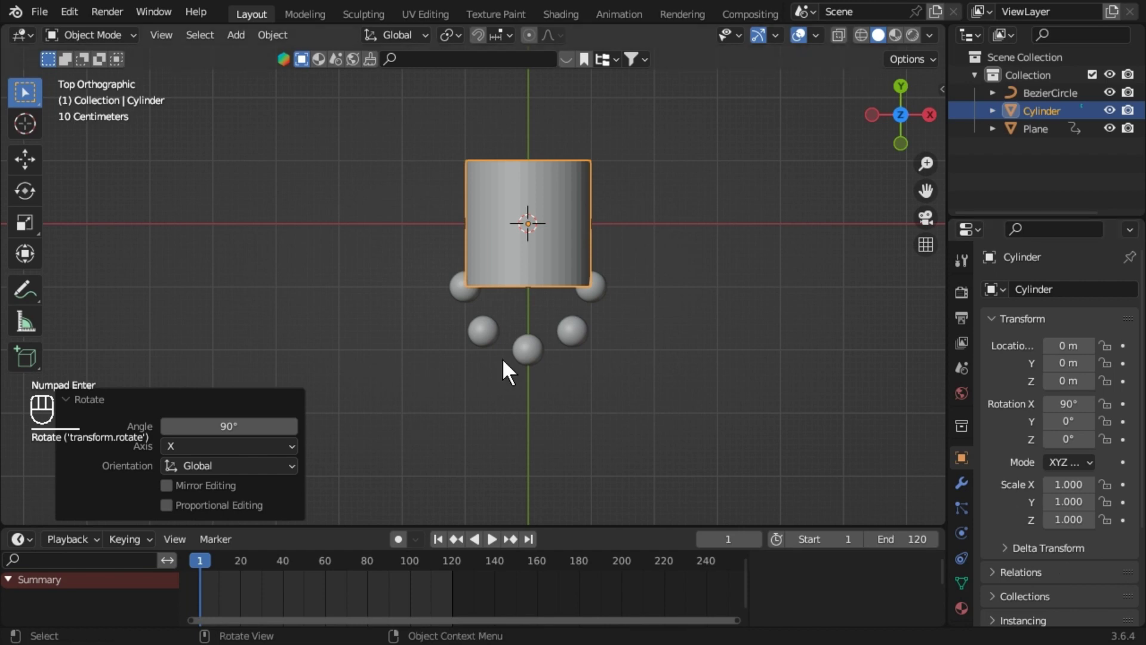
# In wireframe shading, stretch the cylinder's Z scale to 2.27 past the sphere ring
pyautogui.click(516, 368)
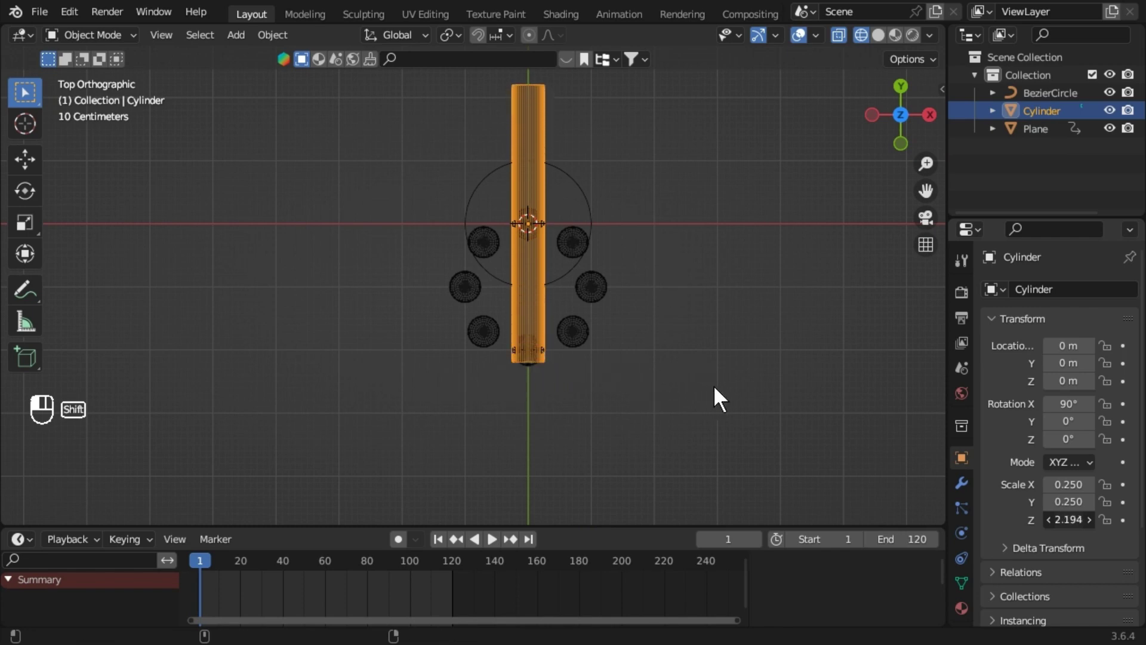
pyautogui.moveTo(1072, 534); pyautogui.dragTo(526, 389)
pyautogui.moveTo(1080, 514); pyautogui.dragTo(871, 498)
pyautogui.moveTo(1074, 532); pyautogui.dragTo(528, 373)
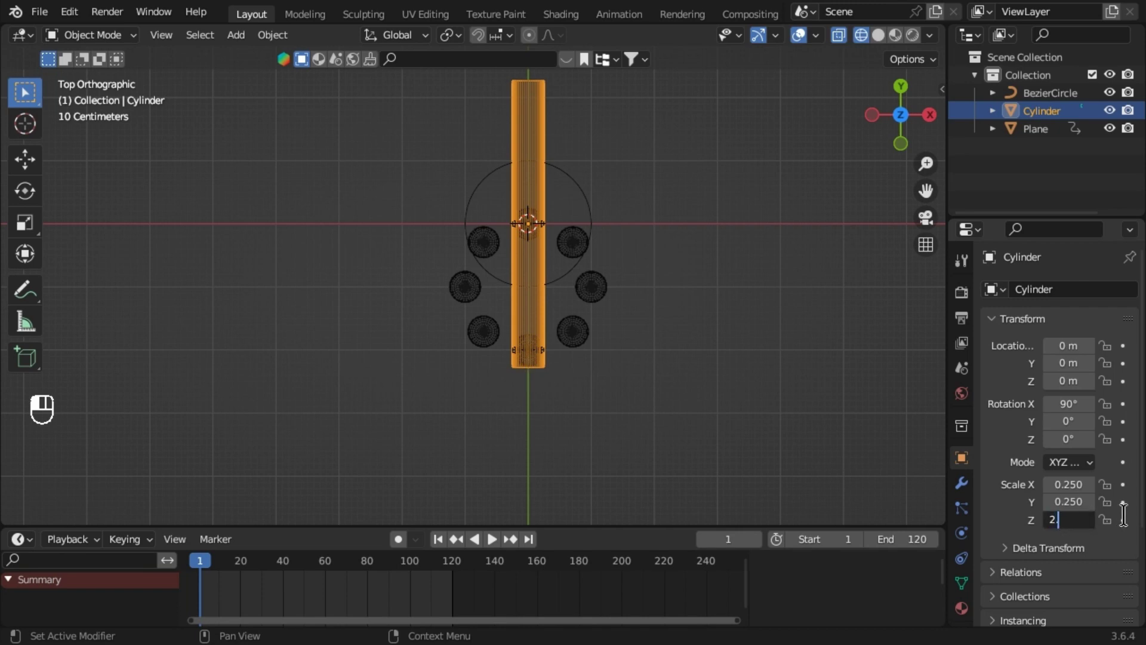
pyautogui.middleClick(1058, 526)
pyautogui.press('KP_2')
pyautogui.press('KP_Decimal')
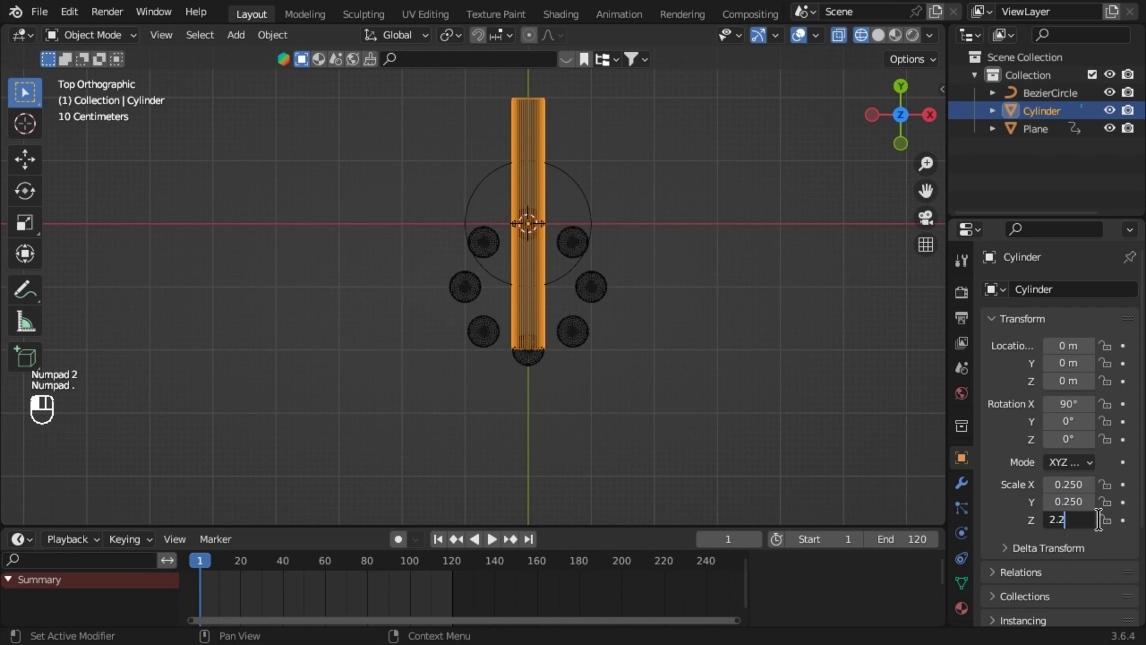
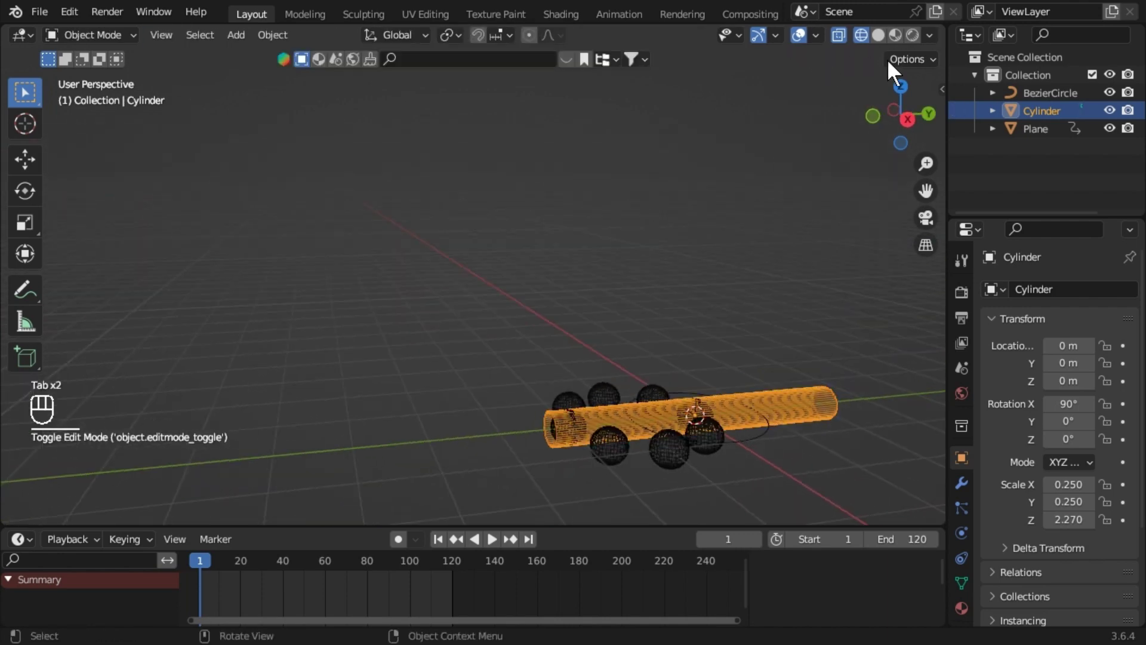
# Return to solid shading and apply the cylinder's scale with Ctrl+A
pyautogui.moveTo(587, 414); pyautogui.dragTo(553, 406)
pyautogui.moveTo(560, 484); pyautogui.dragTo(564, 514)
pyautogui.press('Tab')
pyautogui.press('Tab')
pyautogui.press('ctrl+a')
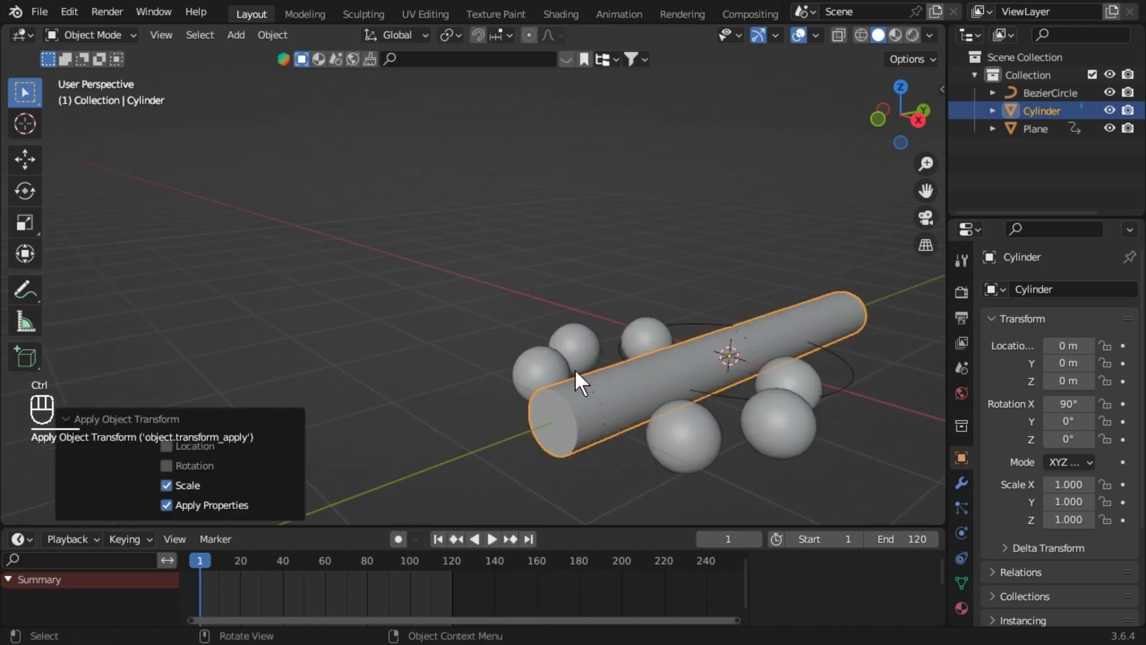
# Bevel the end caps into rounded domes, leave Edit Mode and play the animation
pyautogui.moveTo(585, 415); pyautogui.dragTo(575, 389)
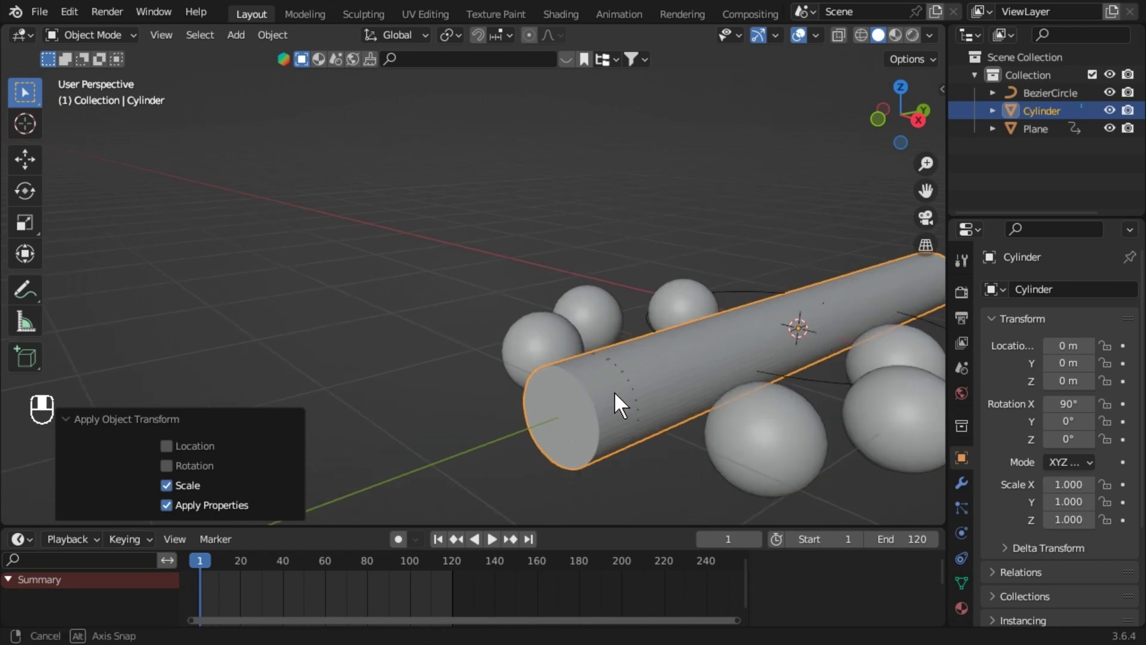
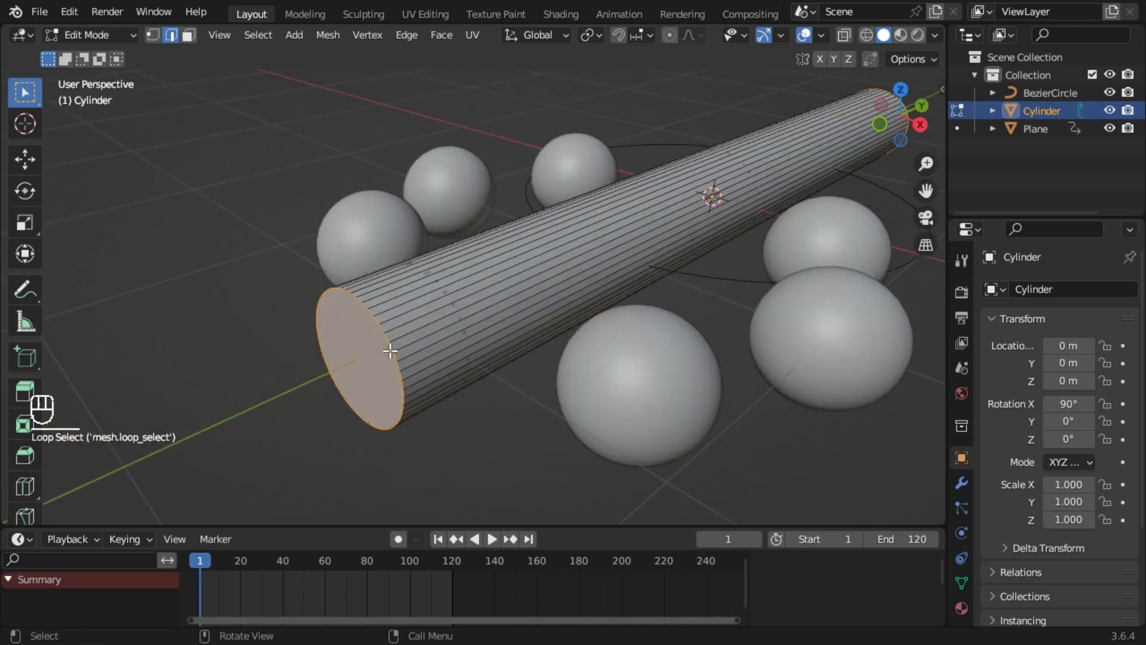
pyautogui.press('ctrl+b')
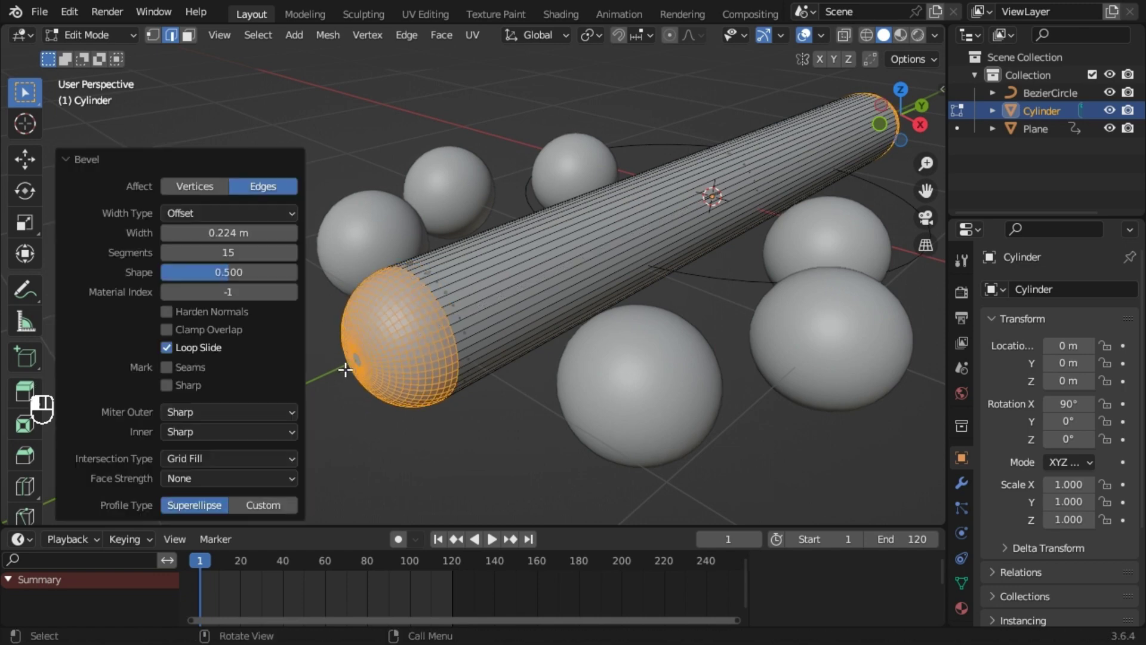
pyautogui.press('Tab')
pyautogui.moveTo(587, 400); pyautogui.dragTo(617, 411)
pyautogui.moveTo(647, 398); pyautogui.dragTo(665, 397)
pyautogui.press('space')
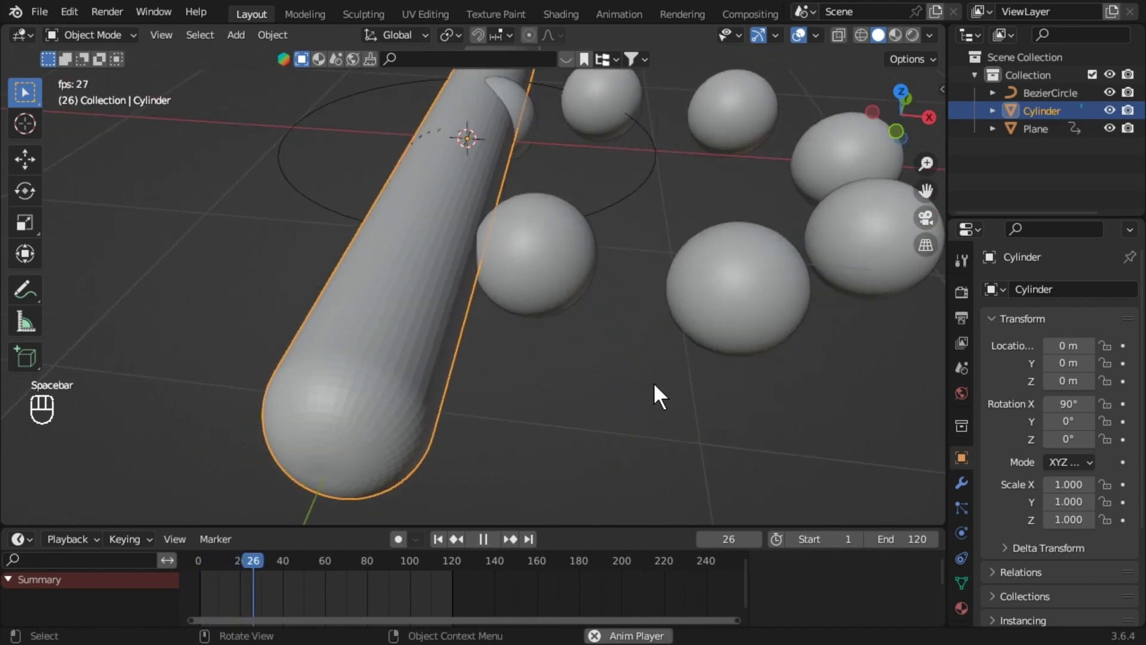
# Stop playback and add an Empty at the origin
pyautogui.press('space')
pyautogui.moveTo(501, 236); pyautogui.dragTo(458, 364)
pyautogui.press('shift+a')
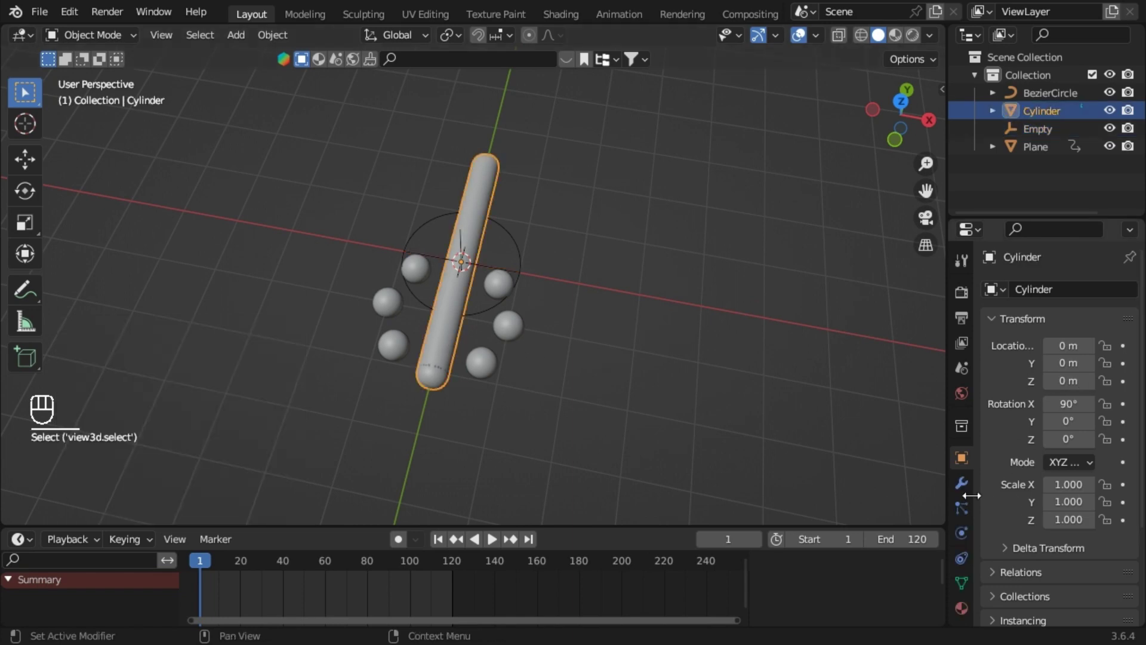
# Give the cylinder an Array modifier with Object Offset by the Empty, rotated 90° on X
pyautogui.click(971, 493)
pyautogui.moveTo(1017, 319); pyautogui.dragTo(866, 362)
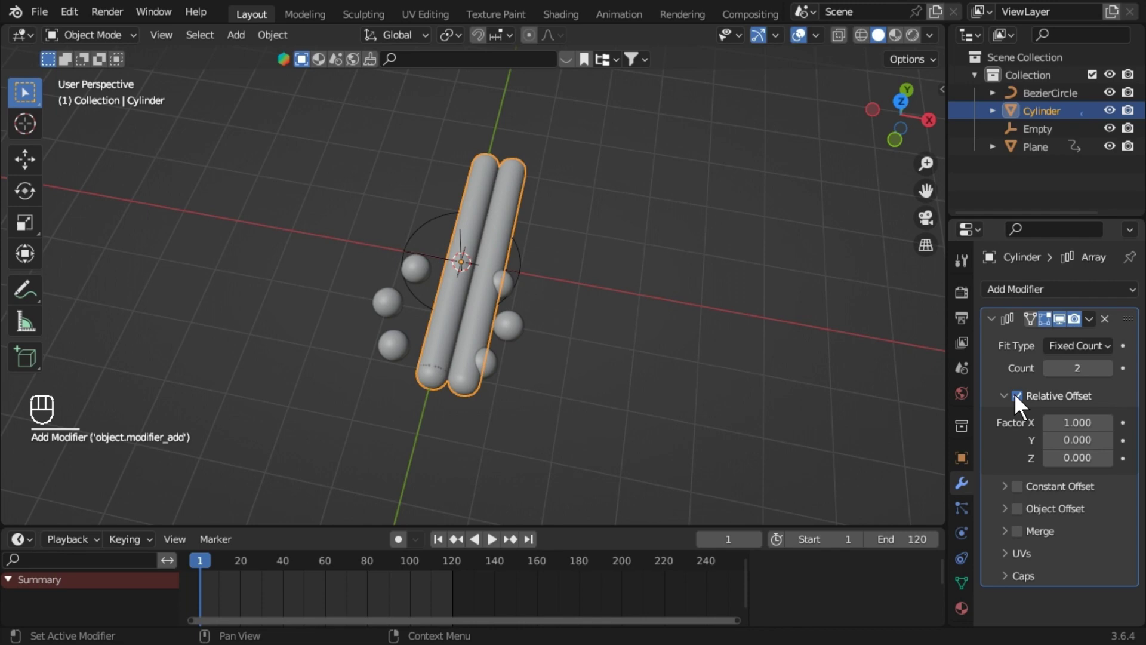
pyautogui.click(1025, 518)
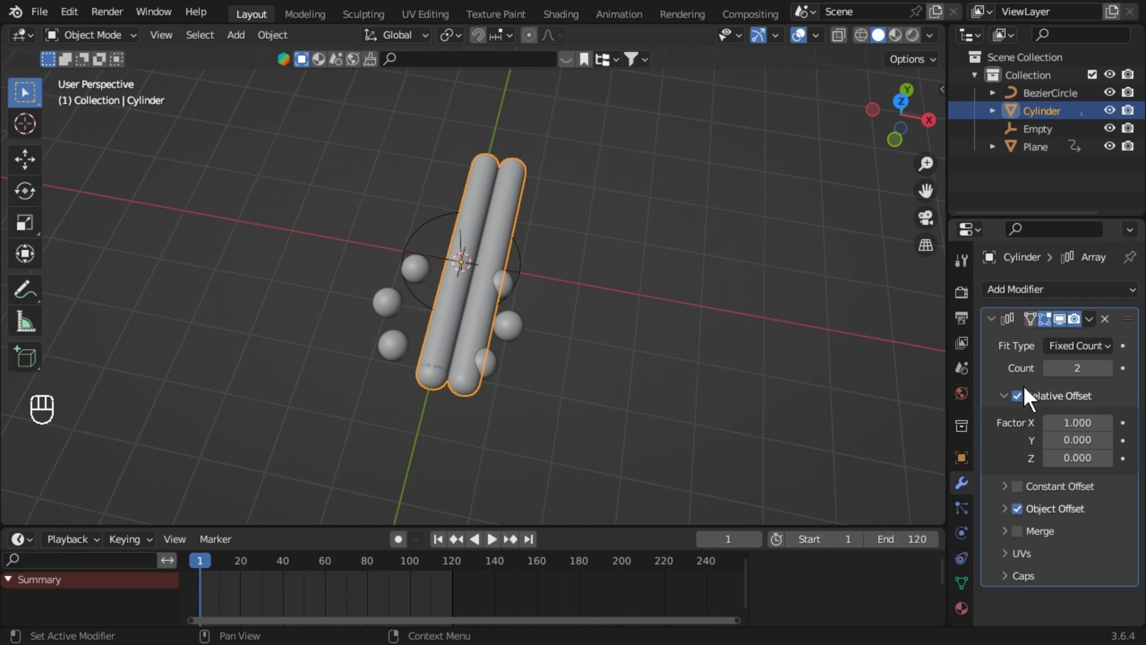
pyautogui.moveTo(1026, 410); pyautogui.dragTo(1033, 457)
pyautogui.click(1012, 522)
pyautogui.click(1054, 526)
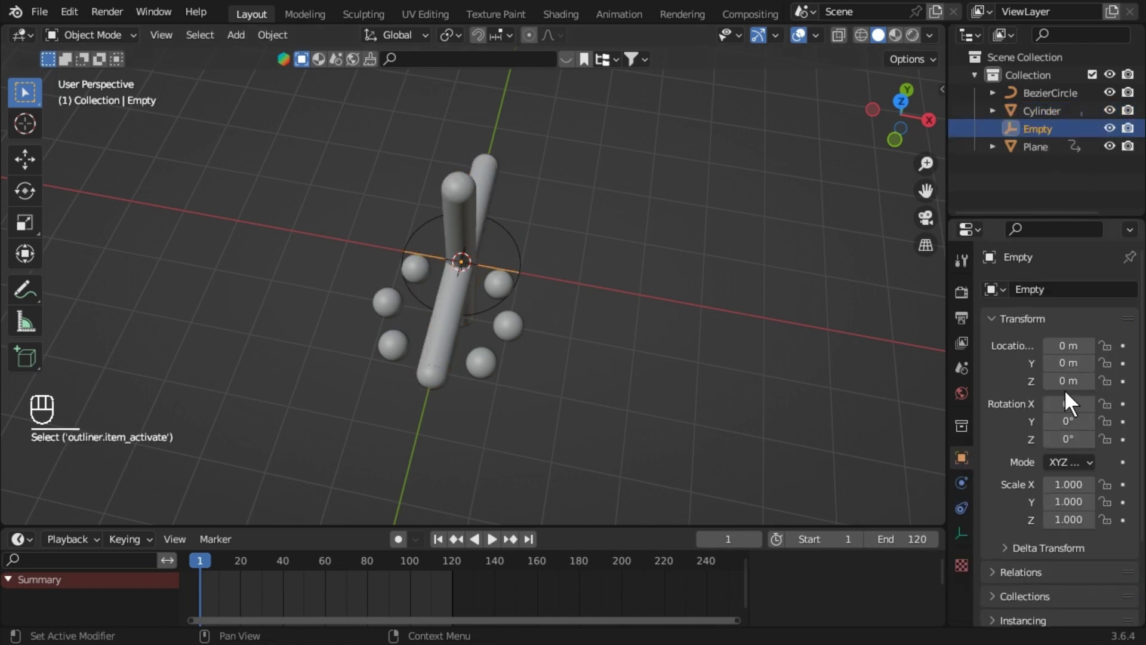
pyautogui.click(1063, 392)
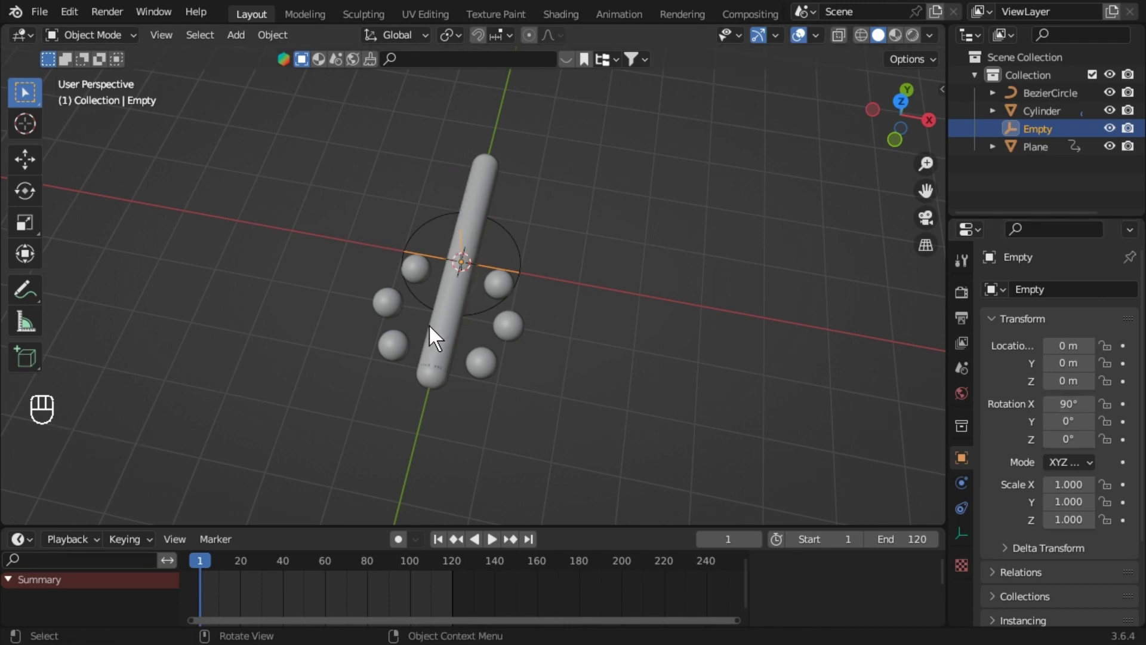
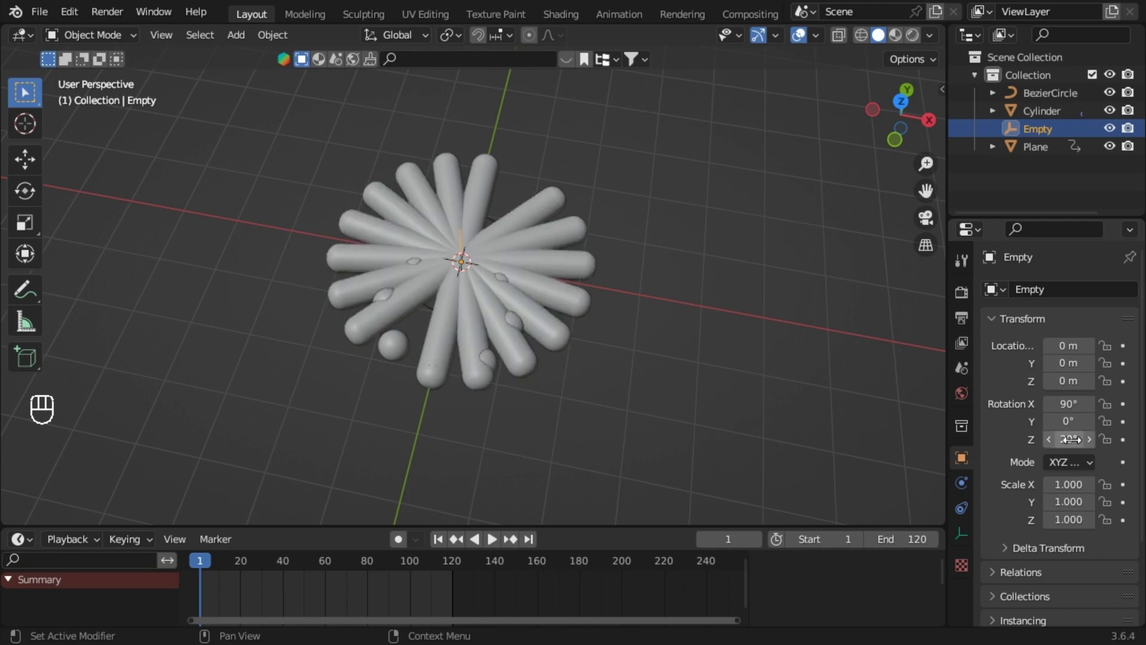
# Rotate the Empty on Z so the eight cylinder copies fan into a flower around the origin
pyautogui.moveTo(506, 291); pyautogui.dragTo(1068, 454)
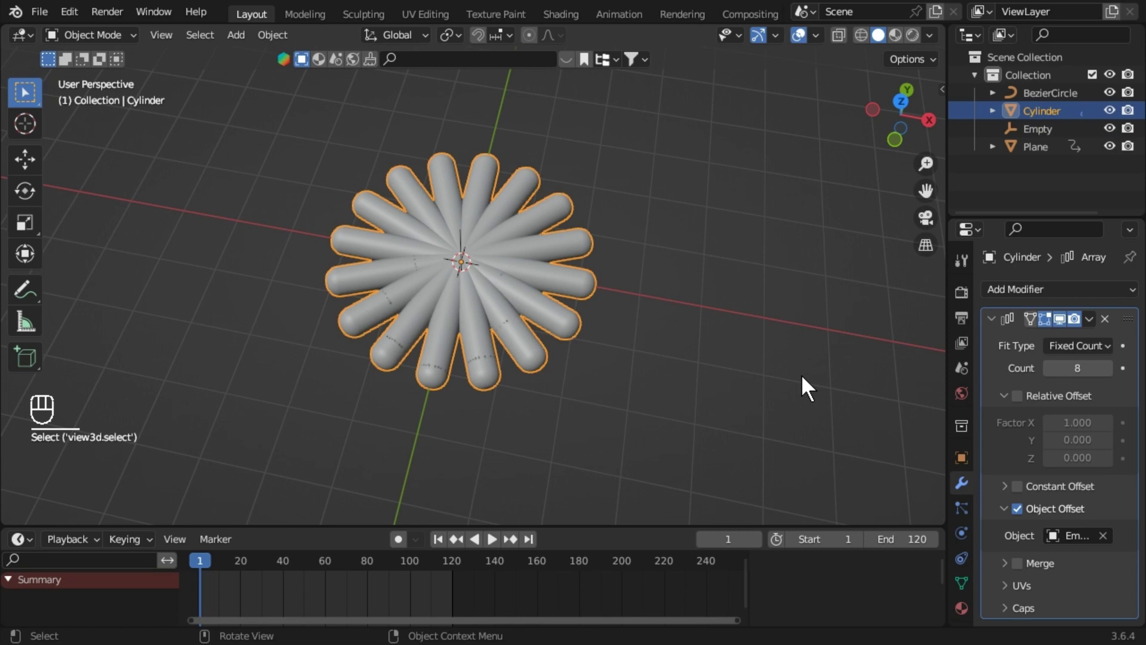
pyautogui.moveTo(731, 361); pyautogui.dragTo(740, 317)
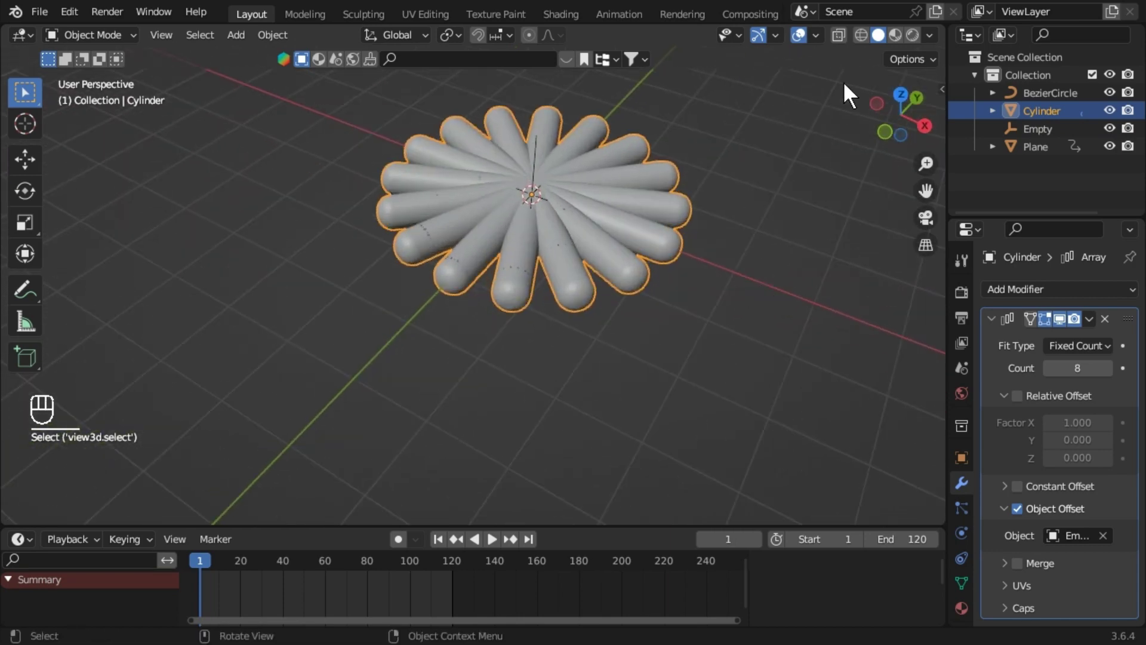
pyautogui.middleClick(862, 50)
pyautogui.moveTo(798, 224); pyautogui.dragTo(788, 216)
pyautogui.moveTo(789, 216); pyautogui.dragTo(797, 359)
# Preview the petal flower in wireframe, play the animation briefly, and return to solid shading
pyautogui.click(797, 358)
pyautogui.press('space')
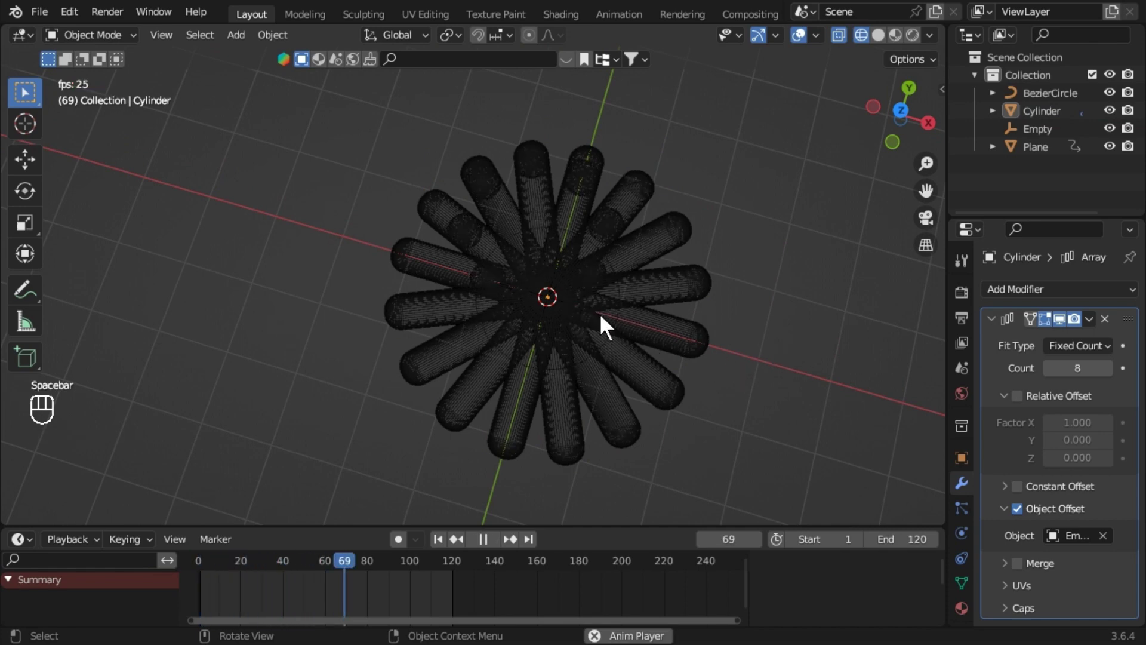
pyautogui.press('space')
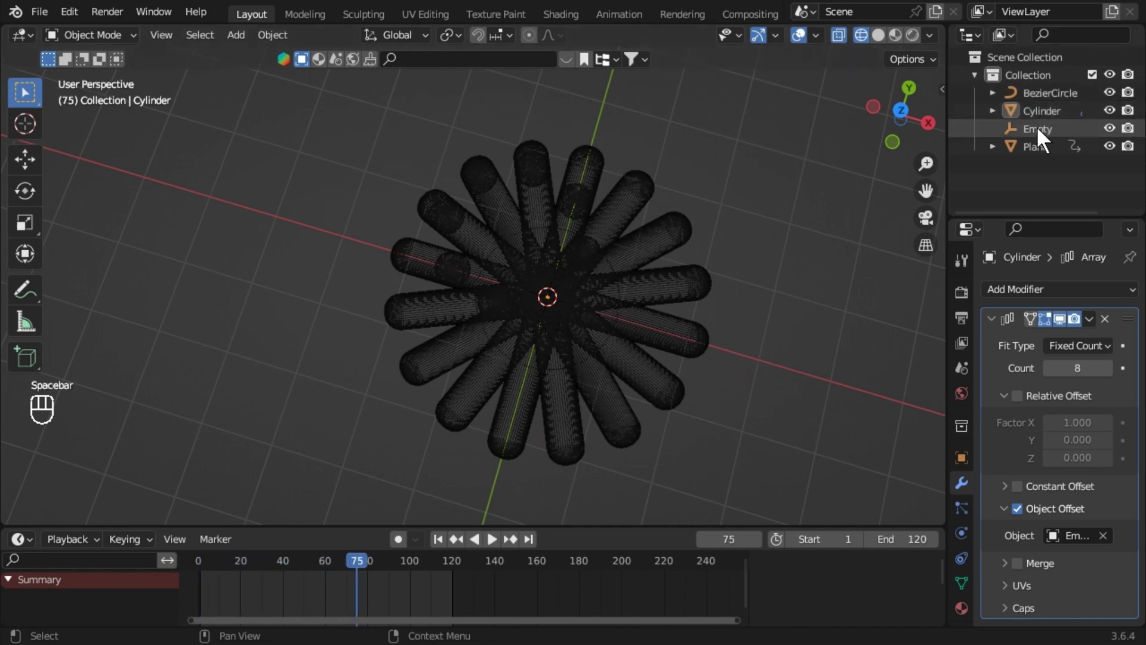
pyautogui.click(1044, 145)
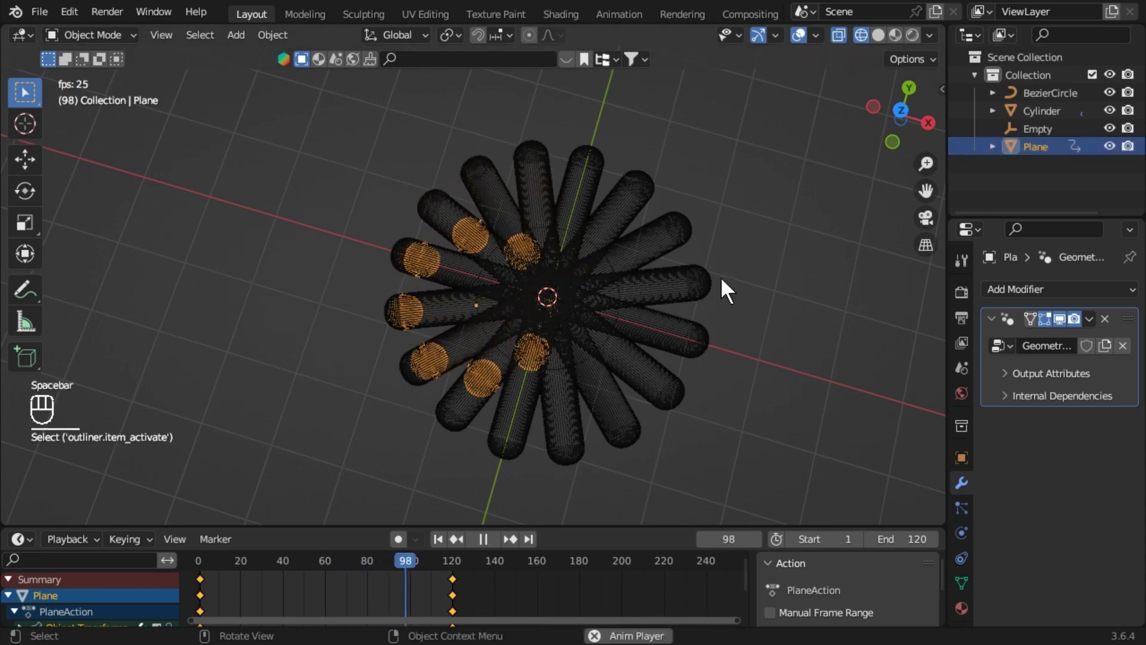
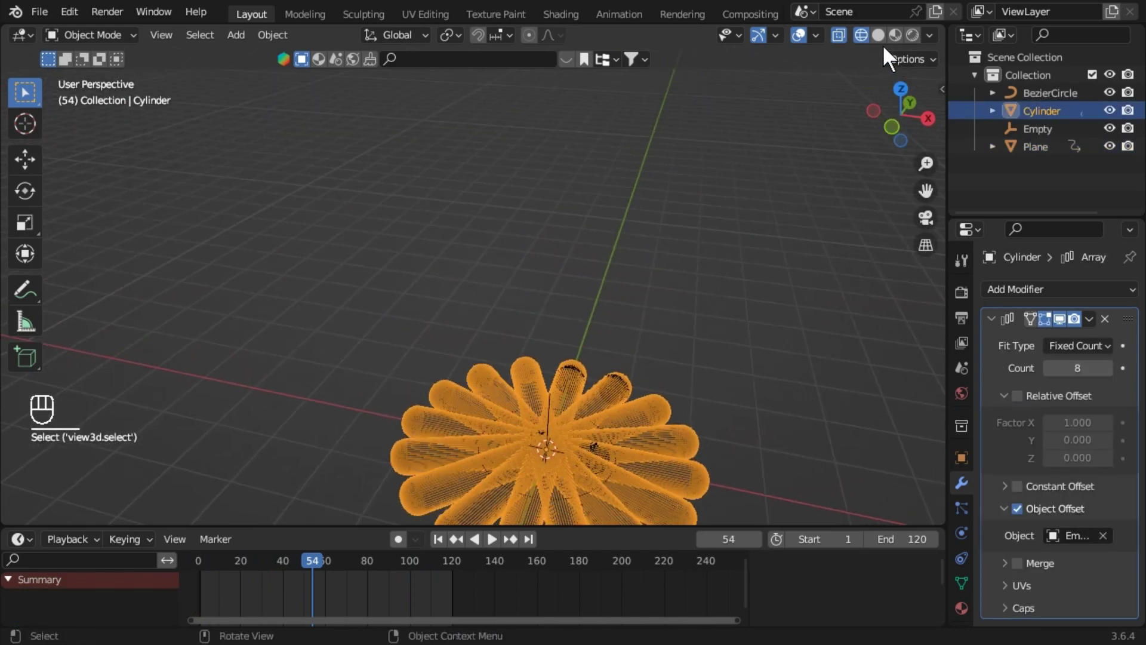
pyautogui.click(892, 45)
# Apply the Array and separate the petal mesh by loose parts into individual cylinder objects
pyautogui.moveTo(775, 415); pyautogui.dragTo(772, 297)
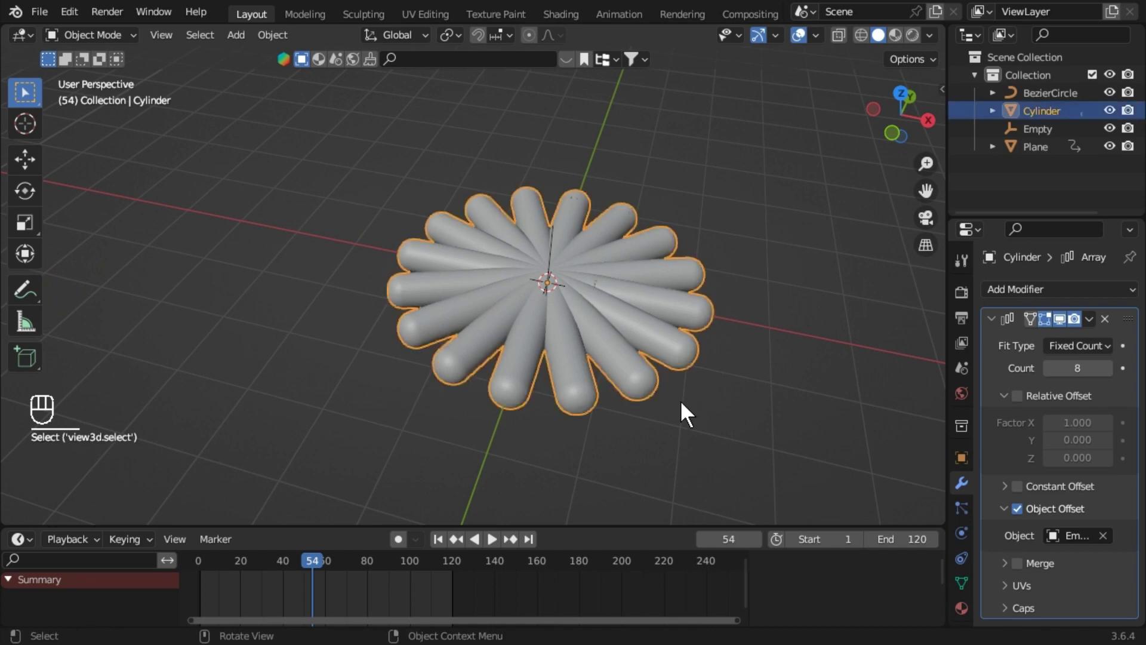
pyautogui.press('Tab')
pyautogui.press('a')
pyautogui.press('Tab')
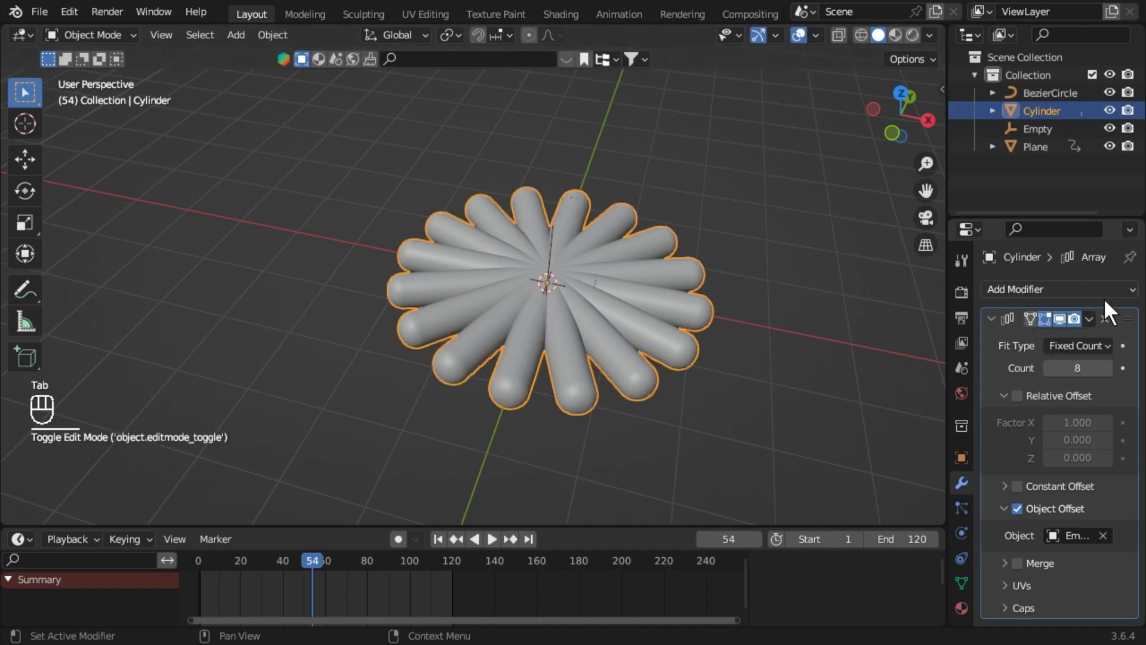
pyautogui.moveTo(1095, 322); pyautogui.dragTo(889, 334)
pyautogui.press('Tab')
pyautogui.press('a')
pyautogui.press('p')
pyautogui.press('Tab')
# Move the separated petals into a new collection named 'cuting'
pyautogui.press('m')
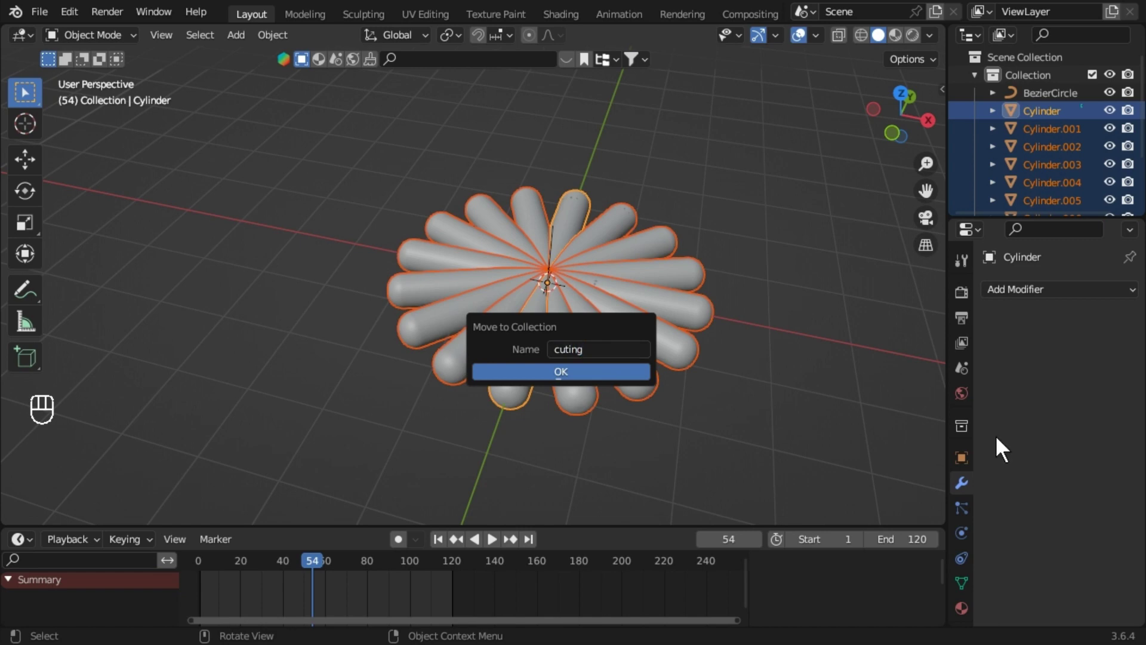
pyautogui.click(984, 162)
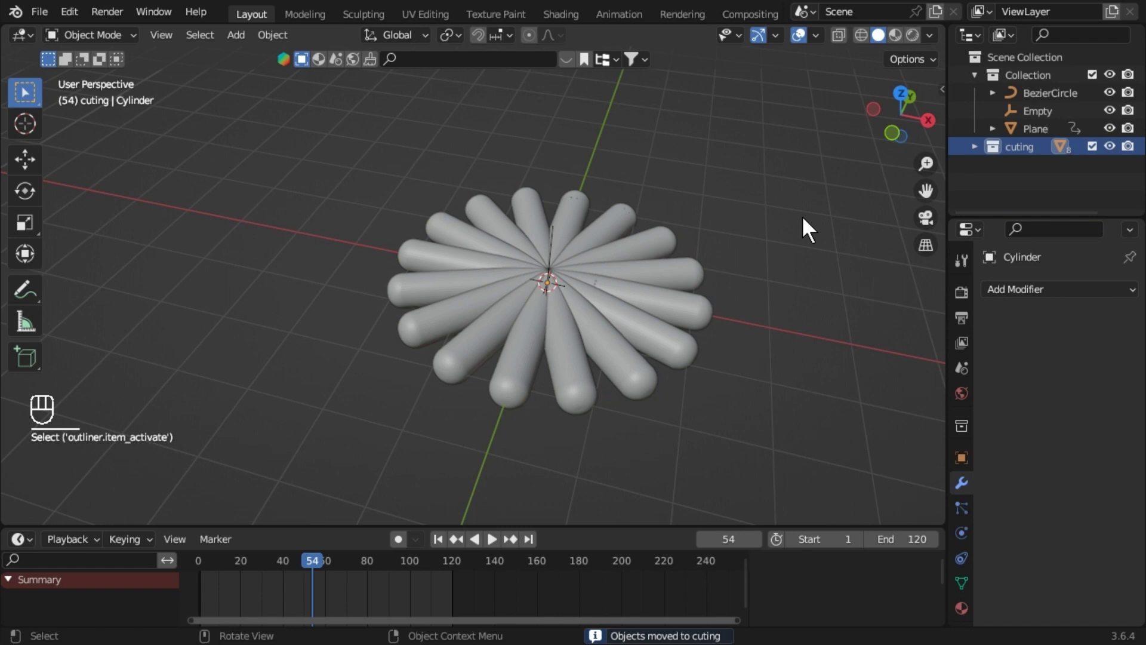
# Hide the cuting collection and add a new plane, Plane.001, to the scene
pyautogui.click(1118, 154)
pyautogui.moveTo(628, 373); pyautogui.dragTo(608, 365)
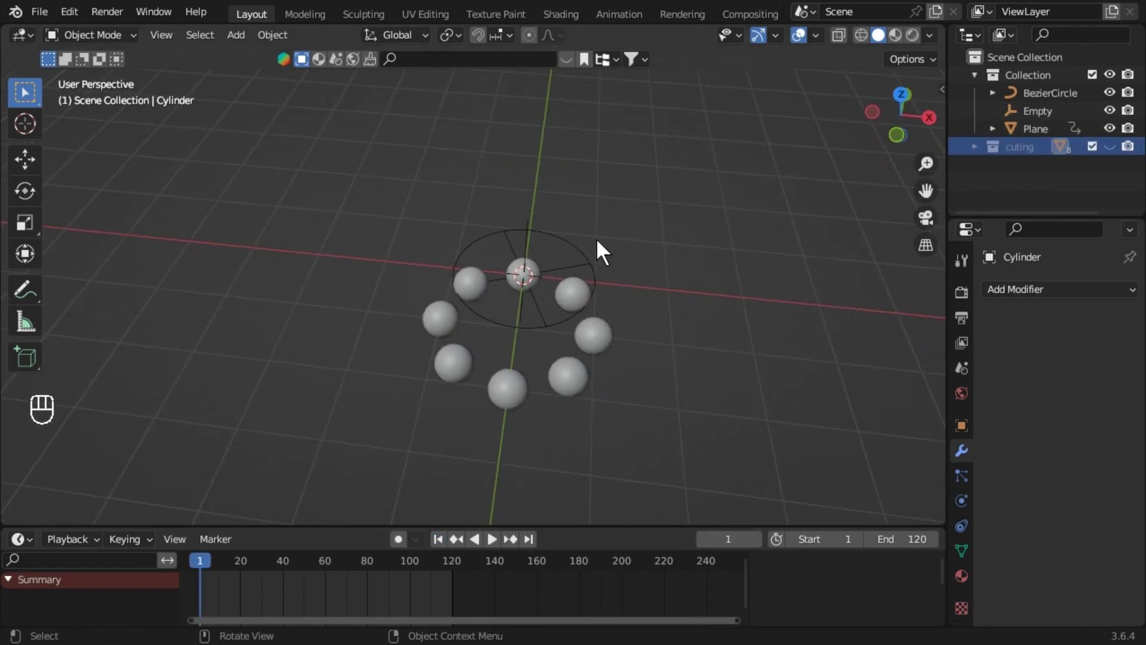
pyautogui.middleClick(611, 265)
pyautogui.moveTo(615, 287); pyautogui.dragTo(597, 267)
pyautogui.moveTo(582, 283); pyautogui.dragTo(663, 326)
pyautogui.press('shift+a')
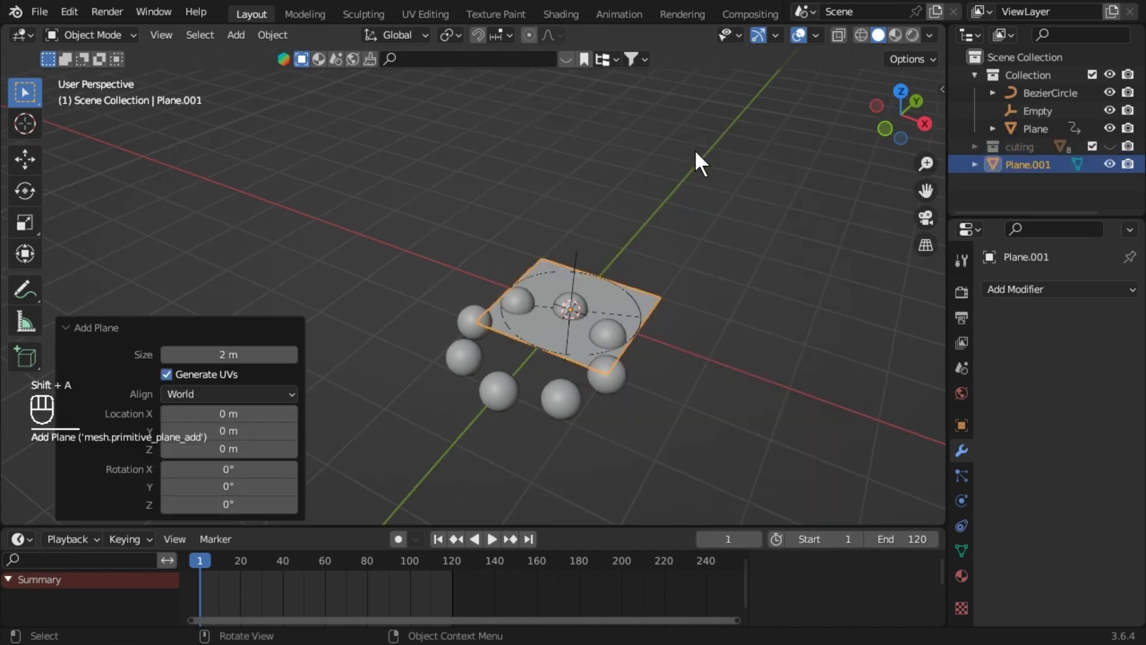
# Scale Plane.001 up far beyond the flower and show the cuting petals again
pyautogui.moveTo(706, 324); pyautogui.dragTo(731, 318)
pyautogui.moveTo(695, 367); pyautogui.dragTo(689, 362)
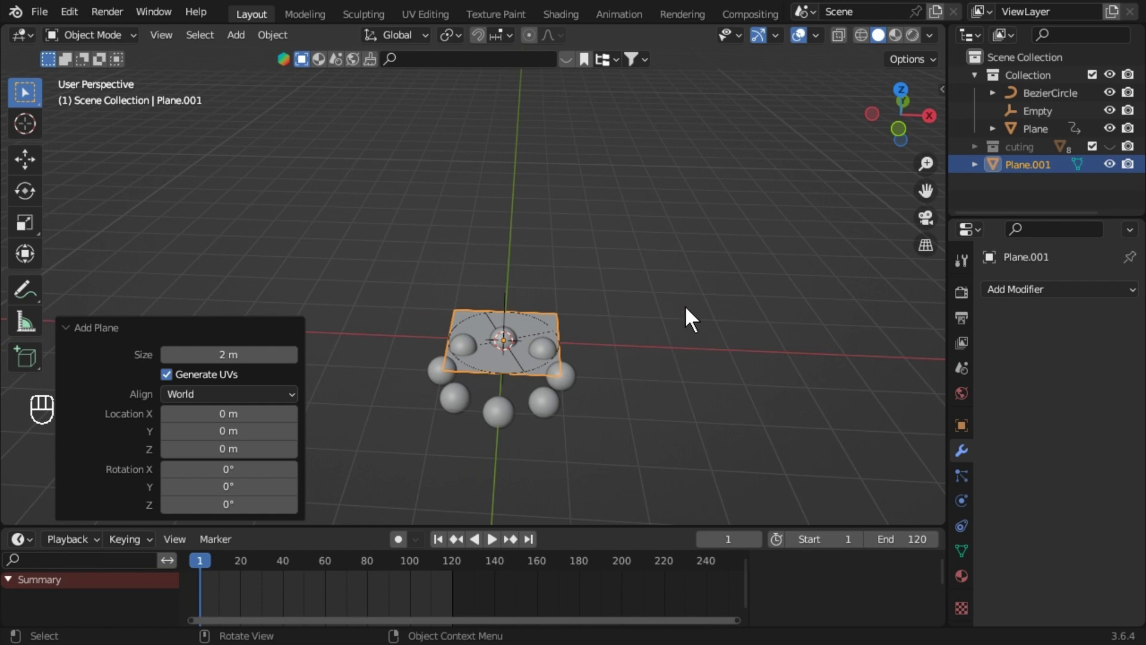
pyautogui.press('s')
pyautogui.press('shift+z')
pyautogui.press('KP_1')
pyautogui.press('KP_0')
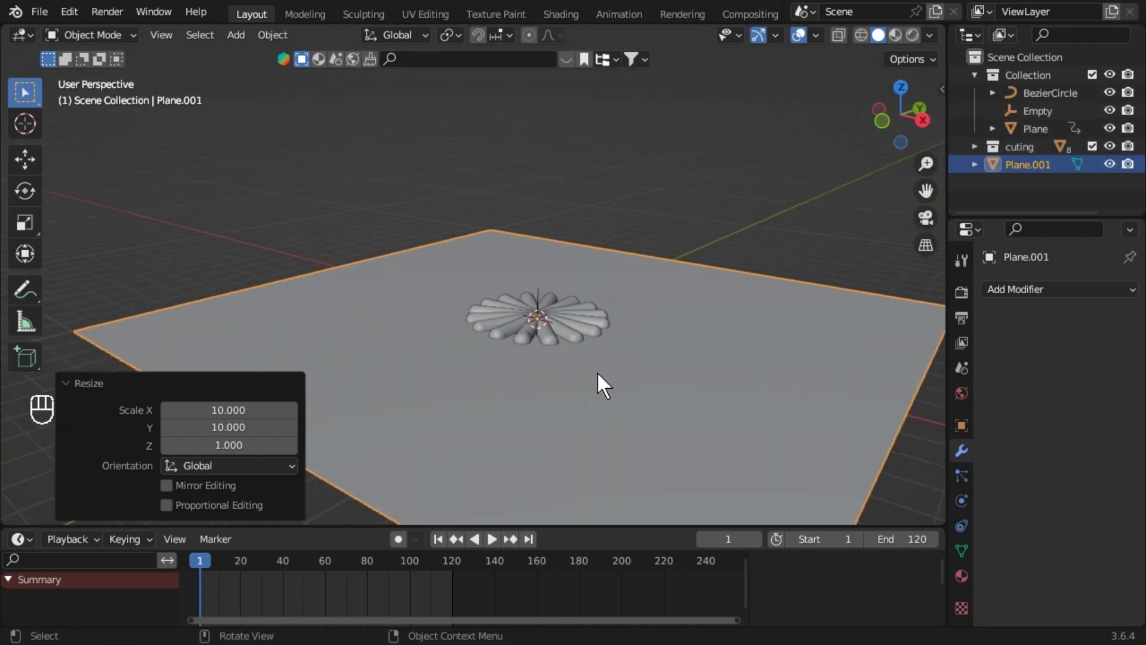
# Give Plane.001 a Solidify thickness of about 0.59 m with Rim Fill
pyautogui.moveTo(601, 388); pyautogui.dragTo(649, 376)
pyautogui.moveTo(679, 346); pyautogui.dragTo(811, 599)
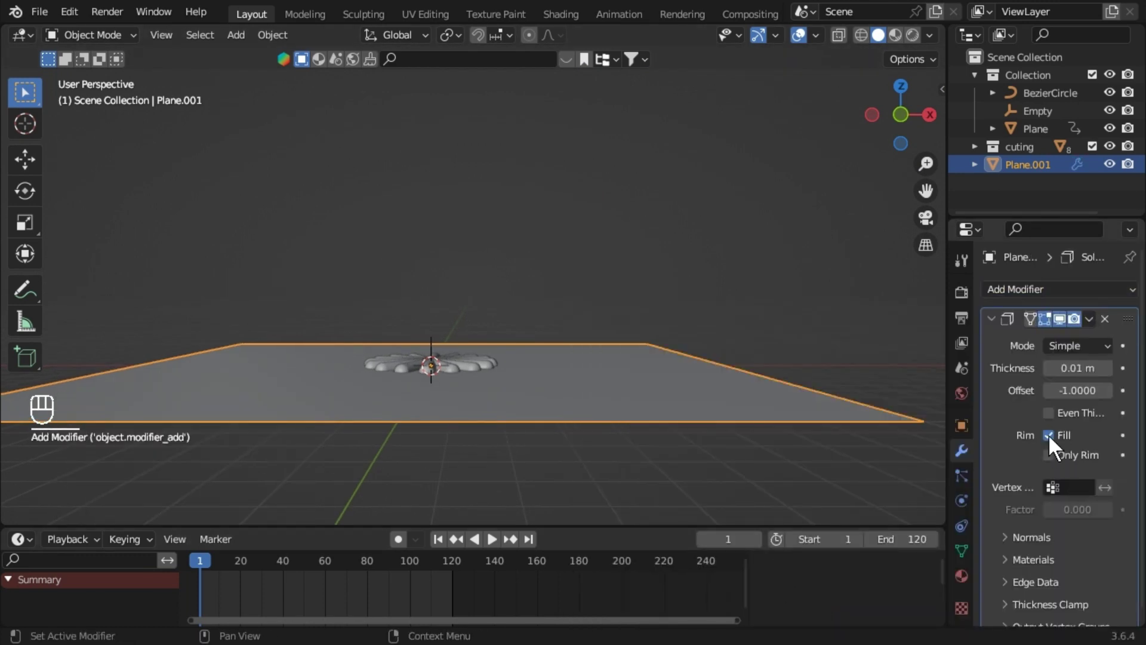
pyautogui.middleClick(1073, 376)
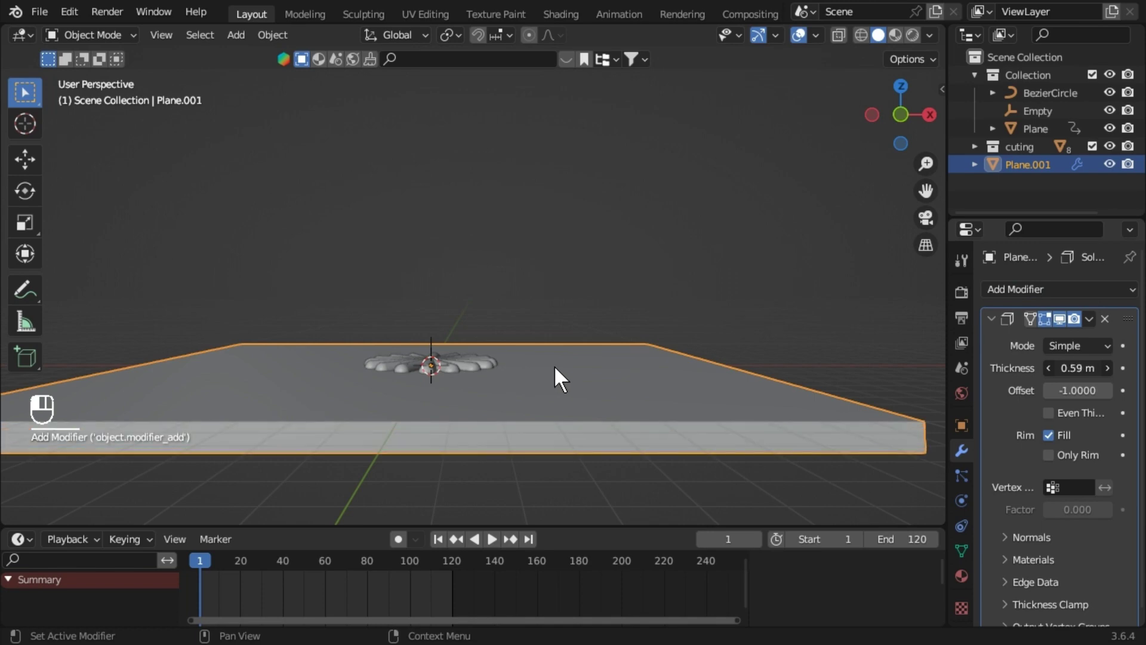
pyautogui.moveTo(675, 367); pyautogui.dragTo(599, 391)
# Apply the Solidify modifier so the slab's thickness becomes permanent
pyautogui.press('ctrl+a')
pyautogui.click(651, 387)
pyautogui.click(737, 353)
pyautogui.click(710, 352)
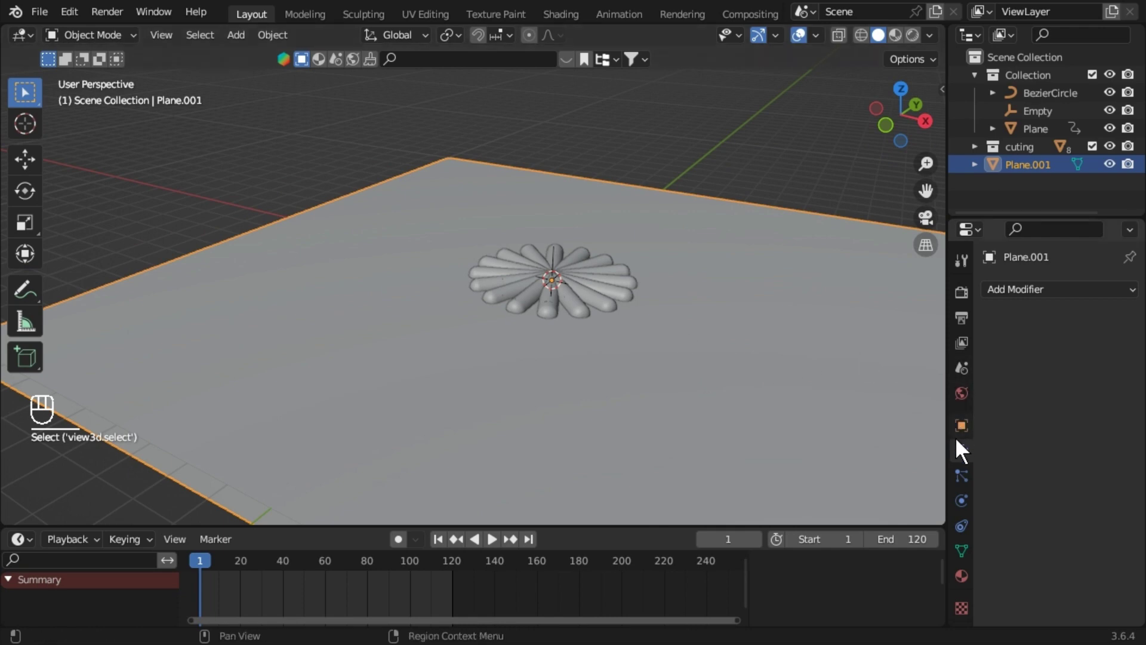
# Add a Boolean Difference modifier to the slab with Collection operand type, and save the file
pyautogui.write('Sele')
pyautogui.moveTo(1061, 306); pyautogui.dragTo(800, 383)
pyautogui.moveTo(1083, 383); pyautogui.dragTo(1070, 516)
pyautogui.moveTo(1065, 384); pyautogui.dragTo(778, 366)
pyautogui.click(776, 369)
pyautogui.press('ctrl+s')
# Set the Boolean solver to Exact and inspect the slab and outliner collections
pyautogui.moveTo(1081, 385); pyautogui.dragTo(840, 386)
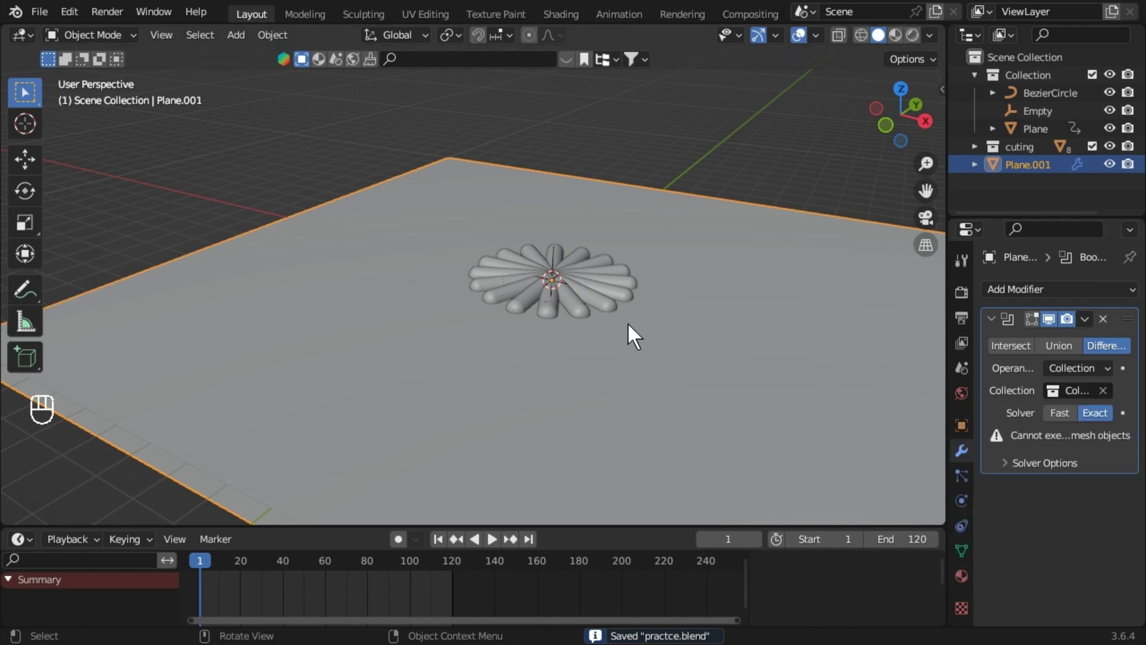
pyautogui.moveTo(722, 328); pyautogui.dragTo(710, 336)
pyautogui.middleClick(710, 336)
pyautogui.click(704, 339)
pyautogui.middleClick(678, 349)
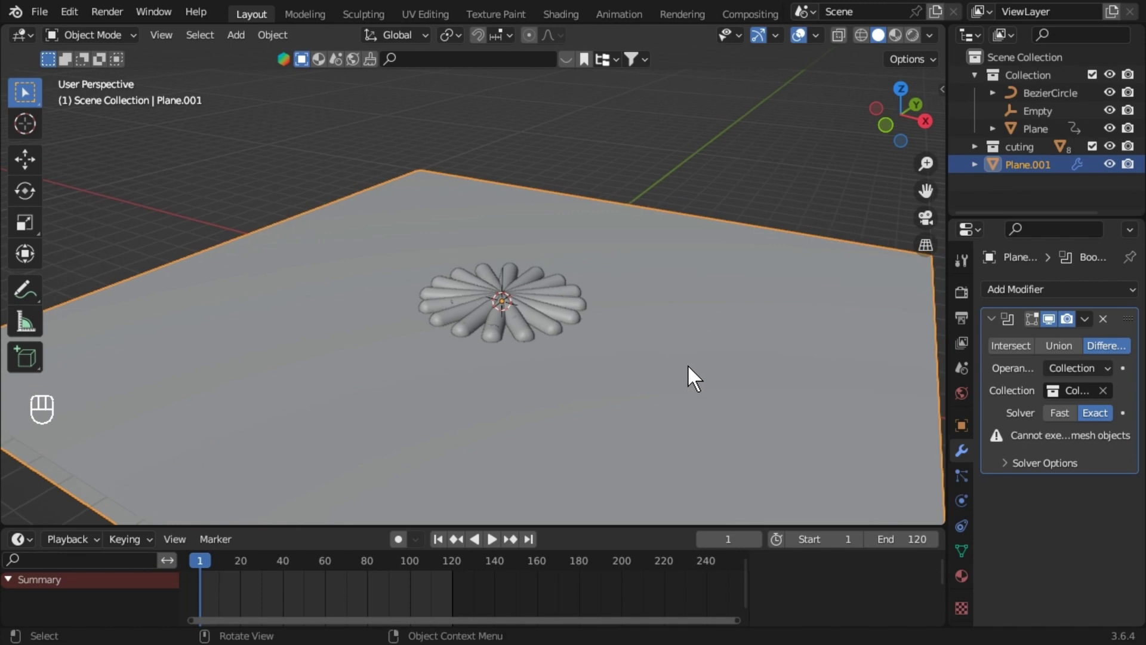
pyautogui.moveTo(765, 388); pyautogui.dragTo(752, 388)
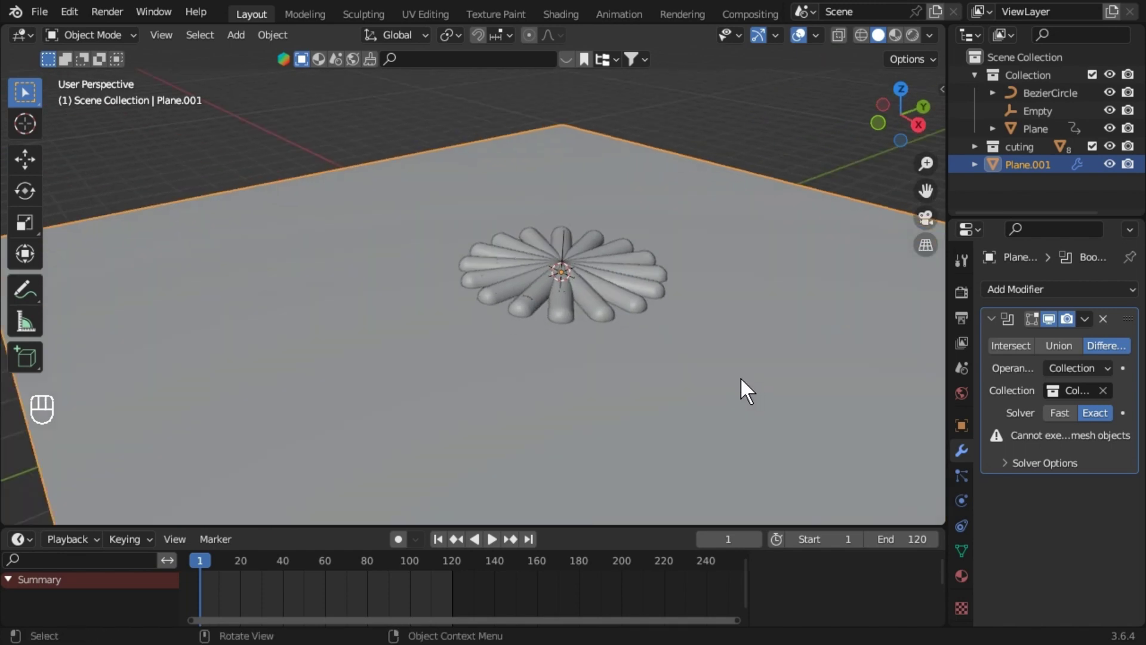
pyautogui.middleClick(1113, 171)
pyautogui.middleClick(1116, 171)
pyautogui.middleClick(1121, 157)
pyautogui.middleClick(1121, 155)
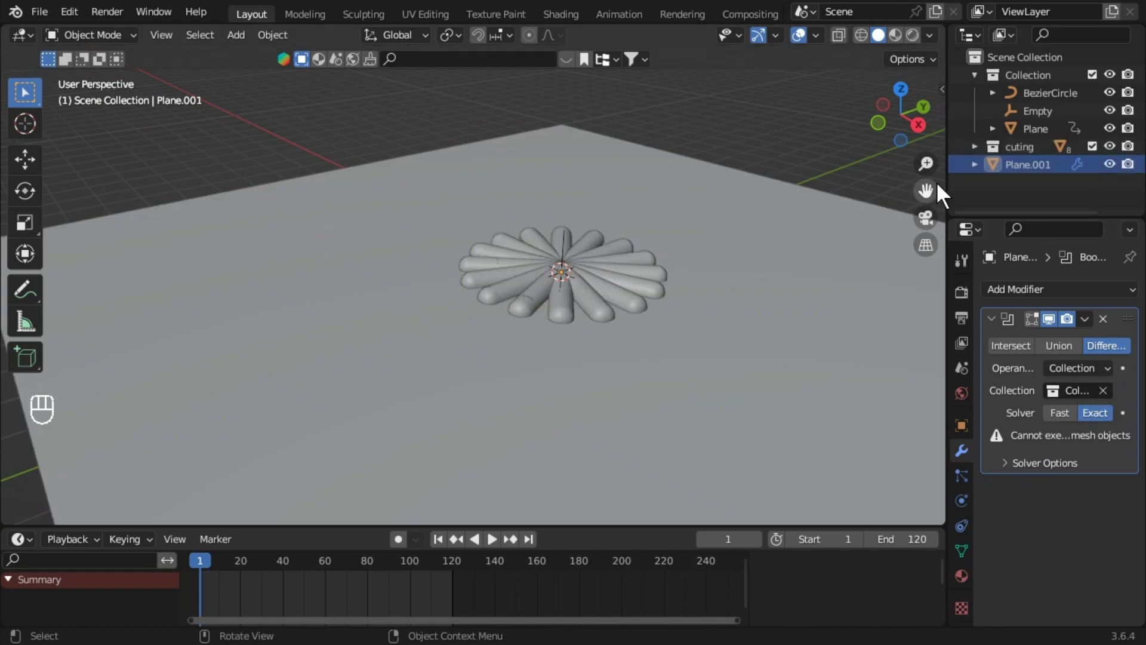
# Use the cuting collection as the Boolean cutter and apply it, carving the petal grooves permanently
pyautogui.click(986, 207)
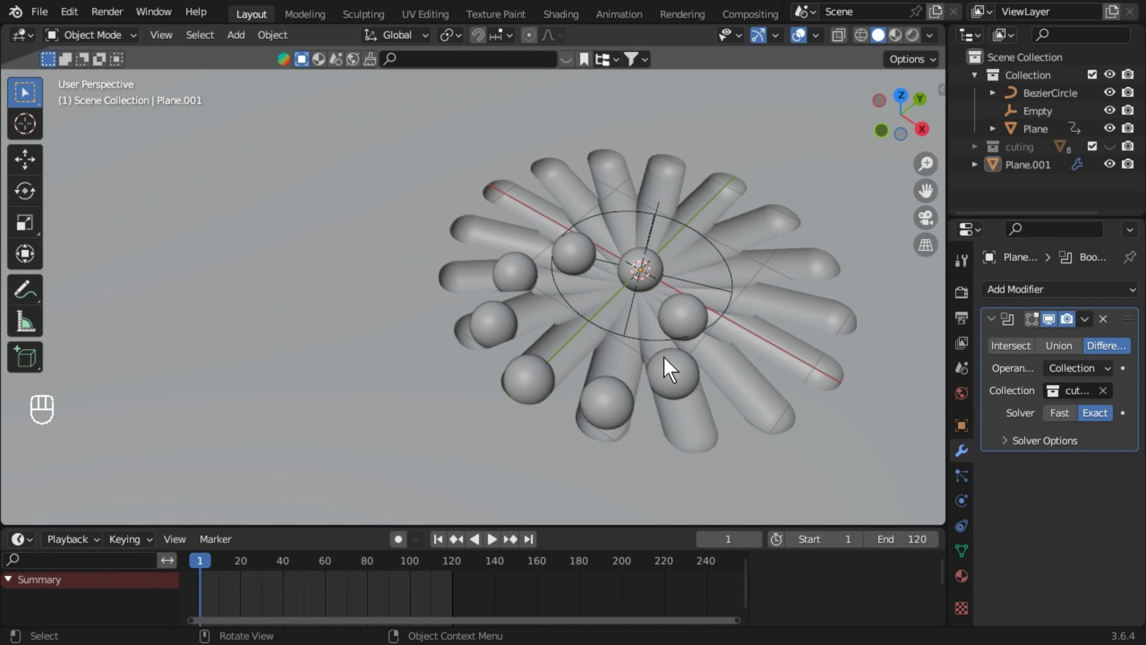
pyautogui.press('space')
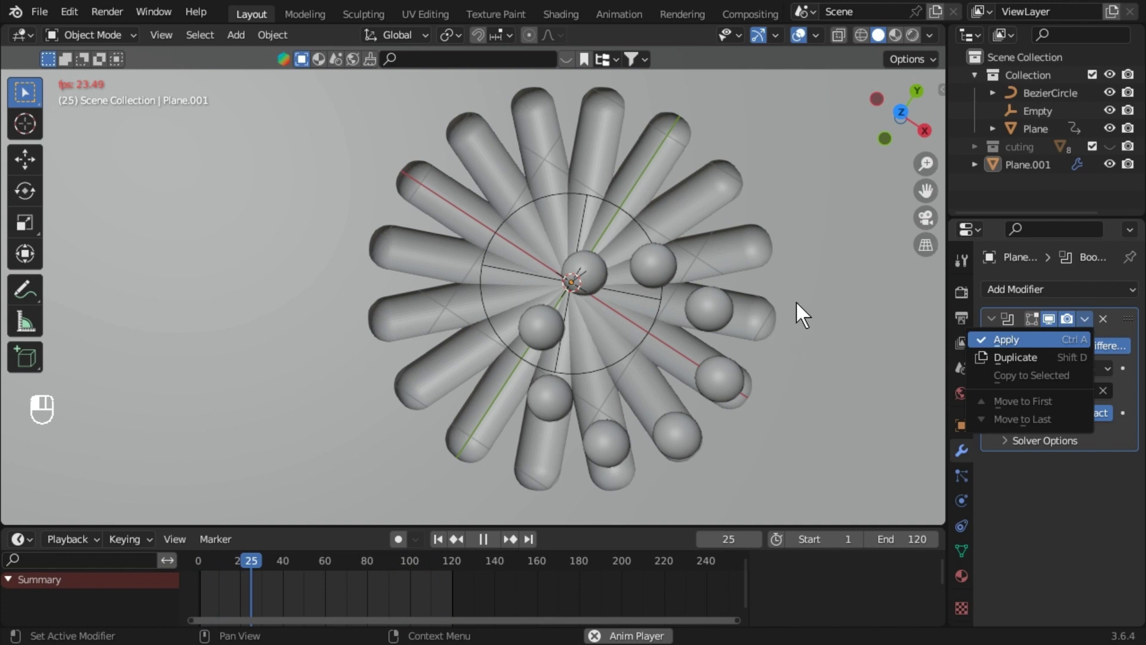
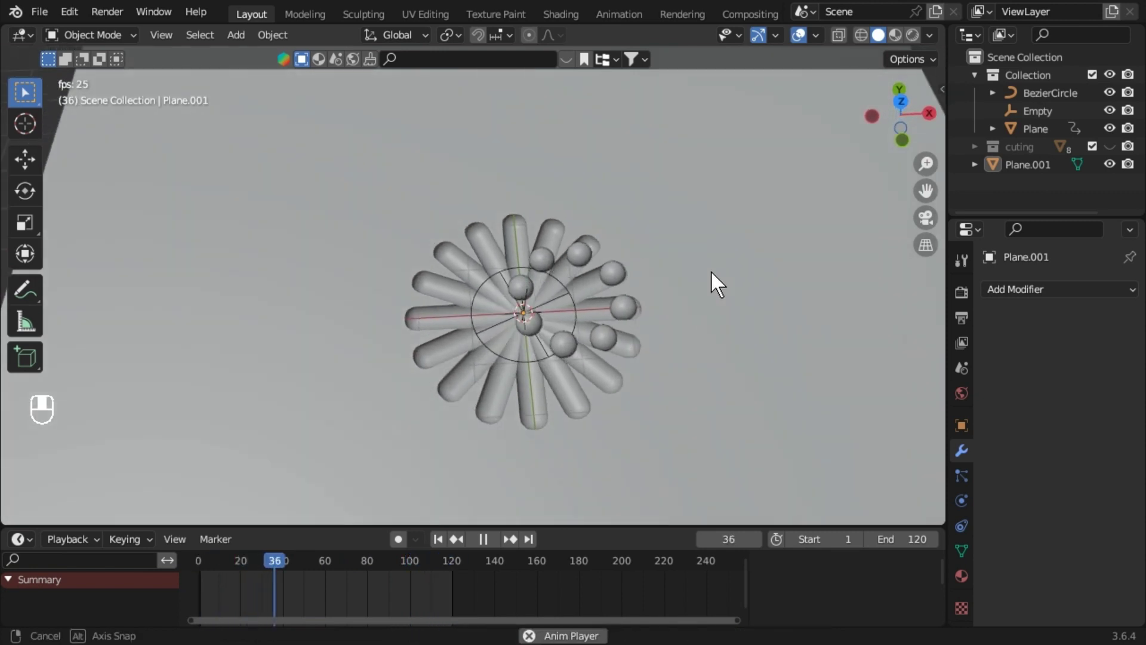
pyautogui.press('space')
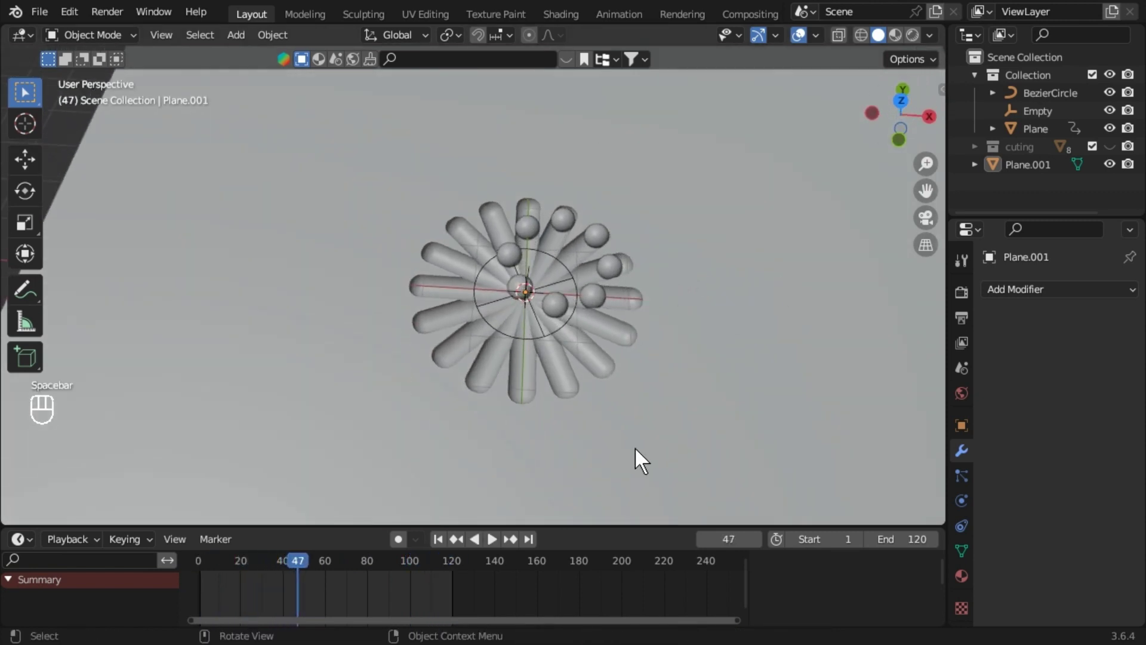
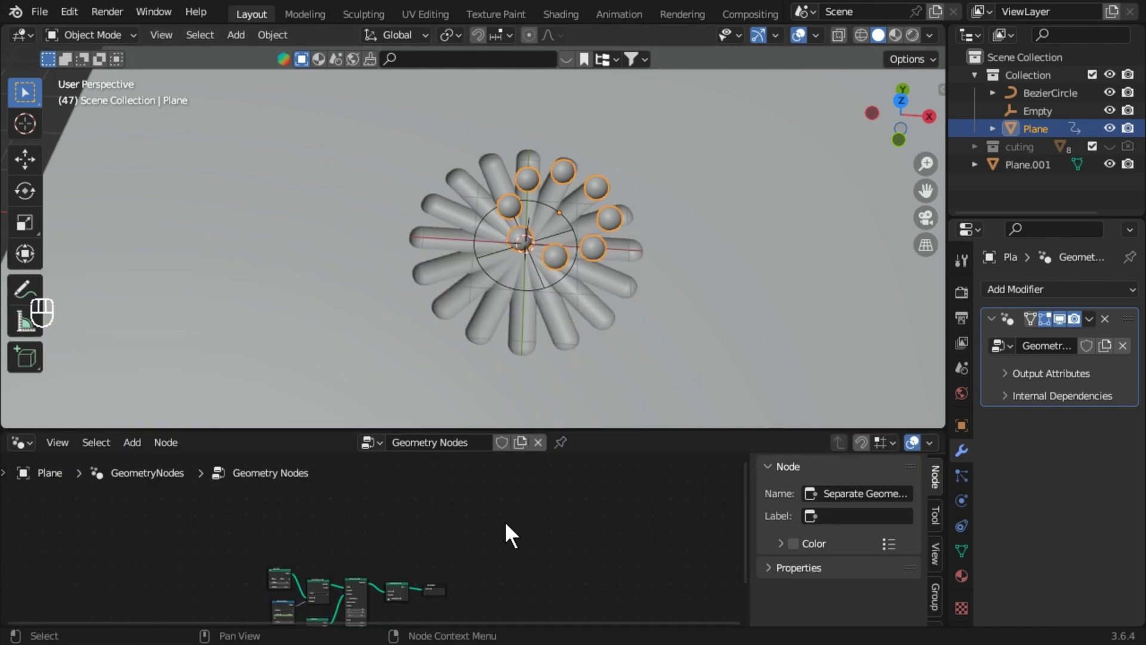
# Bring the sphere plane's Geometry Nodes tree to its Set Material node and create Material.001 for it
pyautogui.moveTo(533, 487); pyautogui.dragTo(573, 564)
pyautogui.middleClick(547, 577)
pyautogui.press('shift+a')
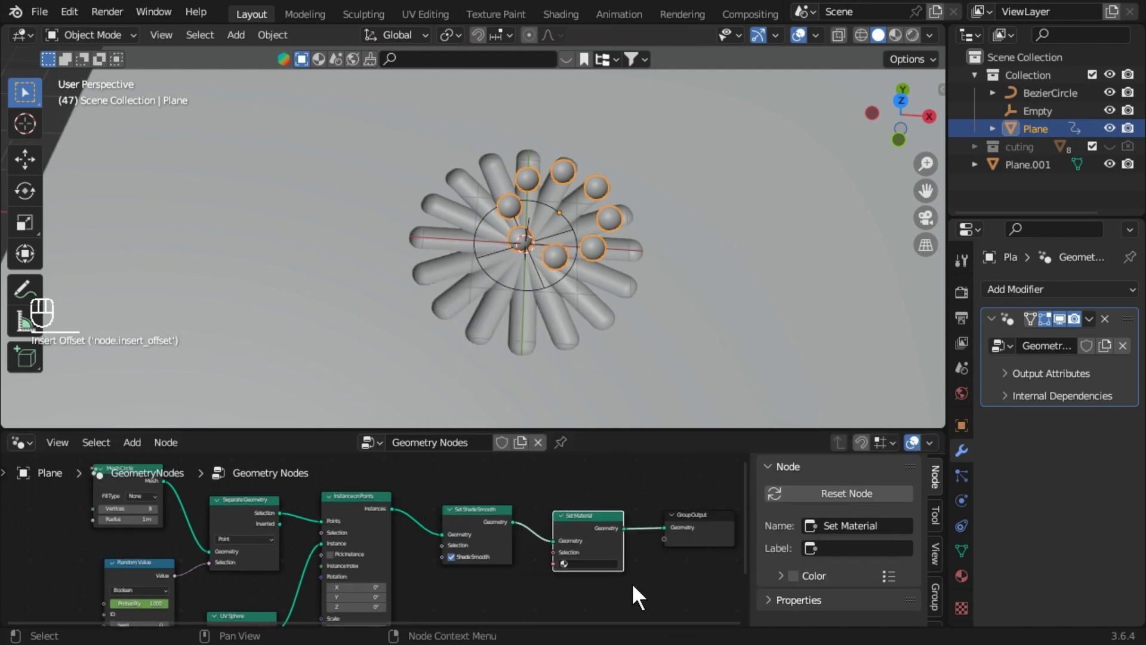
pyautogui.moveTo(661, 594); pyautogui.dragTo(543, 551)
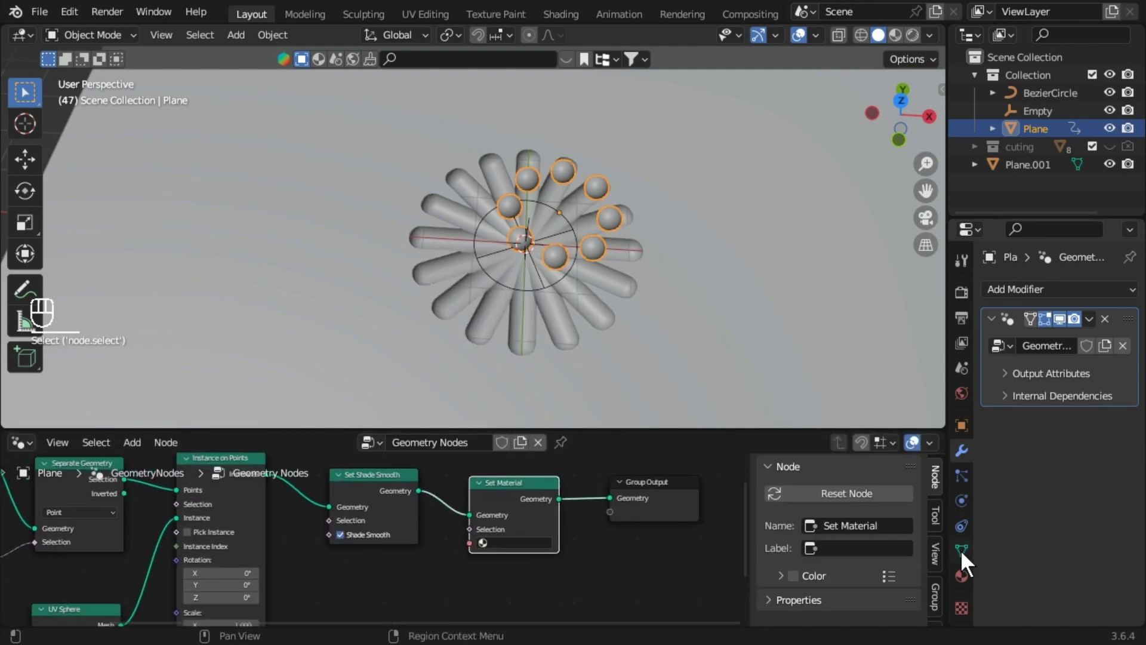
pyautogui.moveTo(1066, 305); pyautogui.dragTo(1058, 290)
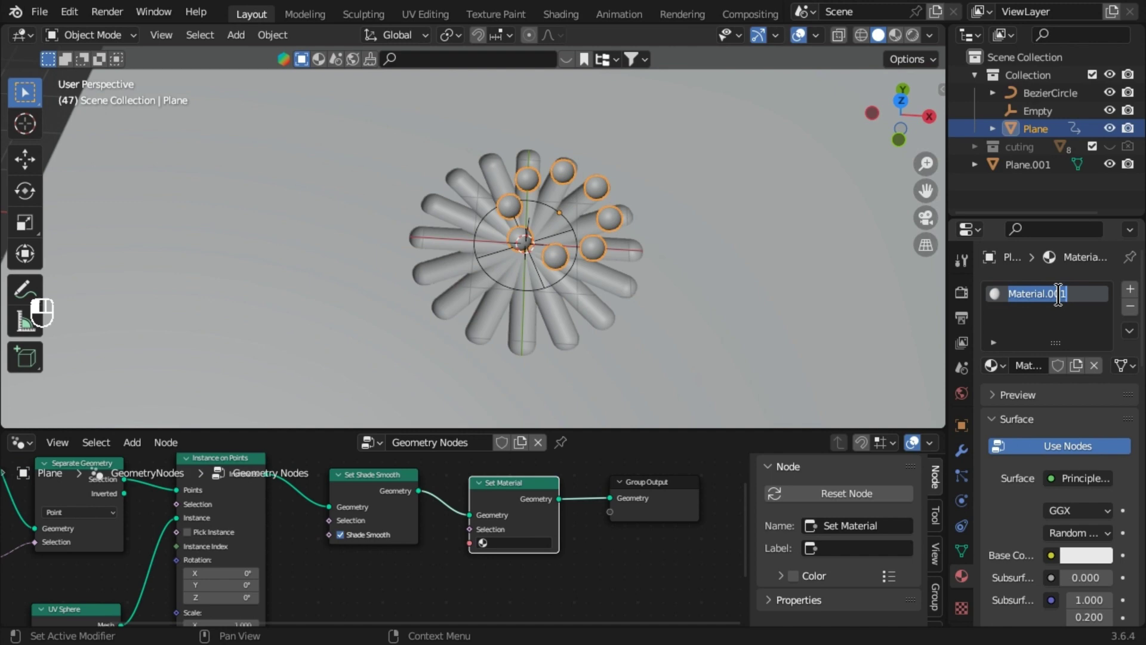
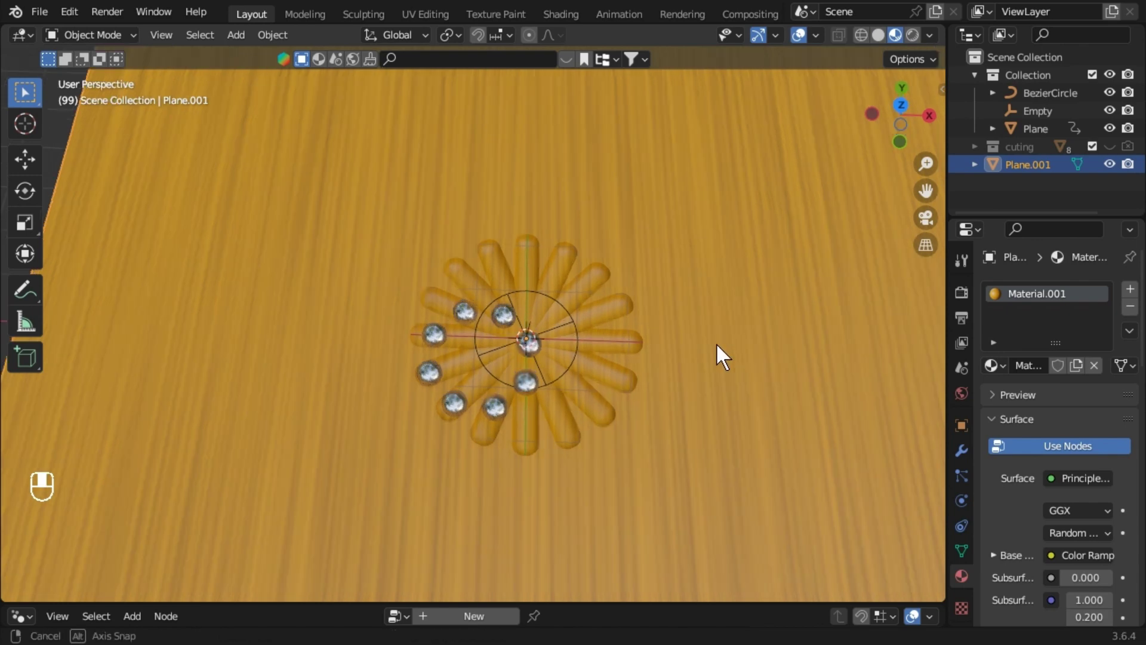
# Add a camera and align it to the top view looking straight down on the slab
pyautogui.press('space')
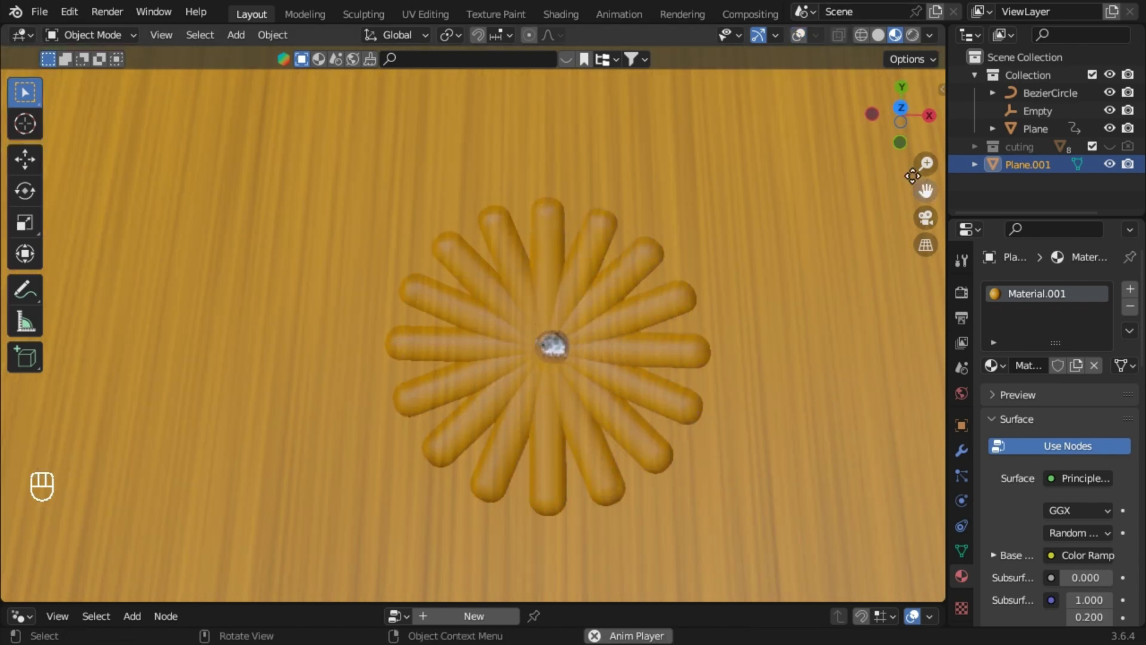
pyautogui.middleClick(734, 265)
pyautogui.moveTo(658, 302); pyautogui.dragTo(513, 363)
pyautogui.press('shift+a')
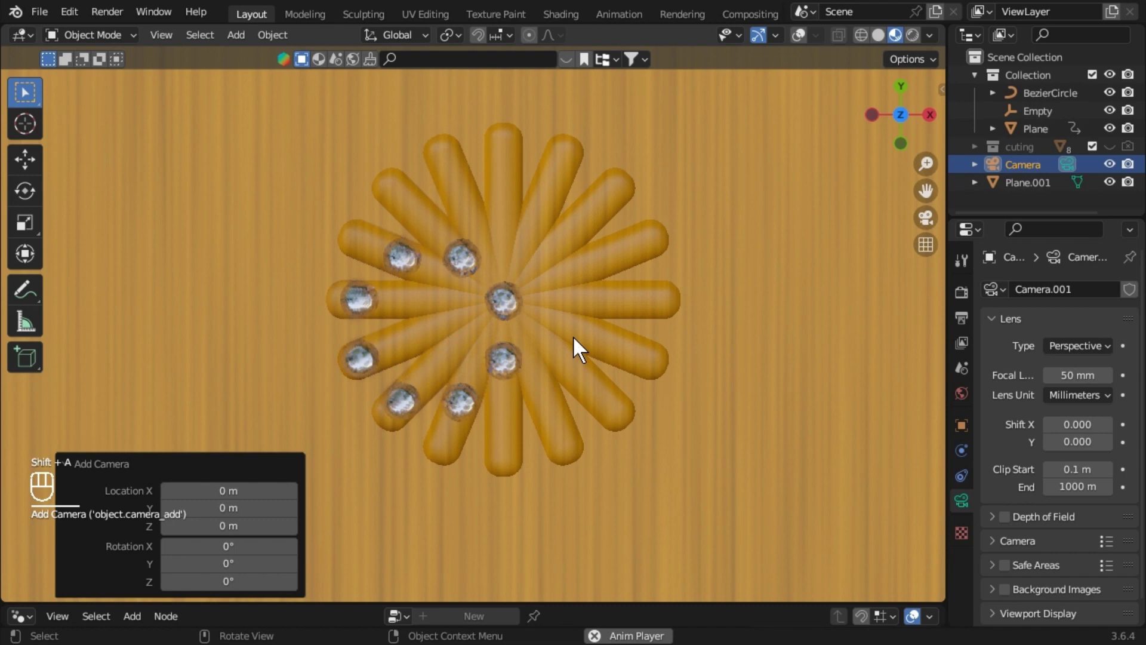
pyautogui.press('ctrl+alt+KP_0')
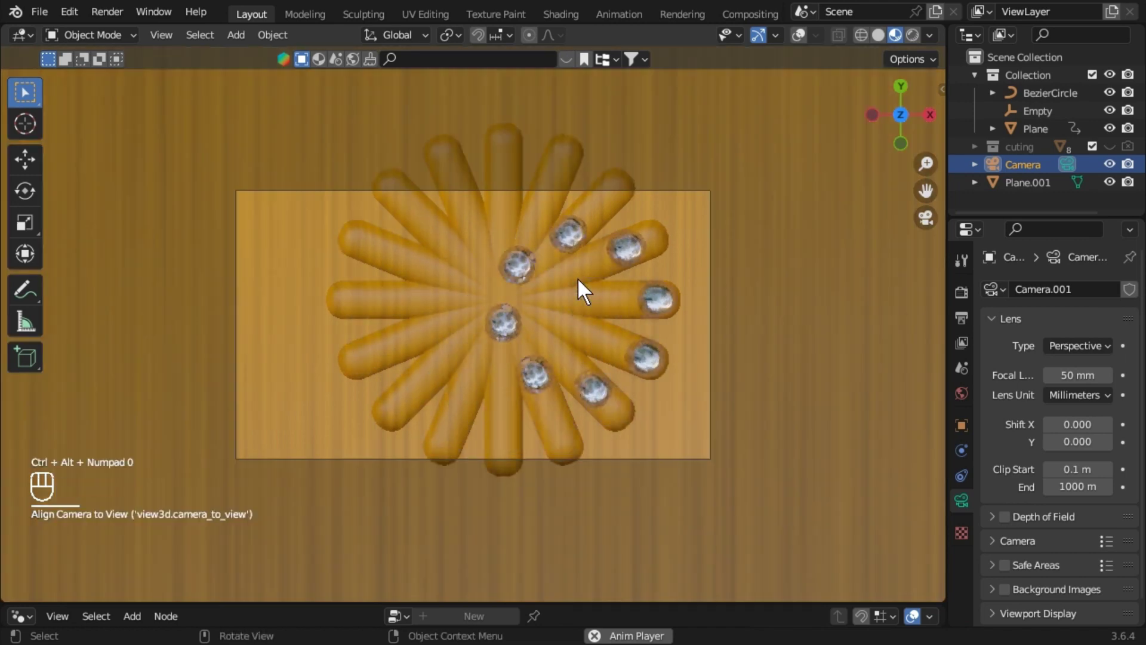
# Fly and frame the camera so the groove flower and spheres sit inside its view
pyautogui.press('v')
pyautogui.press('s')
pyautogui.press('s')
pyautogui.press('s')
pyautogui.write('Sele')
pyautogui.press('w')
pyautogui.press('s')
pyautogui.press('q')
pyautogui.press('e')
pyautogui.press('e')
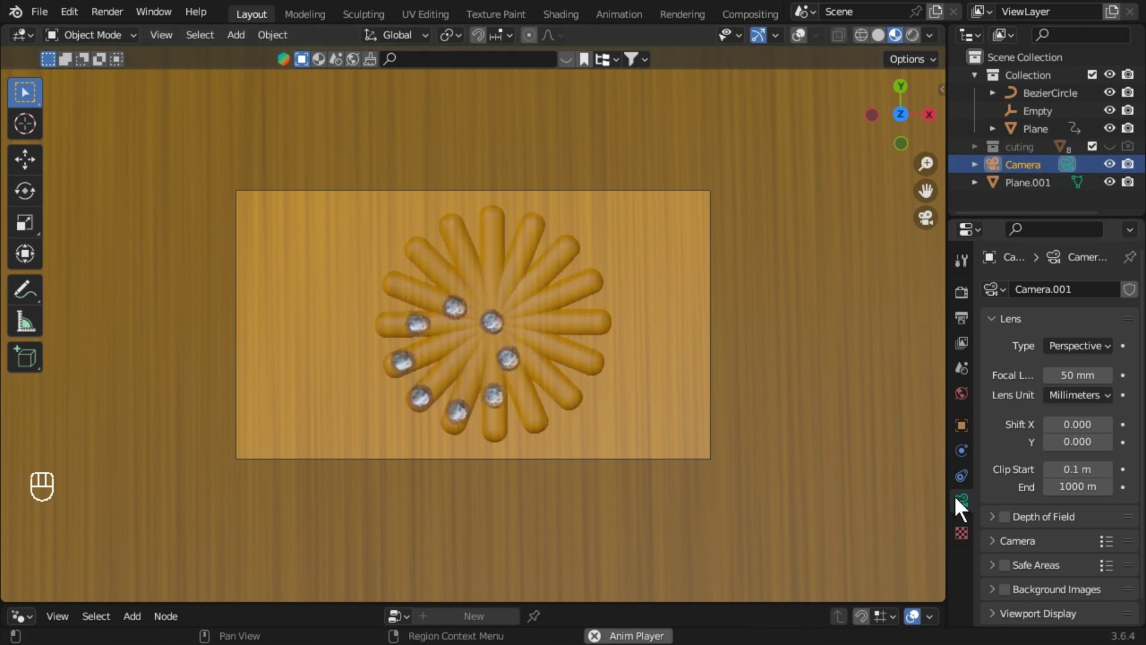
# Set the camera's lens shift X to 0.05 and zero its X/Y location and Z rotation
pyautogui.doubleClick(1116, 433)
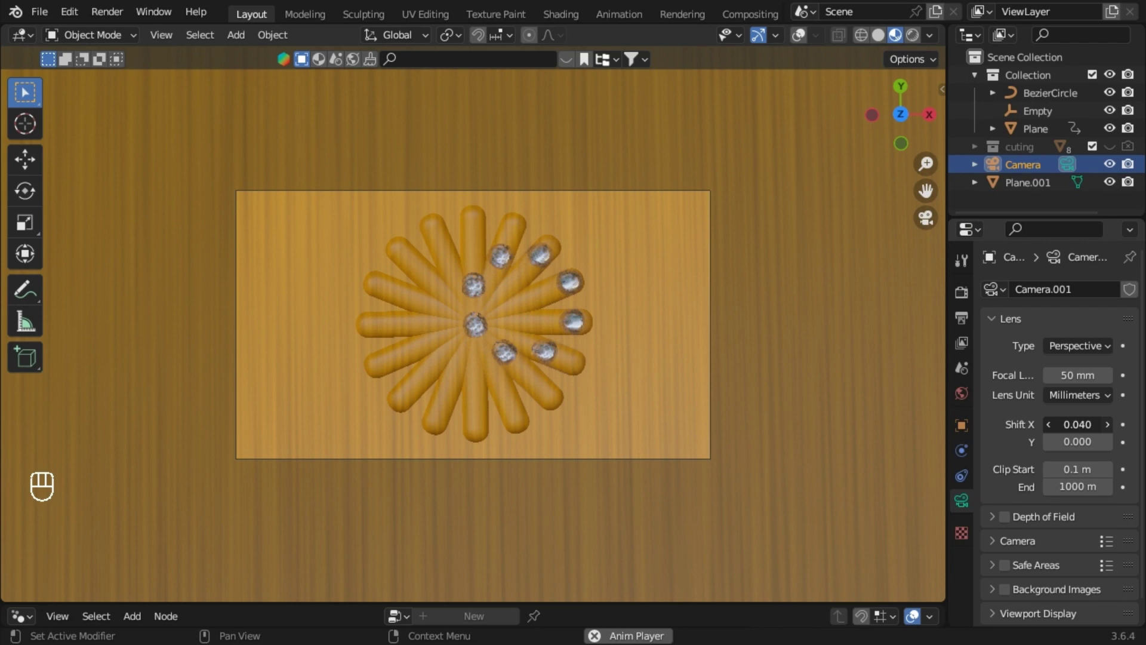
pyautogui.moveTo(1115, 434); pyautogui.dragTo(964, 503)
pyautogui.click(971, 429)
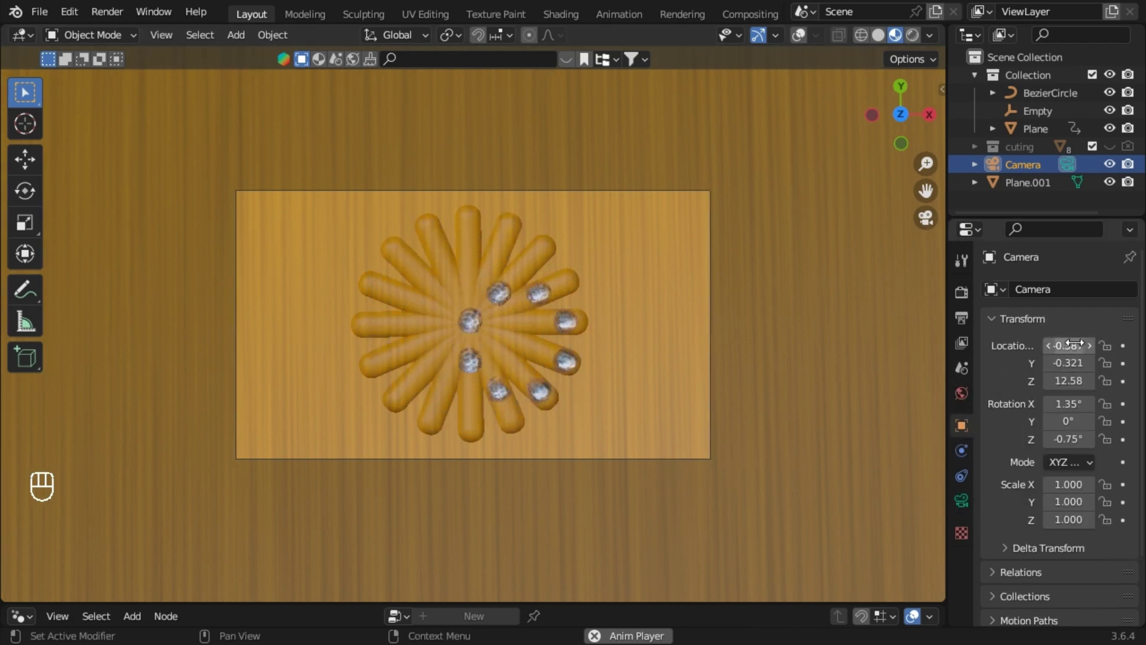
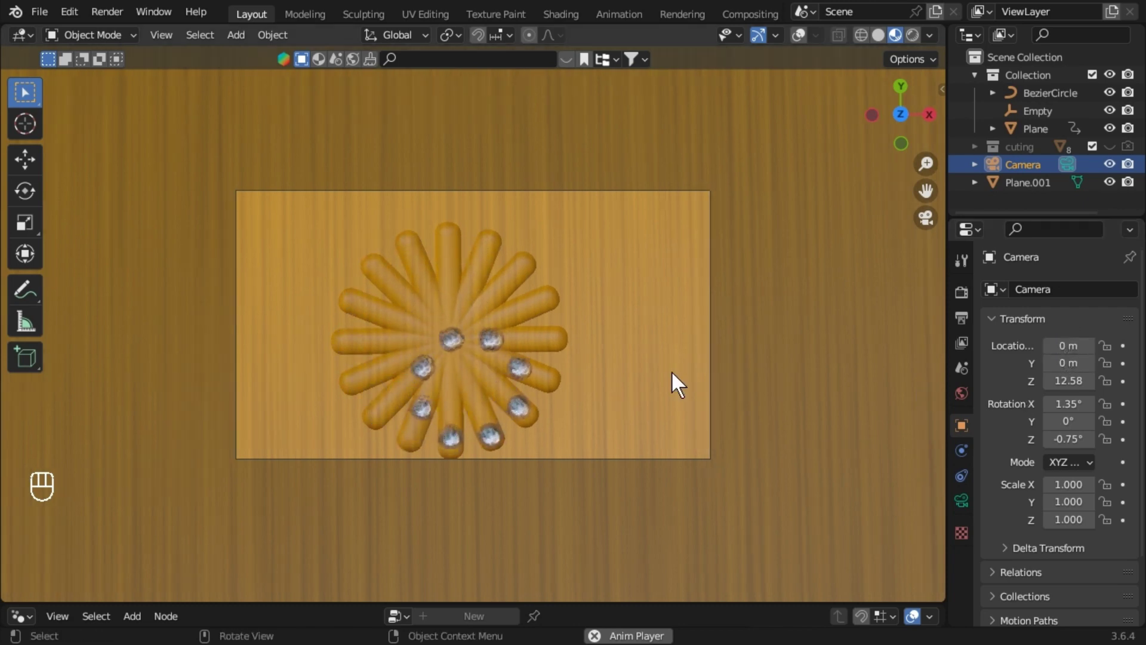
pyautogui.middleClick(1069, 433)
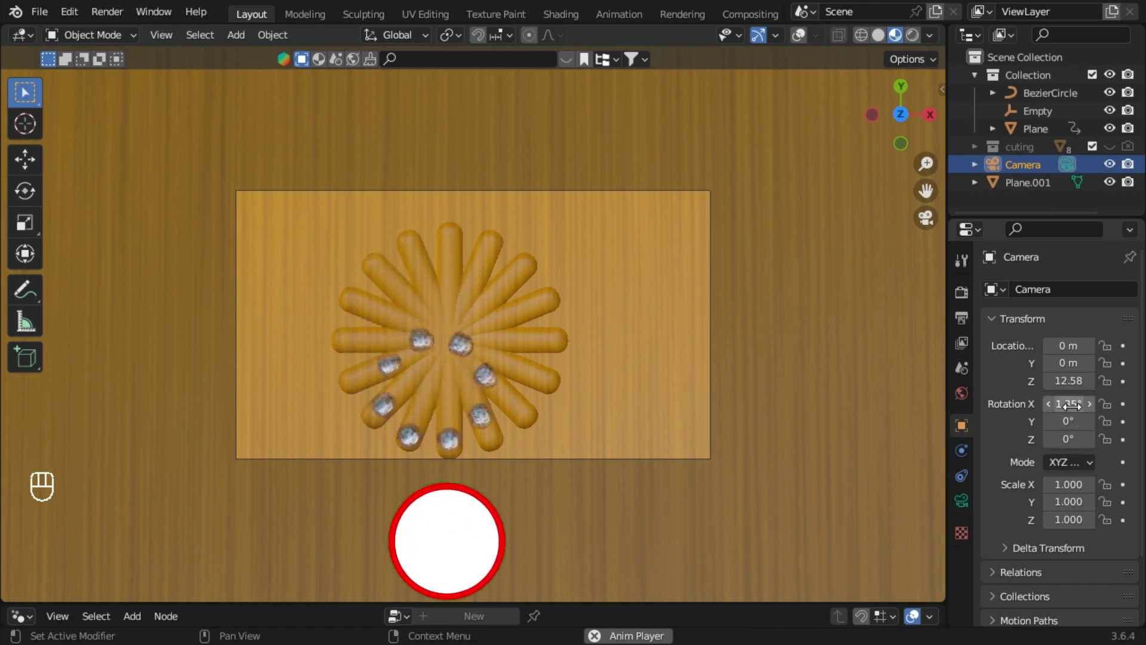